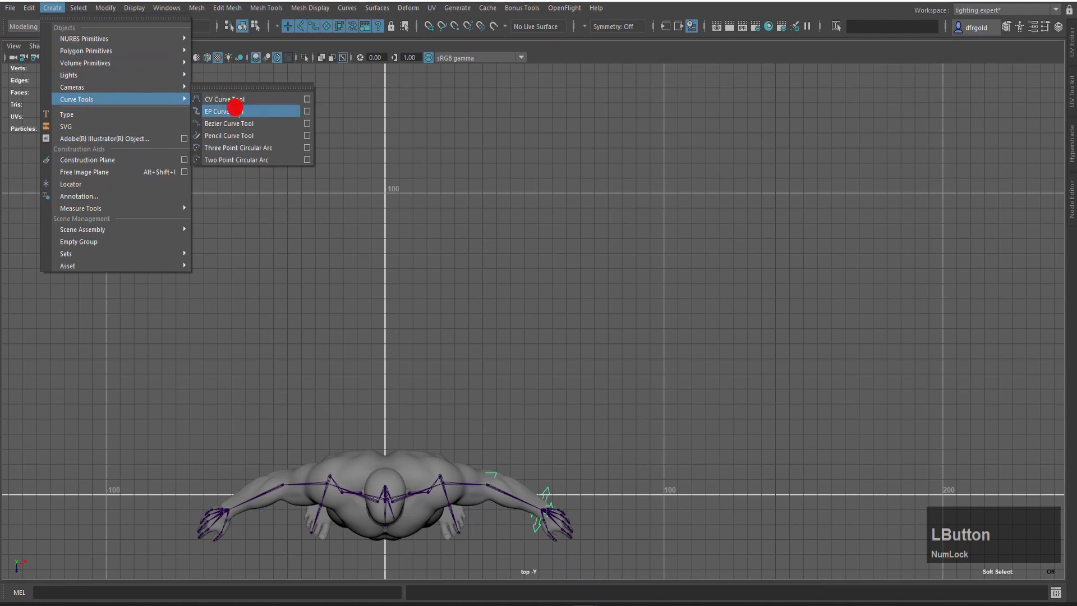
Step: Zoom the top view in on the character before drawing the arrow curve
scroll(up, 3)
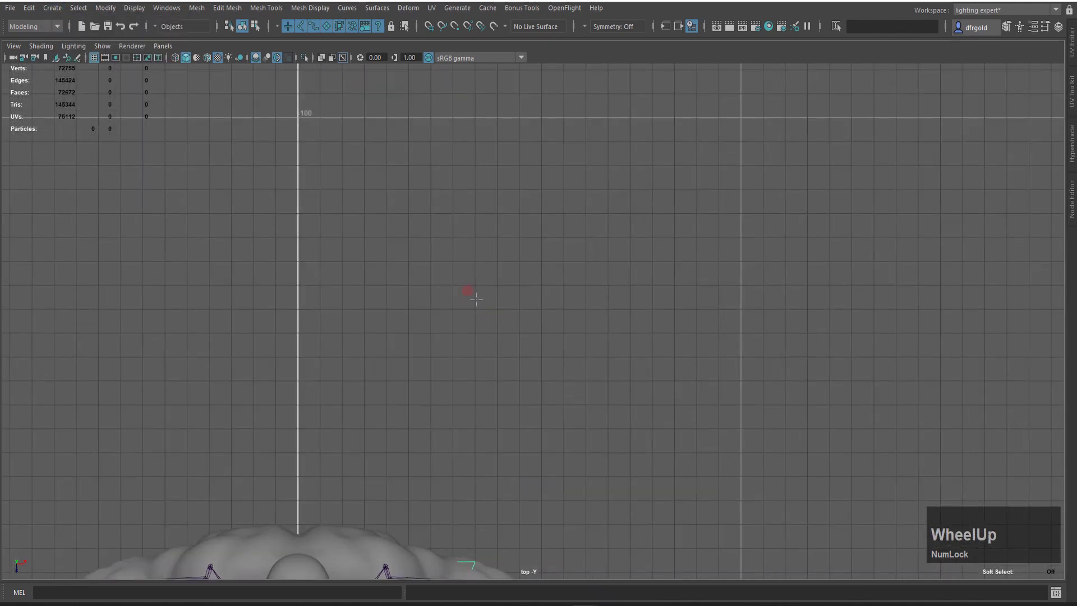
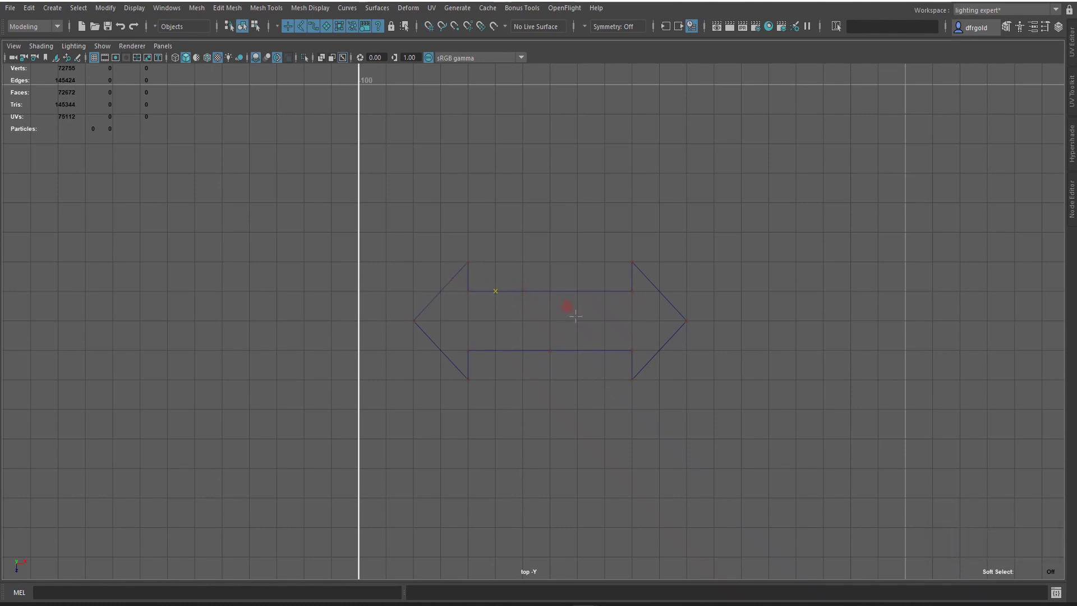
Step: Finish the arrow curve, scale it smaller, move it to a new spot above the figure and deselect it
key(q)
scroll(down, 3)
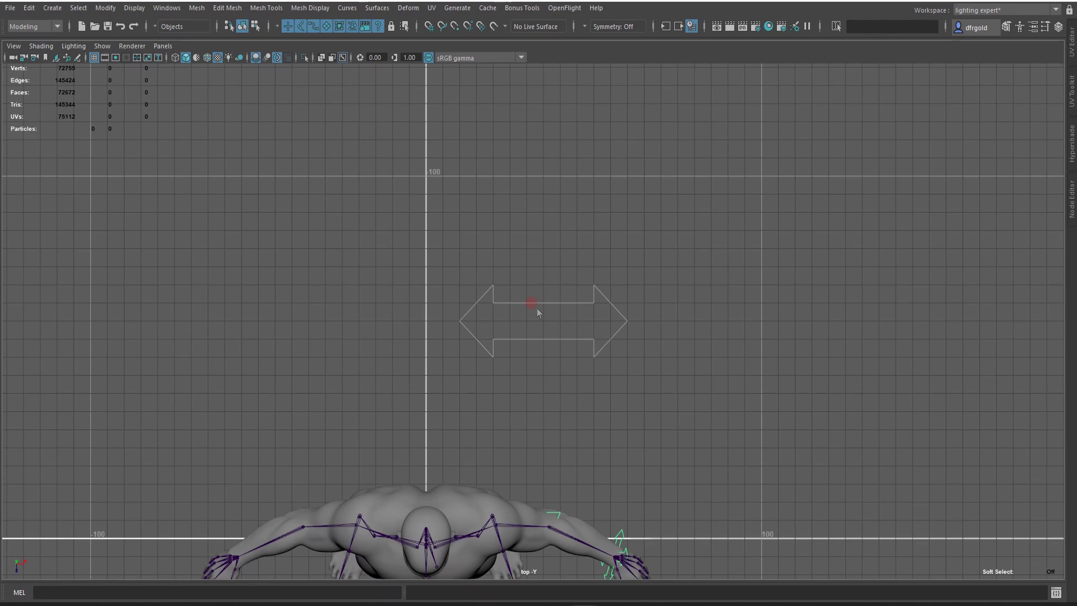
key(alt+Num_Lock)
key(c)
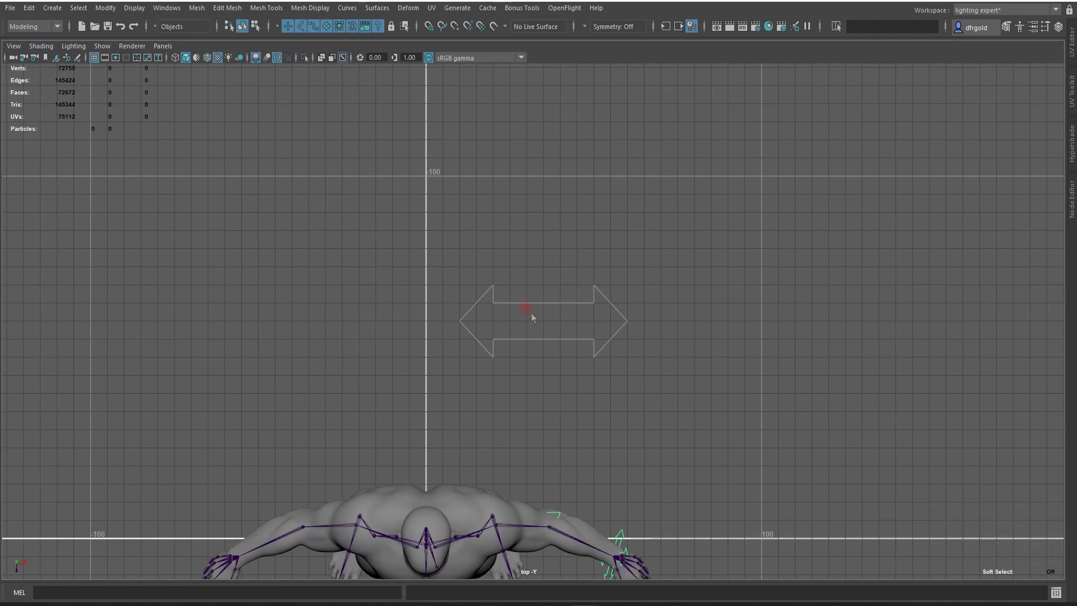
key(r)
middle_click(732, 300)
key(r)
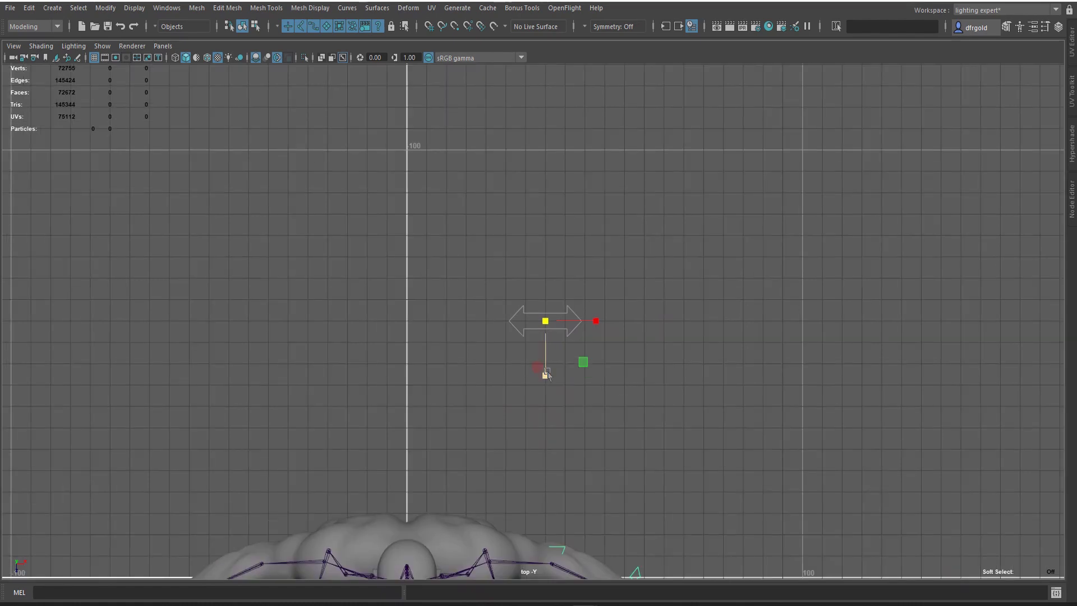
click(58, 14)
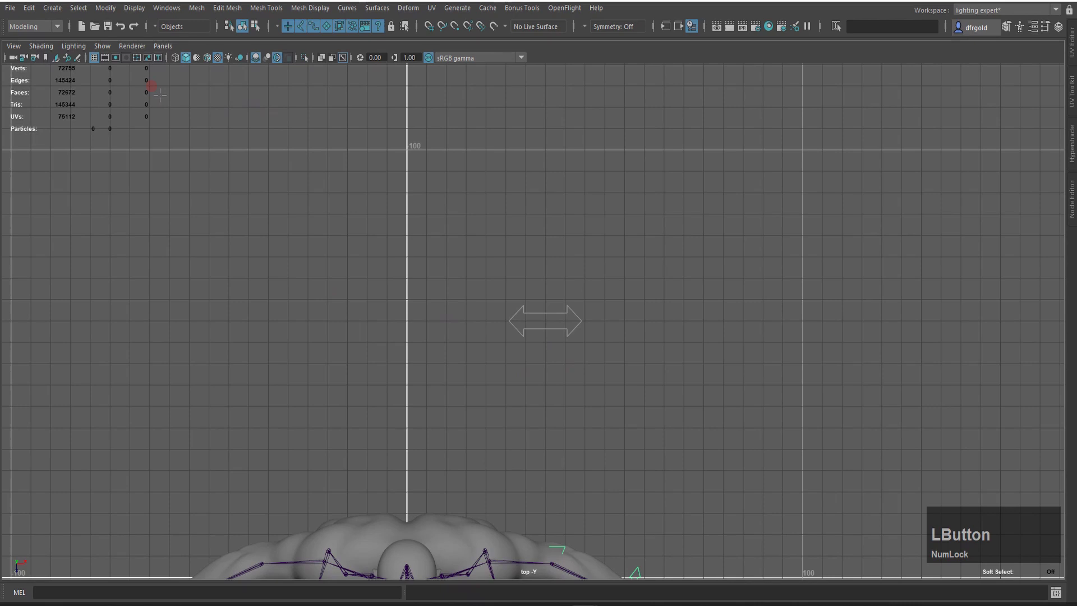
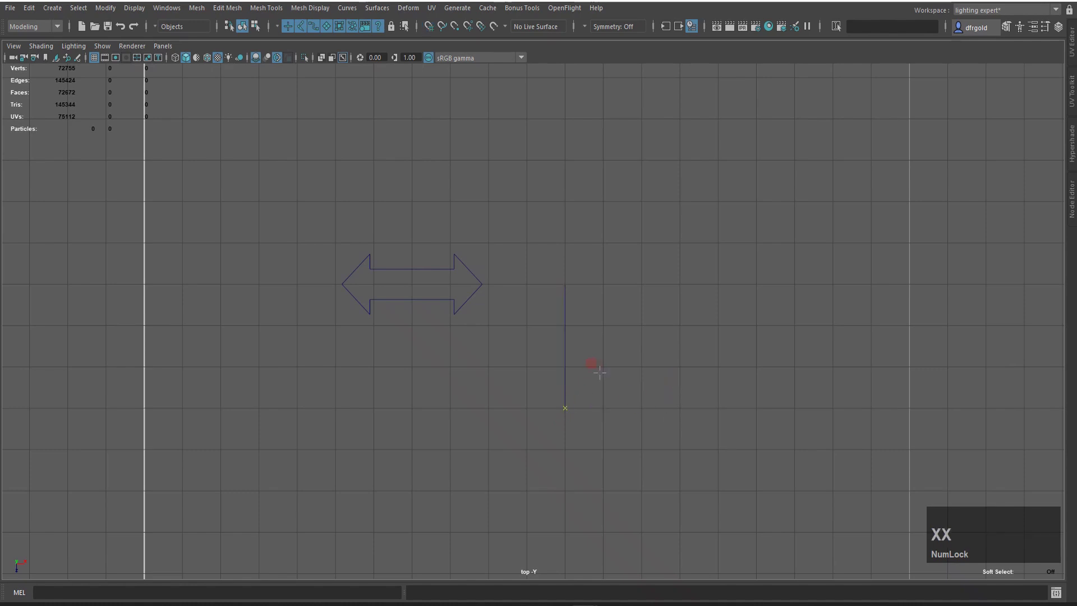
Step: Finish the short vertical line curve beside the arrow and return to selection mode
text(q)
scroll(down, 3)
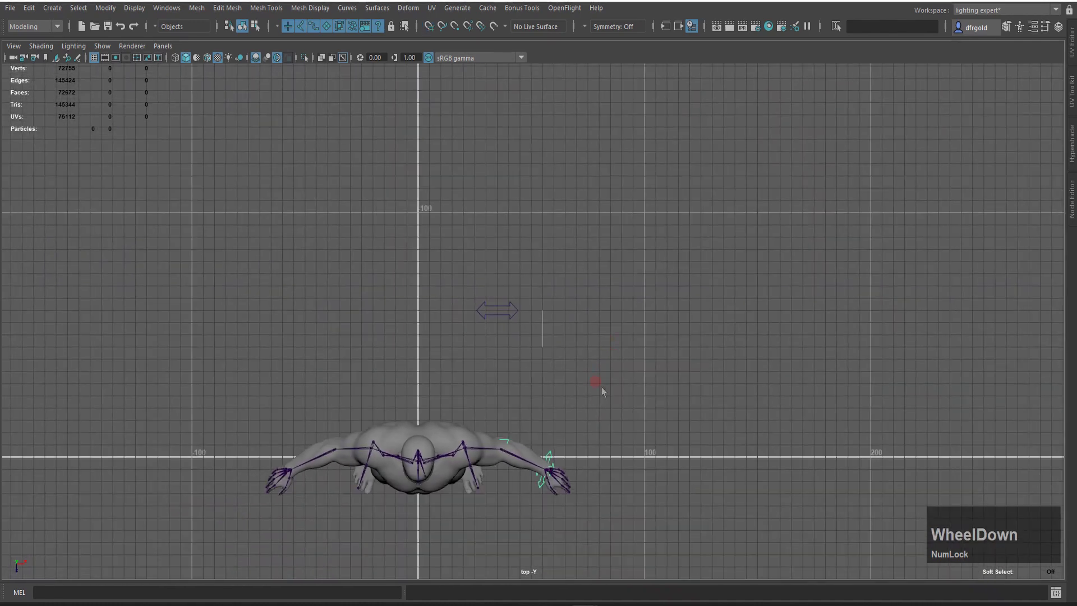
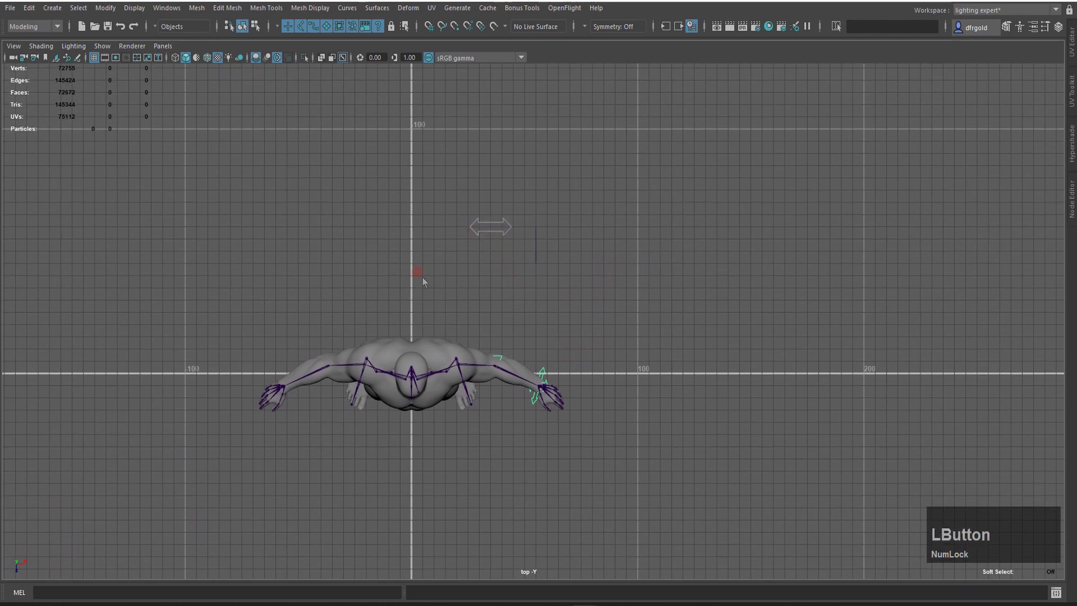
Step: In the Outliner select curve1 and L_H_wrist_ik and match the arrow's translation to the wrist joint
key(alt+o)
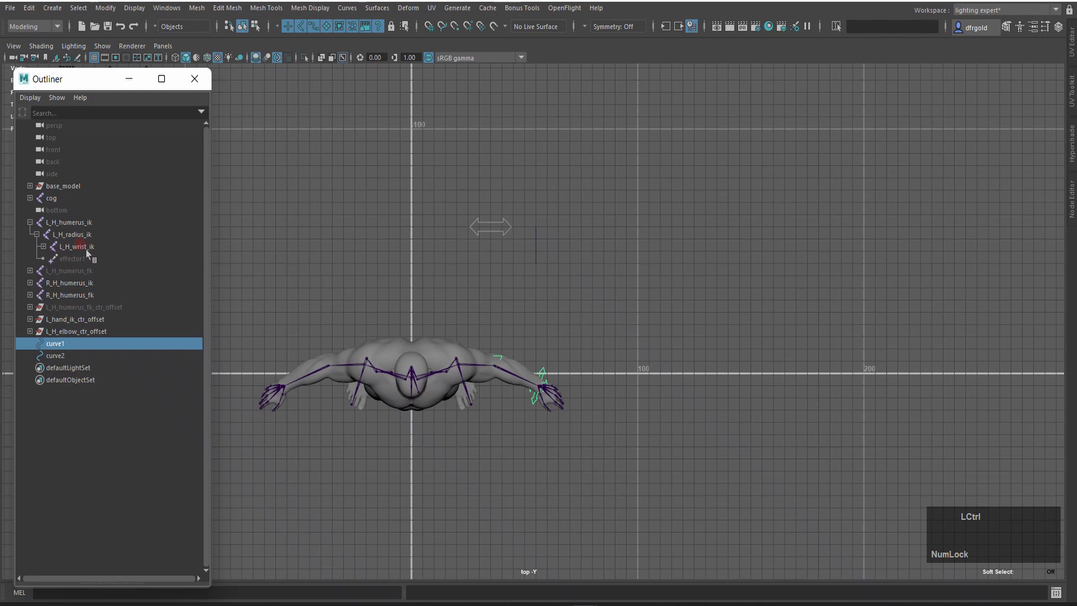
click(92, 252)
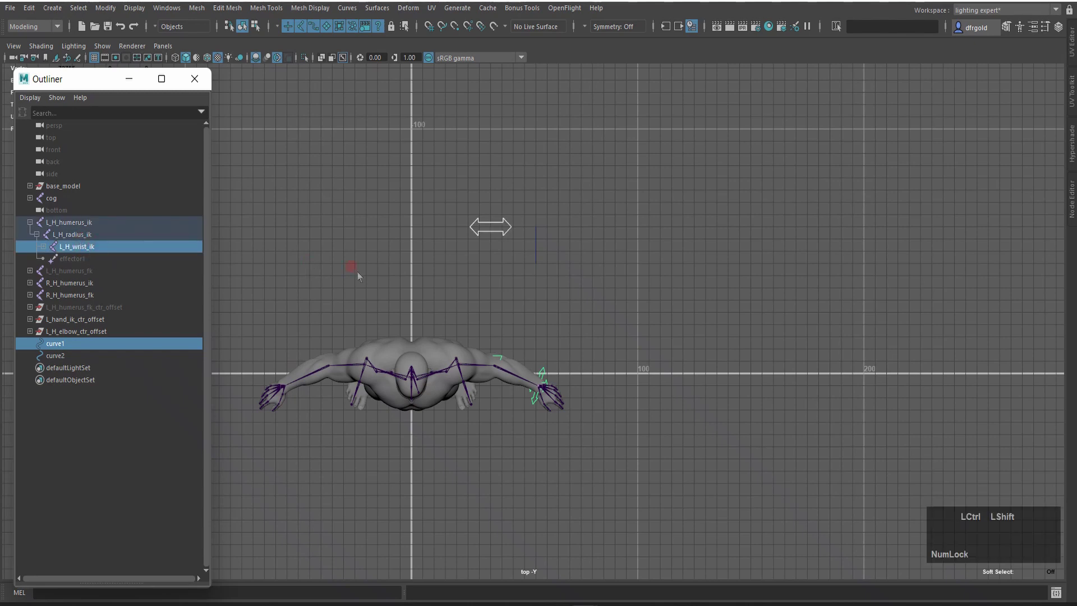
key(ctrl+shift+F3)
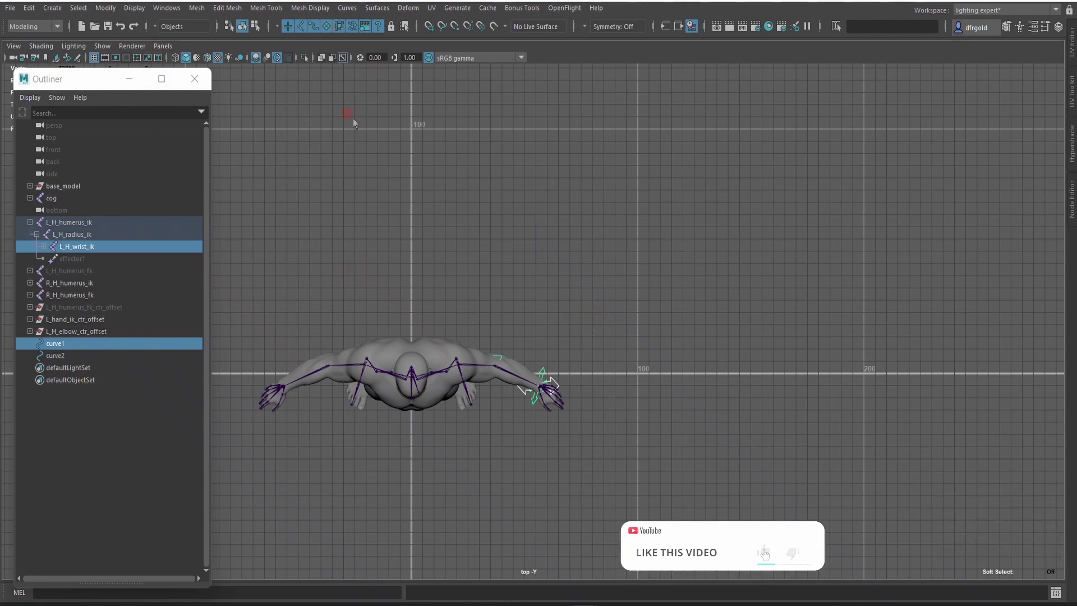
click(113, 14)
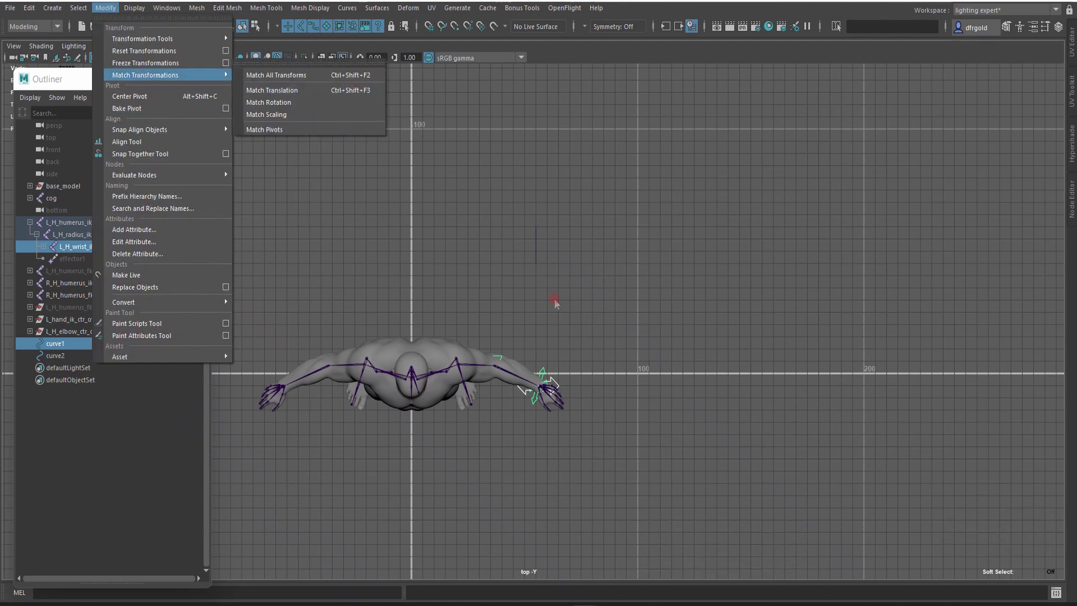
click(660, 326)
Step: Switch the viewport to the front view
scroll(up, 3)
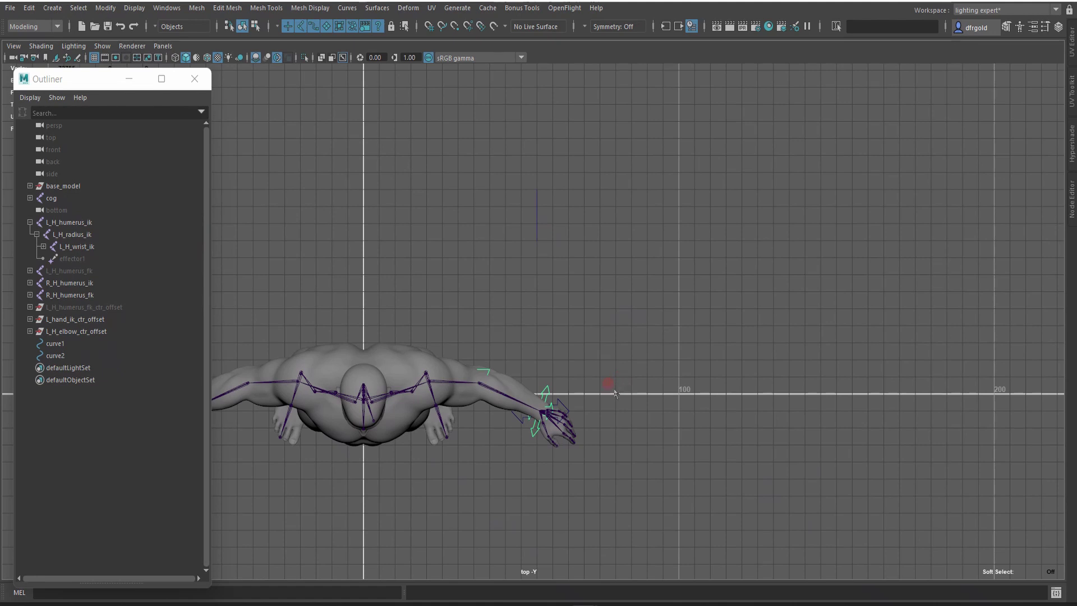
key(space)
click(585, 361)
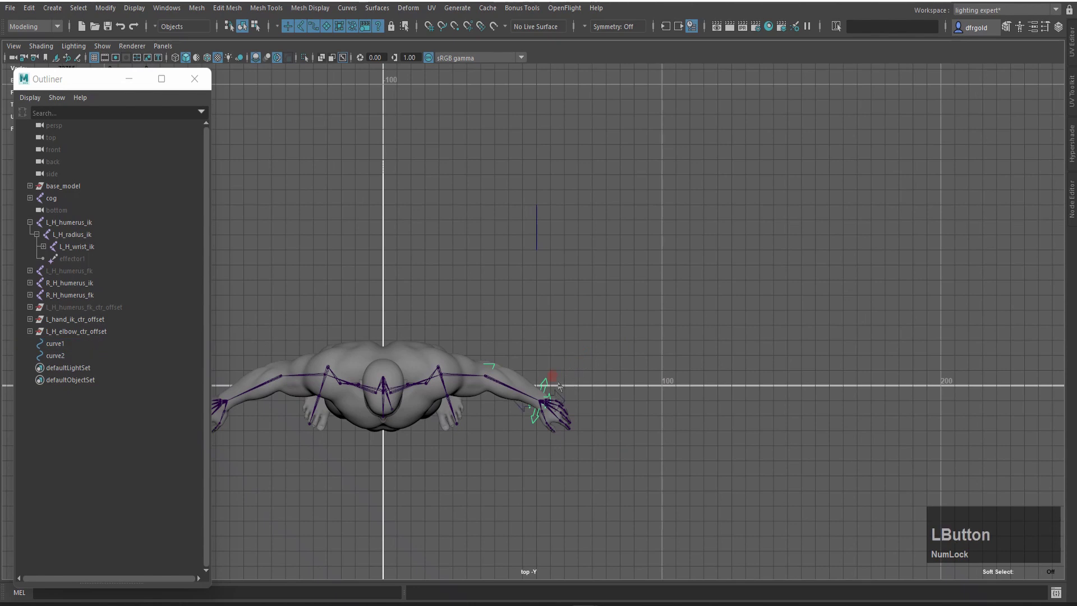
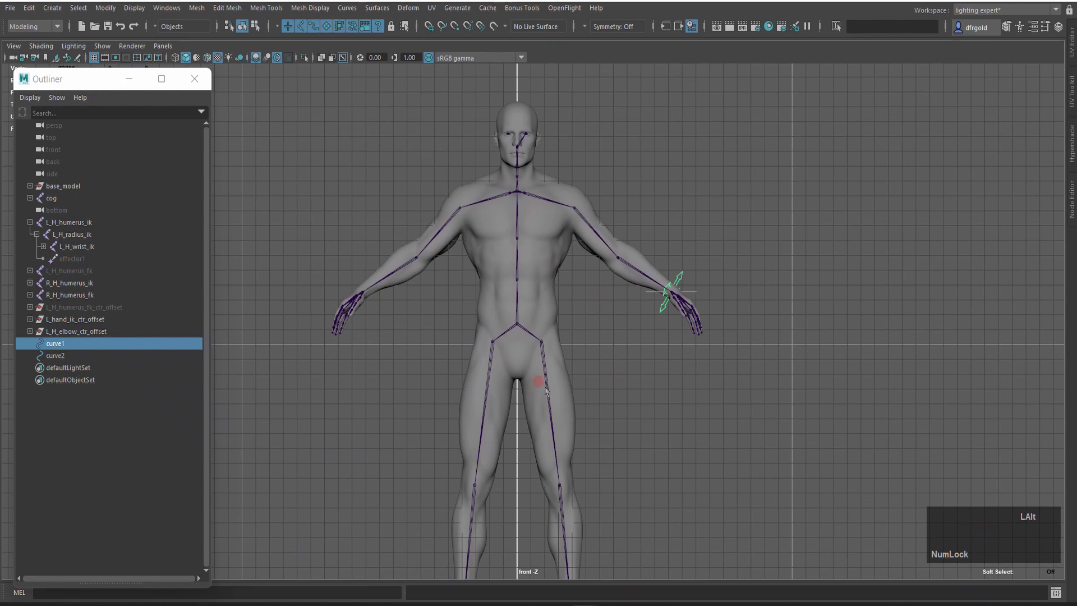
Step: In wireframe, select the arrow curve at the left wrist and show its Channel Box values
key(2)
middle_click(788, 315)
scroll(up, 3)
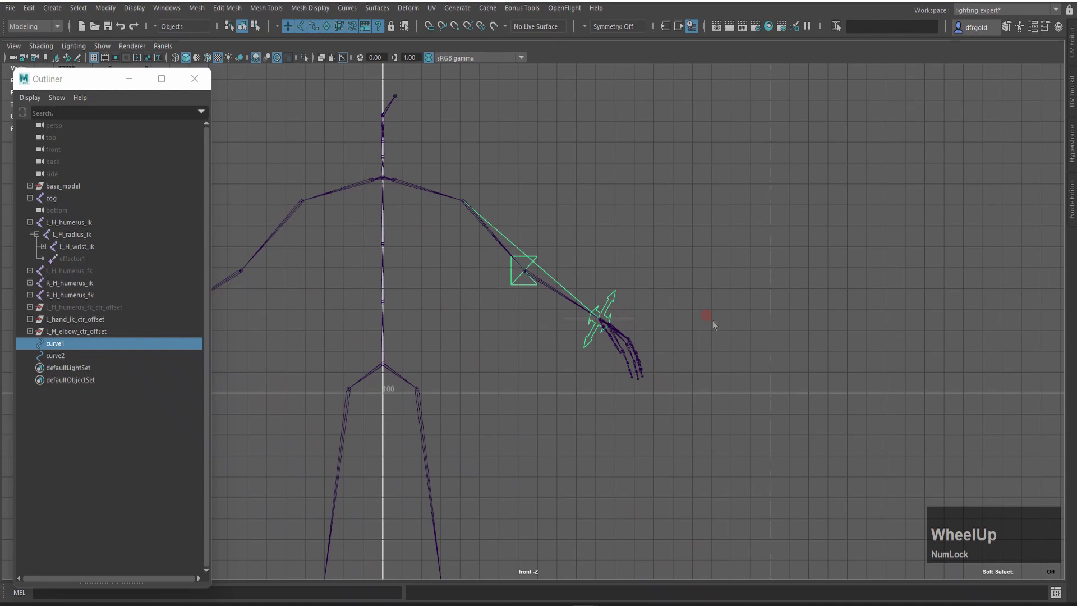
scroll(up, 3)
click(671, 326)
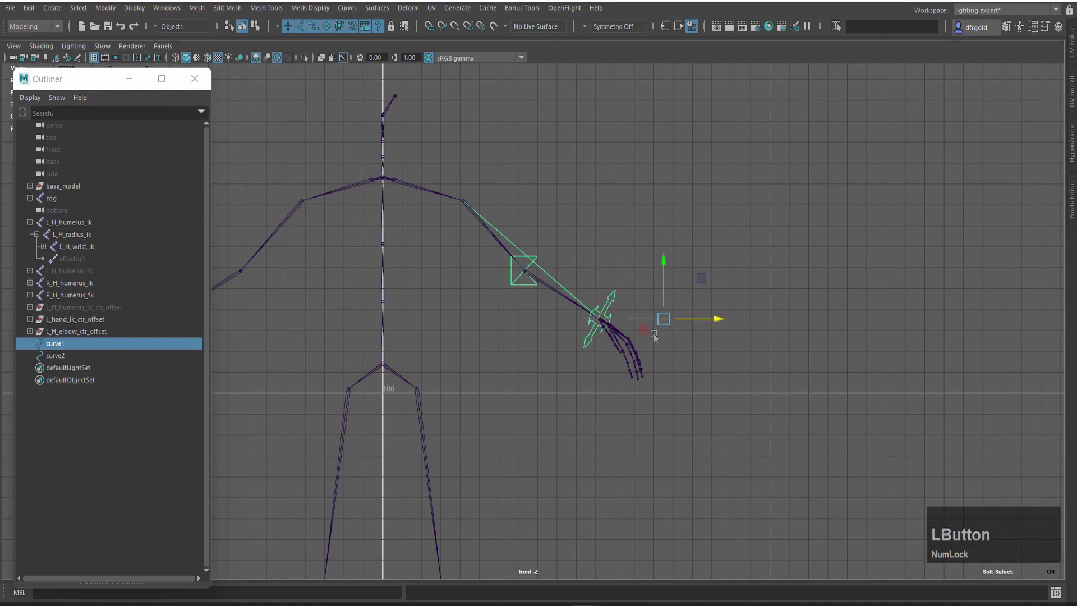
key(c)
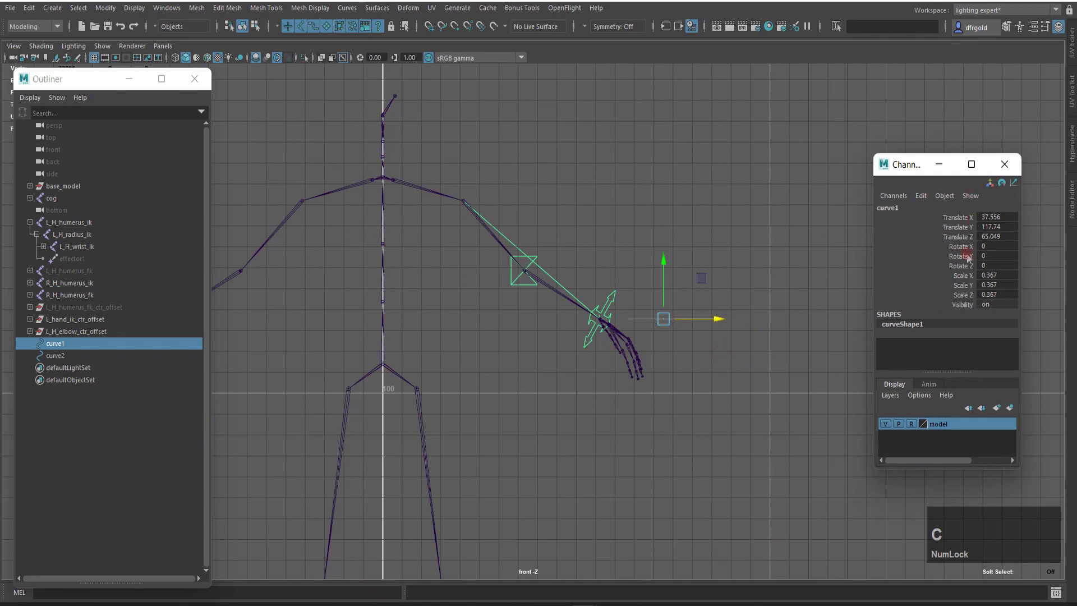
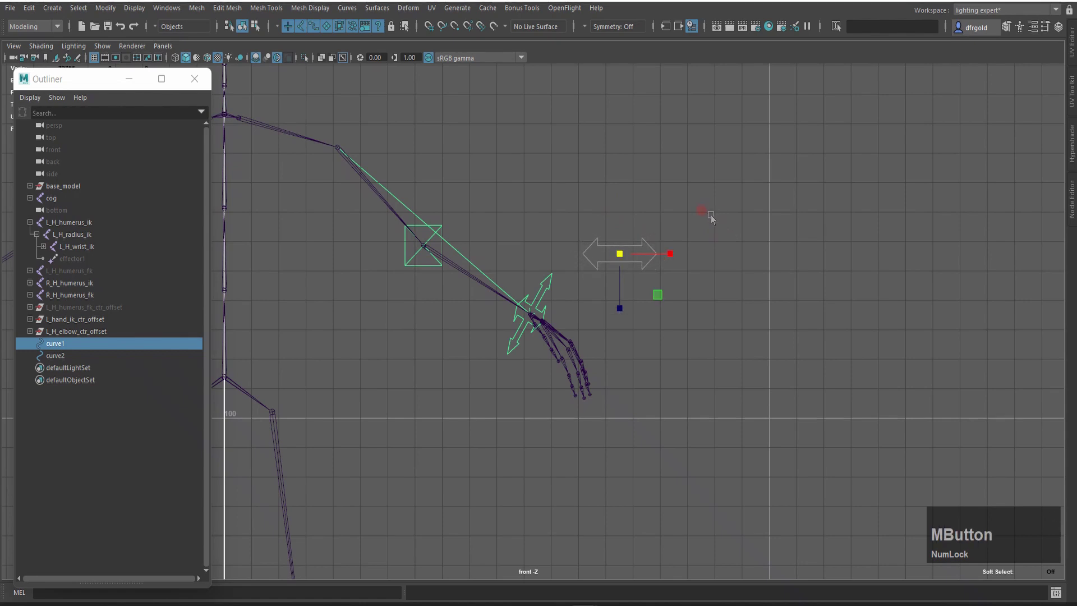
Step: Move the arrow just above and outside the wrist and group it into group1
text(xxxxxw)
scroll(down, 3)
scroll(down, 3)
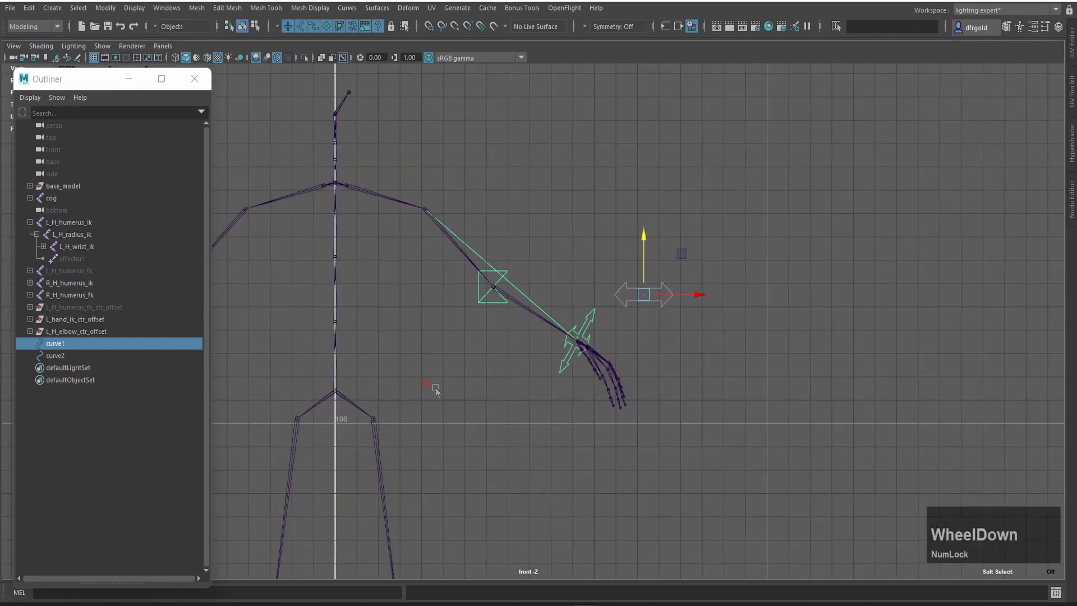
key(ctrl+g)
Step: Rename the arrow L_H_IK_FK_Swich_ctr and its group L_H_IK_FK_Swich_ctr_offset
click(35, 364)
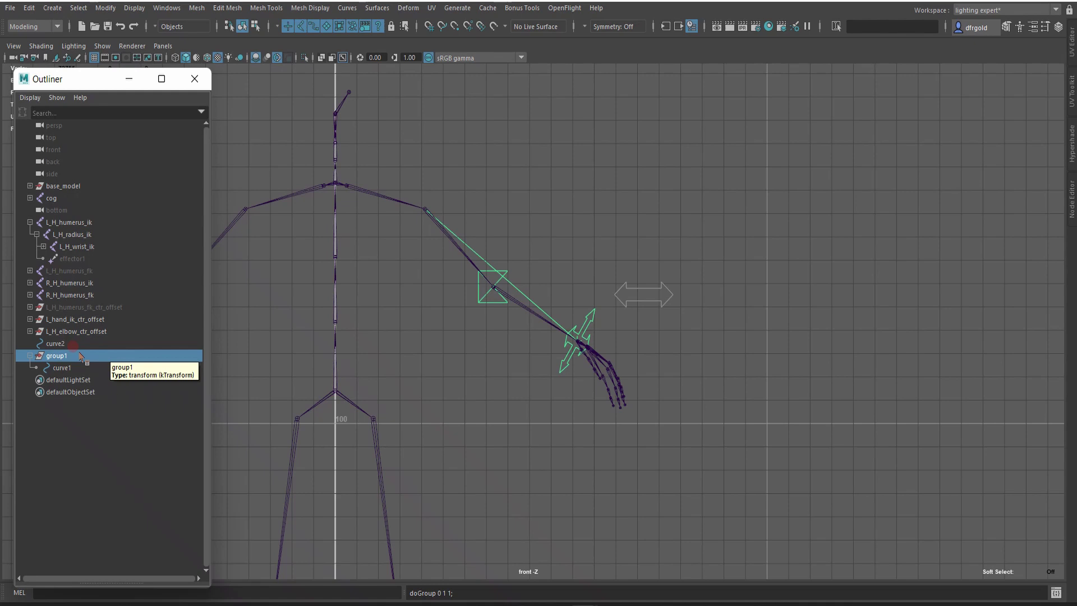
click(73, 375)
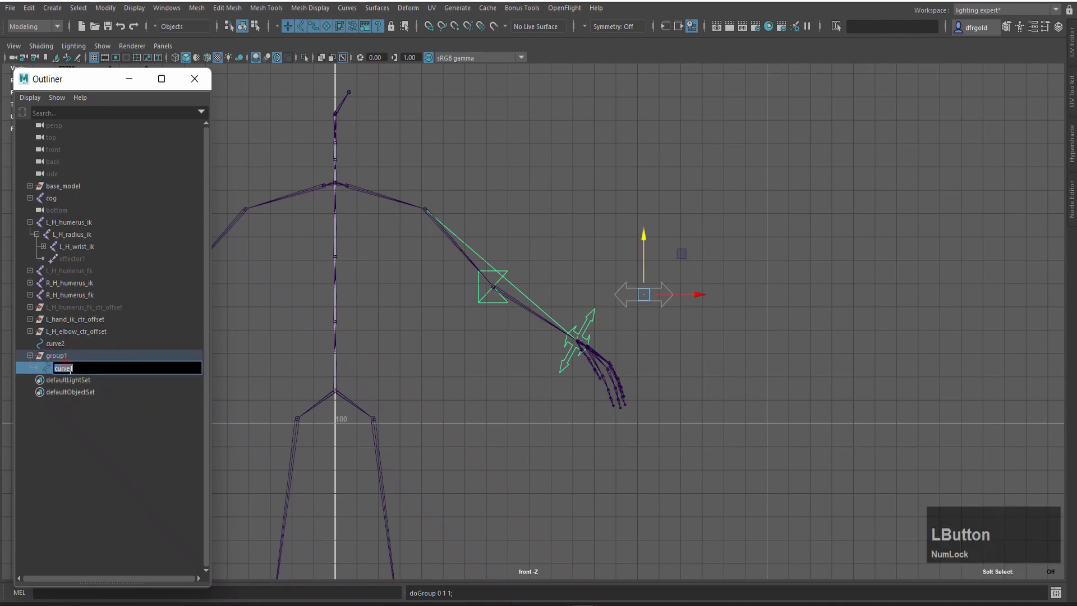
key(ctrl+c)
click(73, 360)
key(ctrl+v)
text(_off)
text(set)
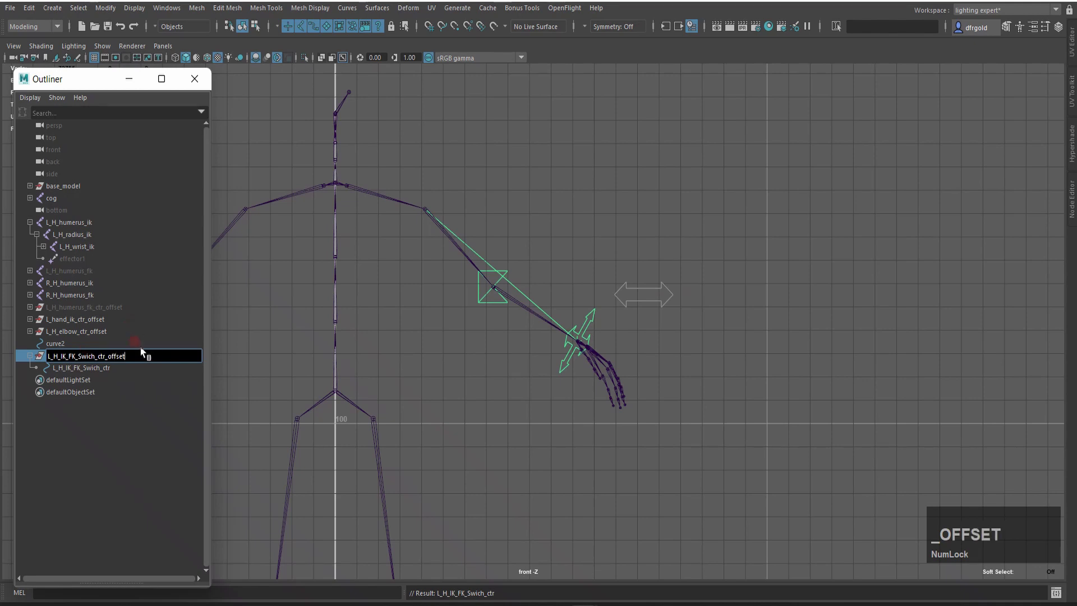
click(67, 348)
Step: Rename curve2 to L_H_CTR_vis
key(BackSpace)
text(l)
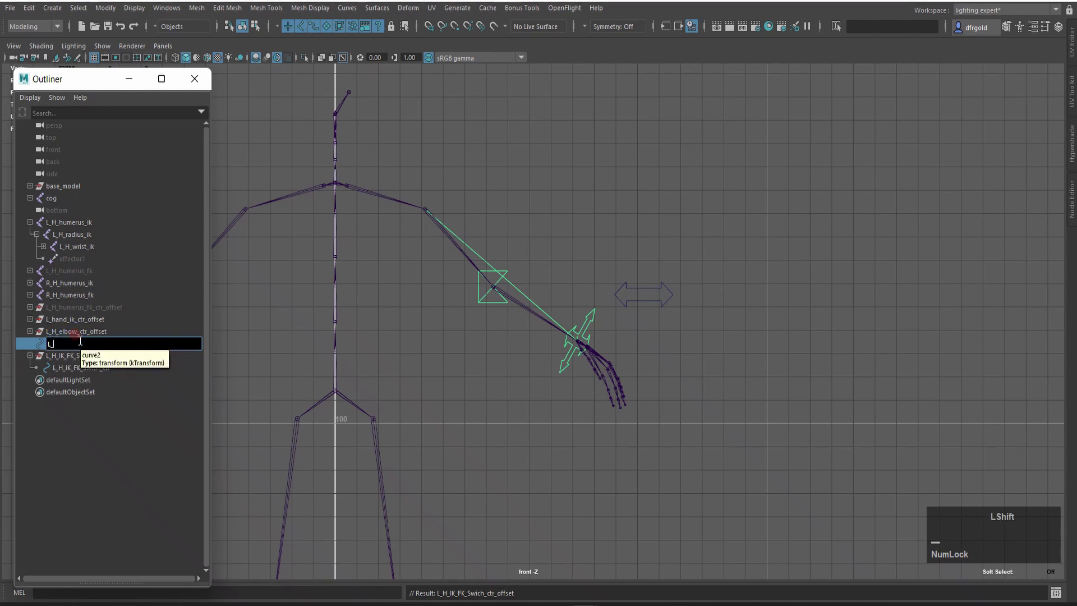
text(__CTR_v)
key(Return)
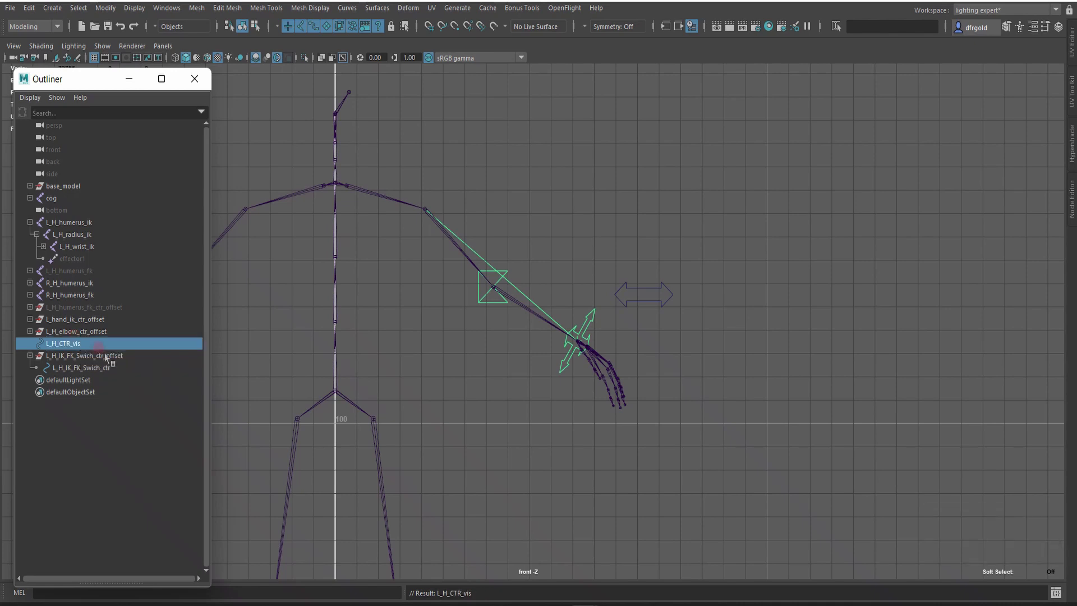
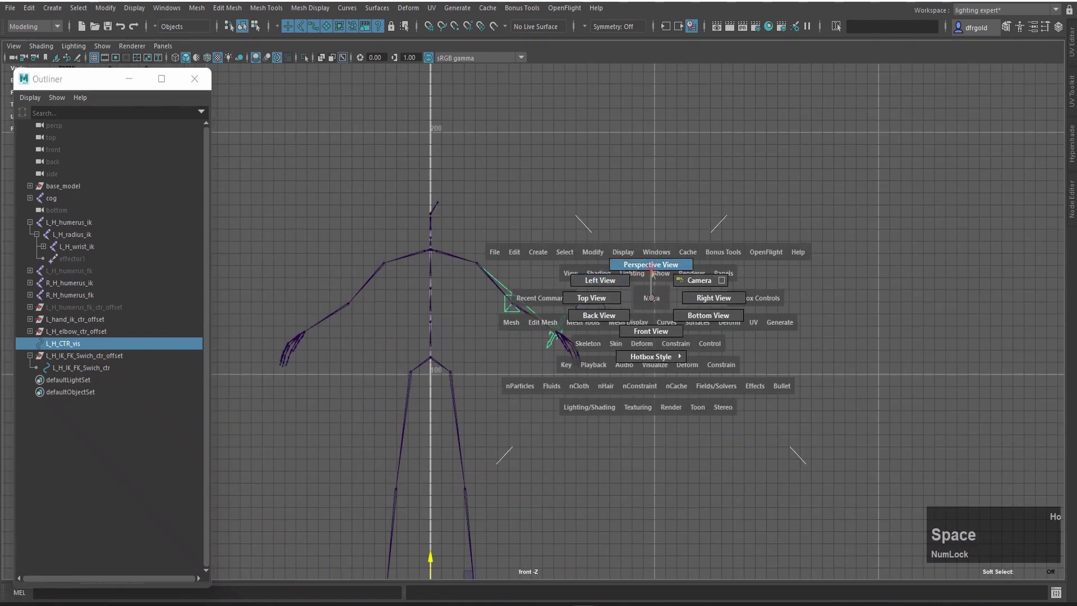
Step: In perspective view, enter CV mode on L_H_CTR_vis and select its end point
scroll(down, 3)
click(570, 372)
scroll(up, 3)
click(564, 421)
right_click(628, 468)
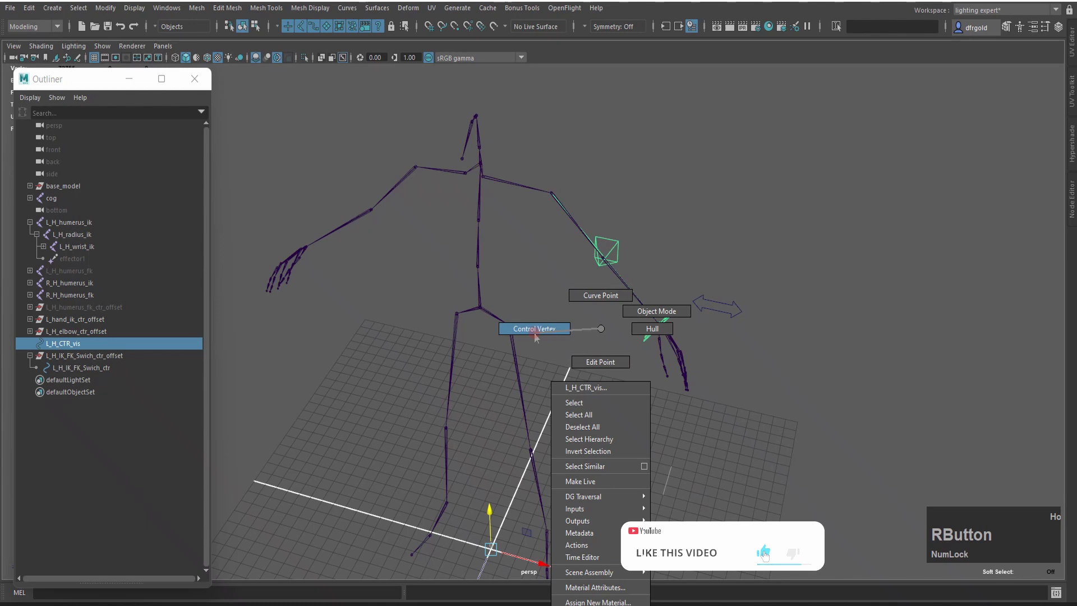
click(670, 497)
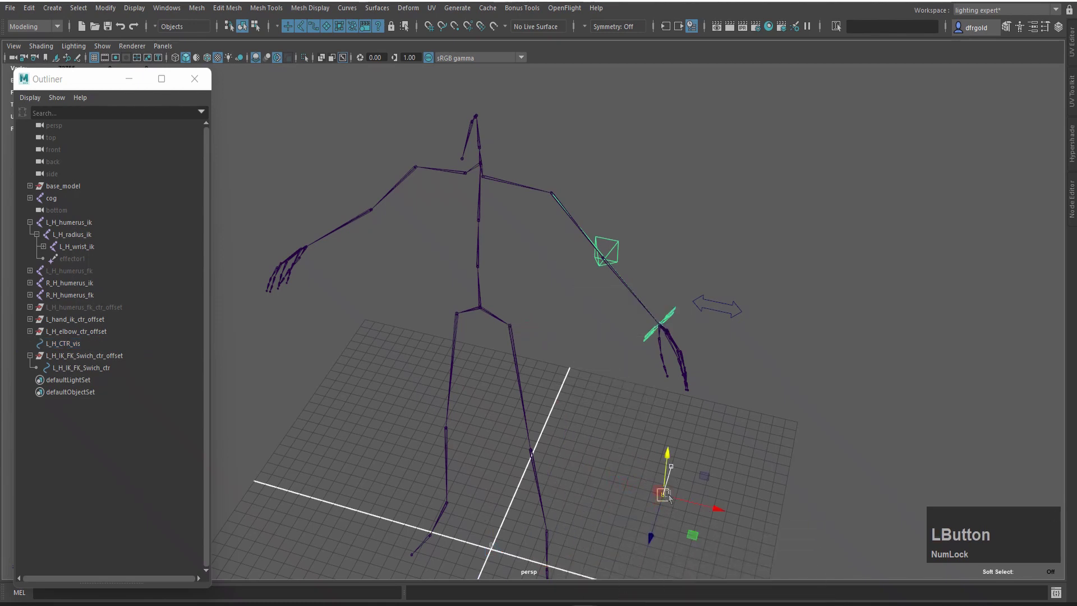
click(715, 427)
Step: Point-snap (holding V) the line's end CV onto the L_H_wrist joint
middle_click(751, 445)
middle_click(759, 258)
text(vvvvVVVVVVvv)
middle_click(569, 259)
text(vvvvvv)
scroll(down, 3)
text(vvvvv)
middle_click(604, 201)
text(vvvvvvvvv)
scroll(up, 3)
scroll(down, 3)
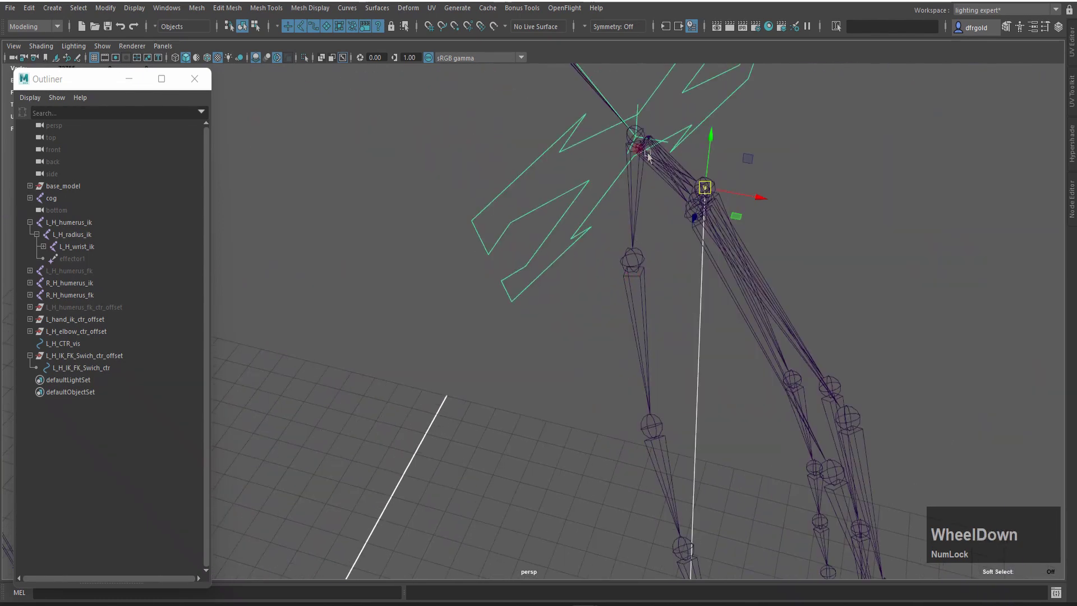
key(v)
middle_click(647, 143)
key(v)
text(vvvvvvvv)
scroll(down, 3)
middle_click(784, 222)
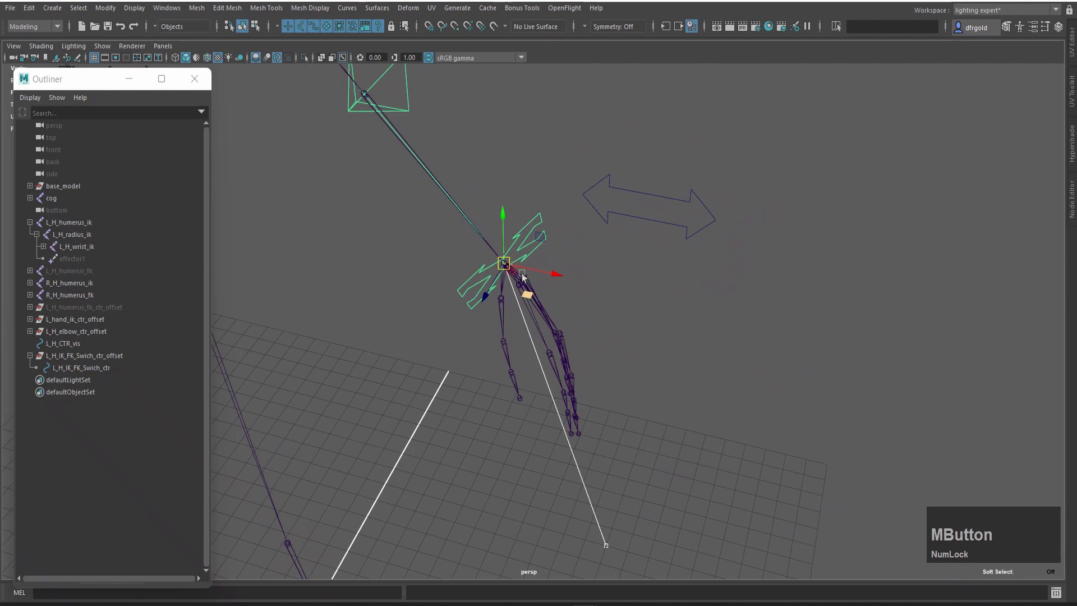
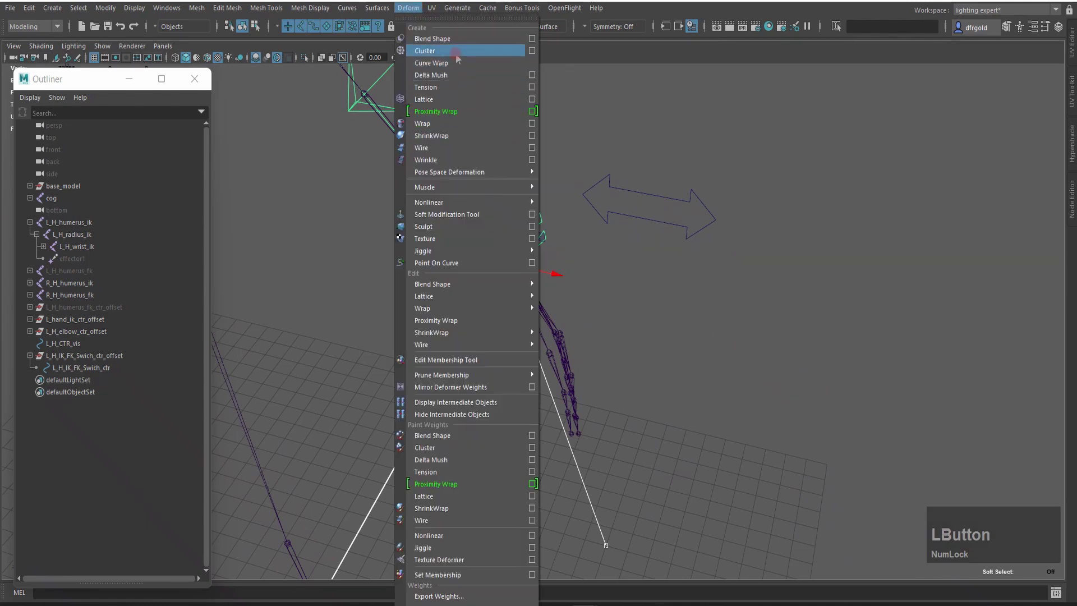
Step: Add a cluster to the wrist-end CV, then select the line's other end CV
click(460, 59)
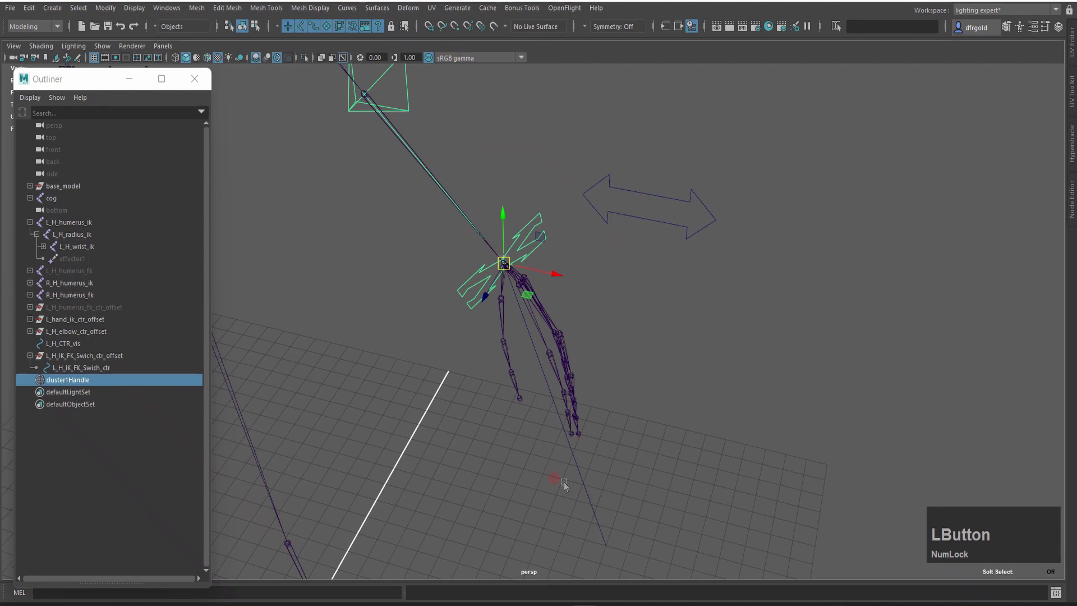
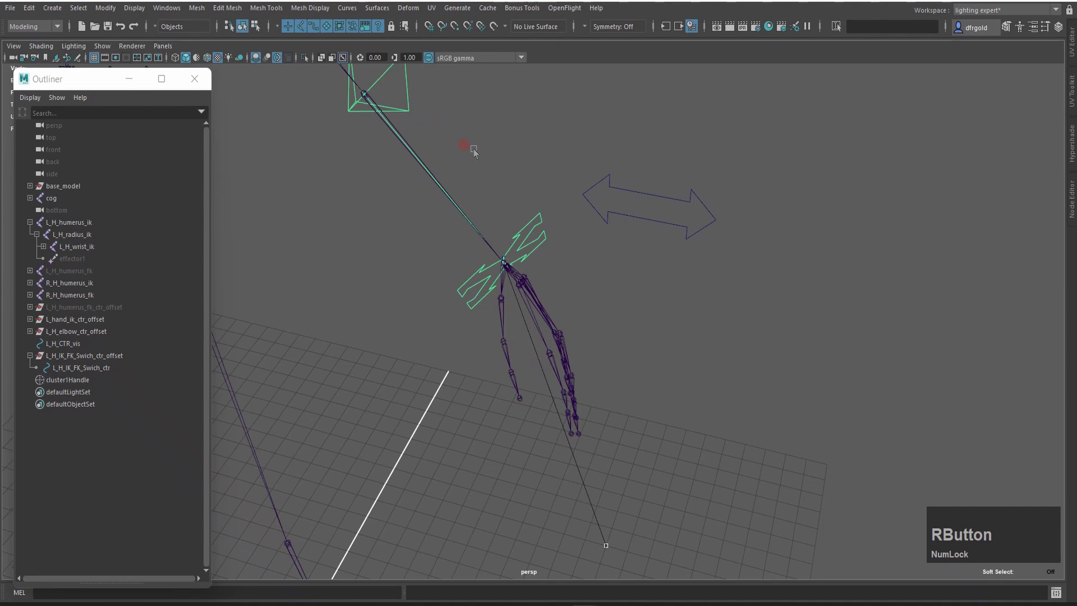
click(614, 537)
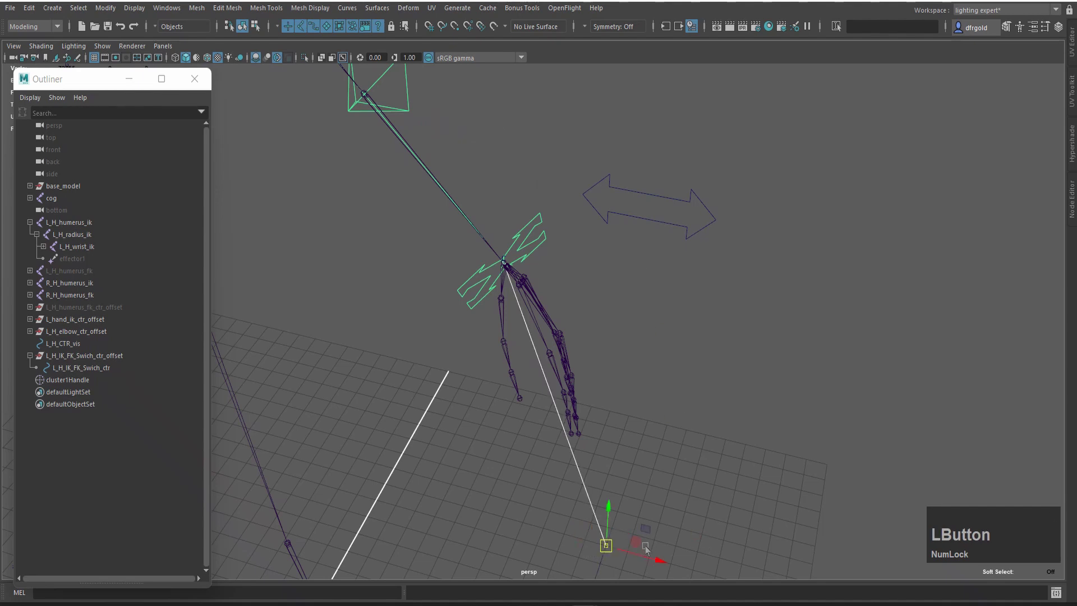
text(cccccccccc)
middle_click(646, 224)
text(ccccccccccc)
Step: Curve-snap (holding C) that end onto the switch arrow and give it a cluster too
scroll(up, 3)
scroll(down, 3)
middle_click(786, 300)
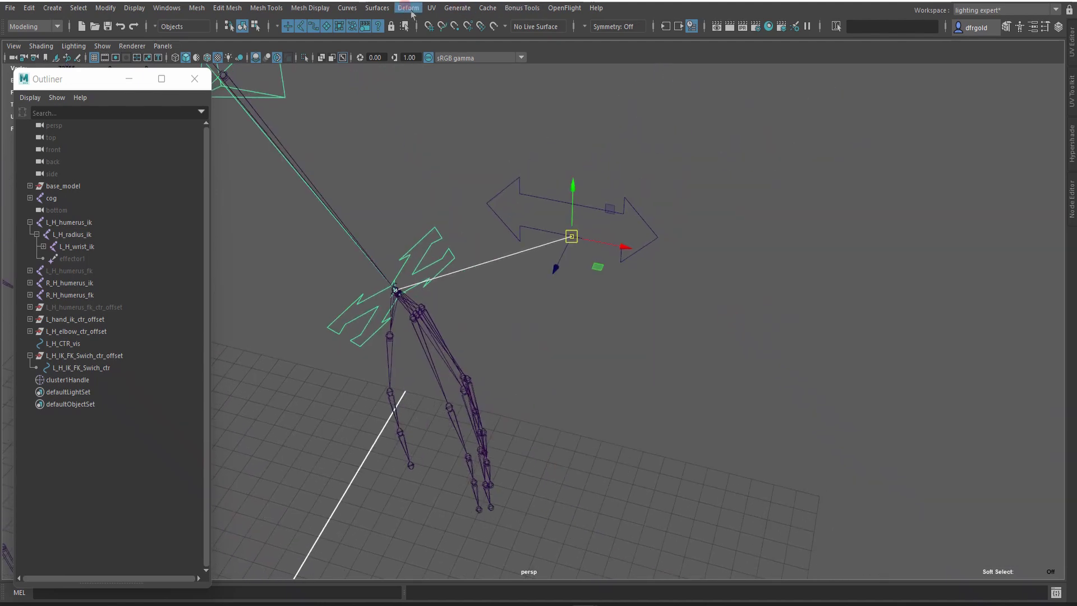
click(413, 15)
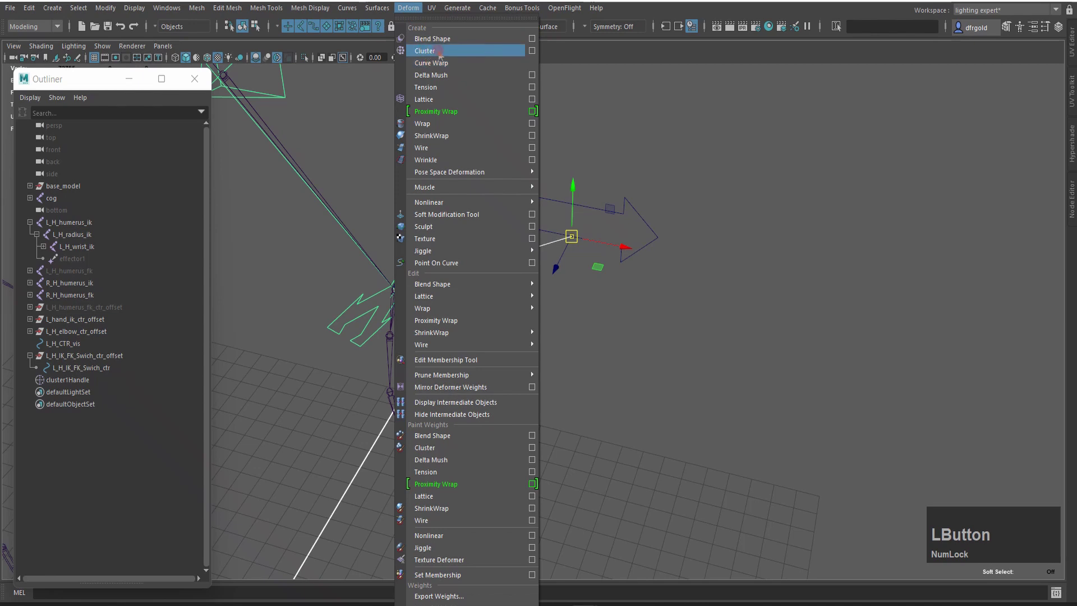
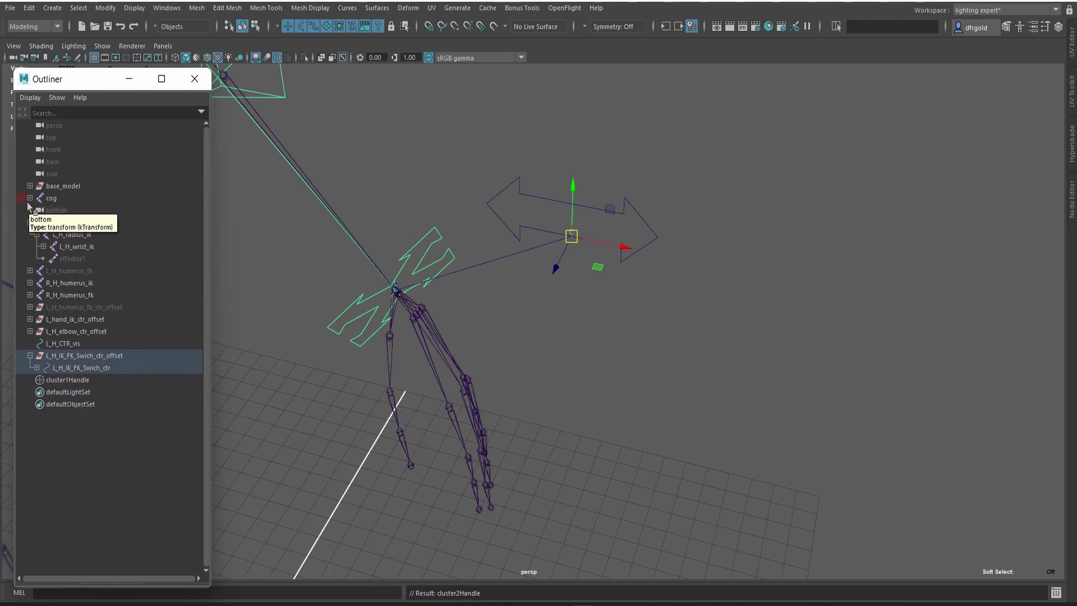
Step: Select L_H_wrist then cluster1Handle and apply a parent constraint from the Rigging menu set
click(35, 204)
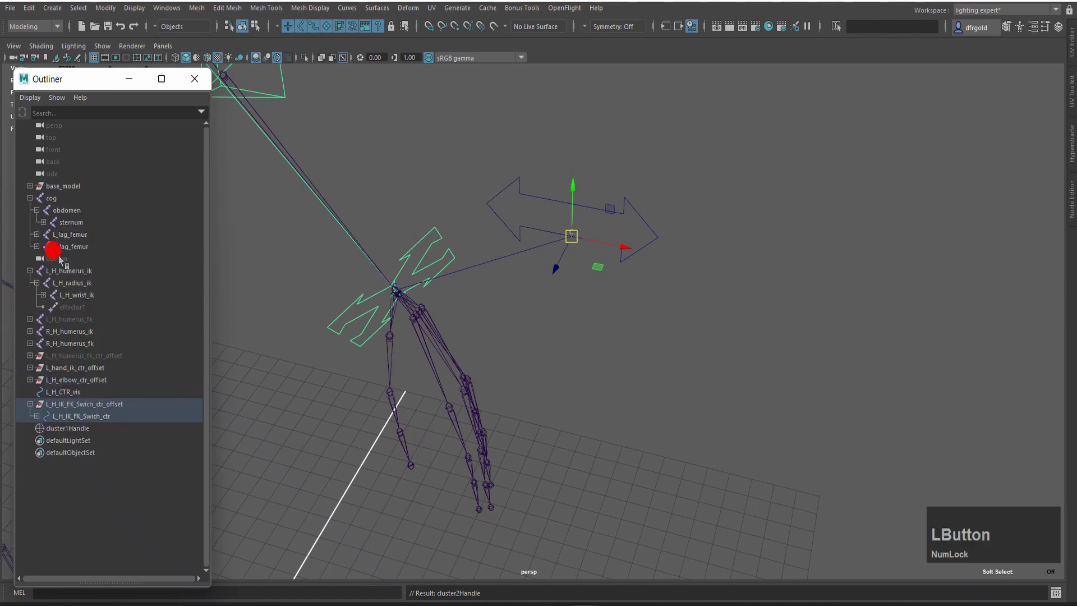
scroll(down, 3)
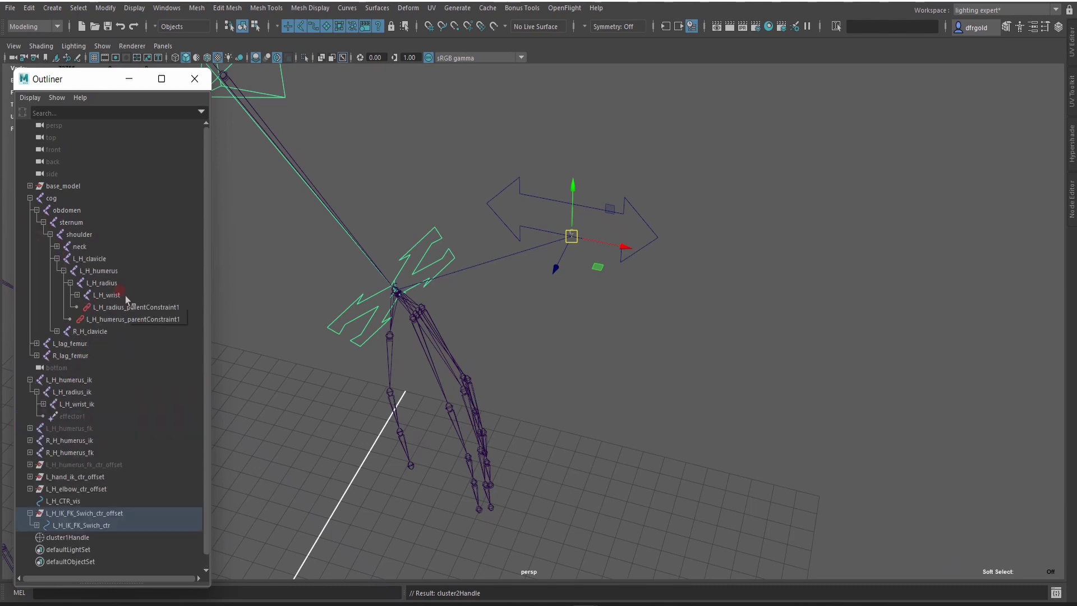
key(ctrl+Num_Lock)
click(122, 299)
scroll(down, 3)
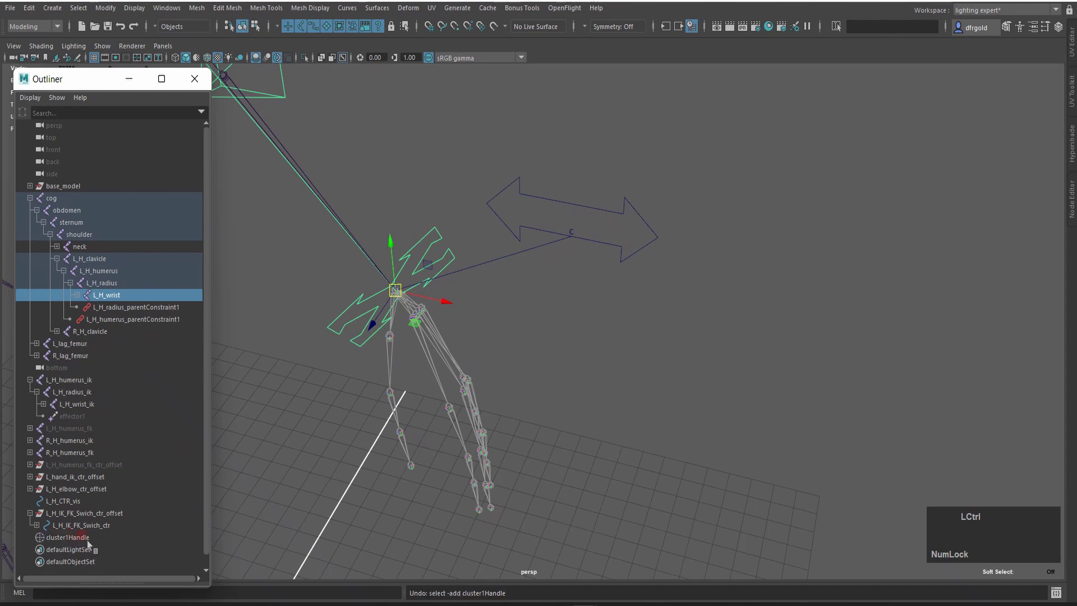
click(95, 543)
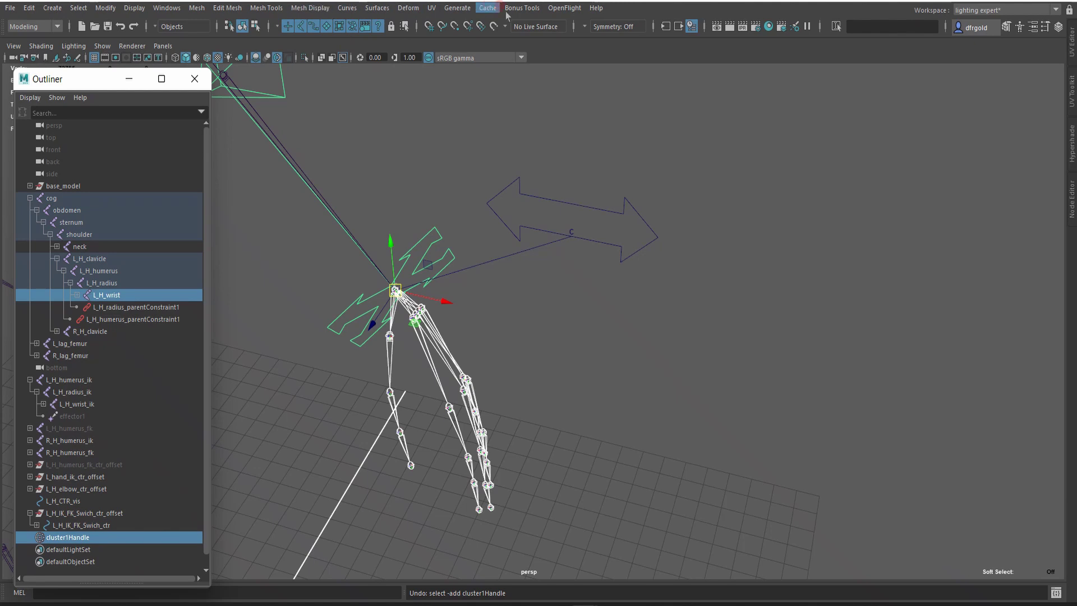
key(F3)
click(300, 13)
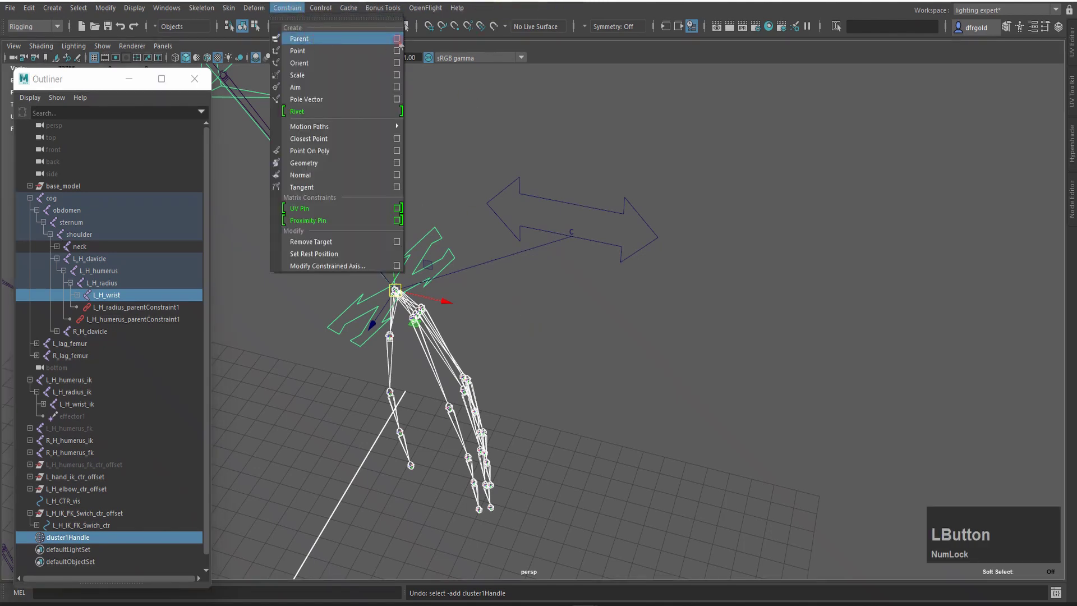
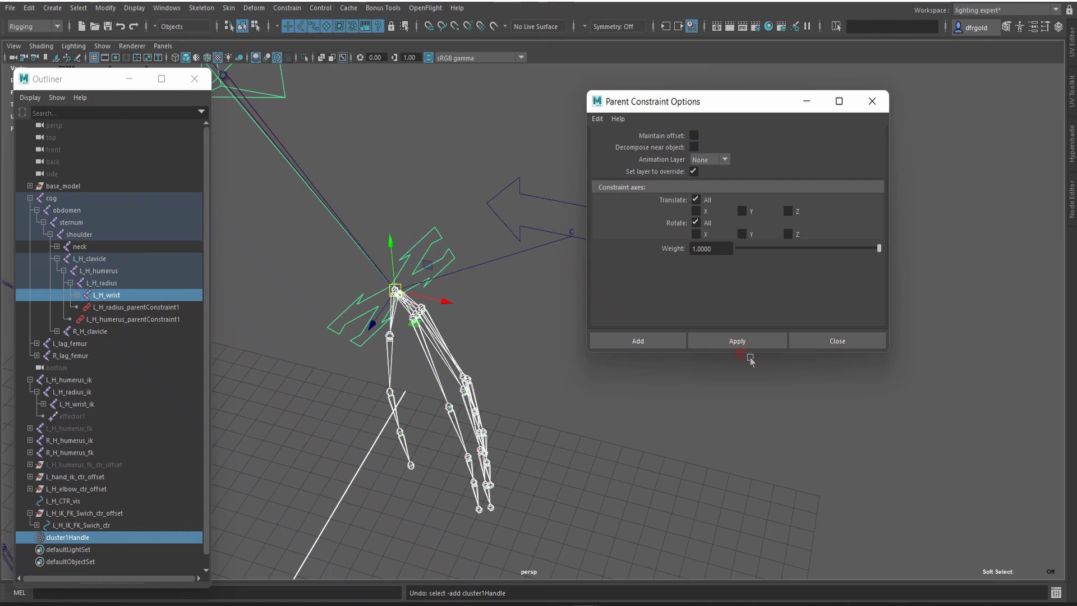
click(754, 347)
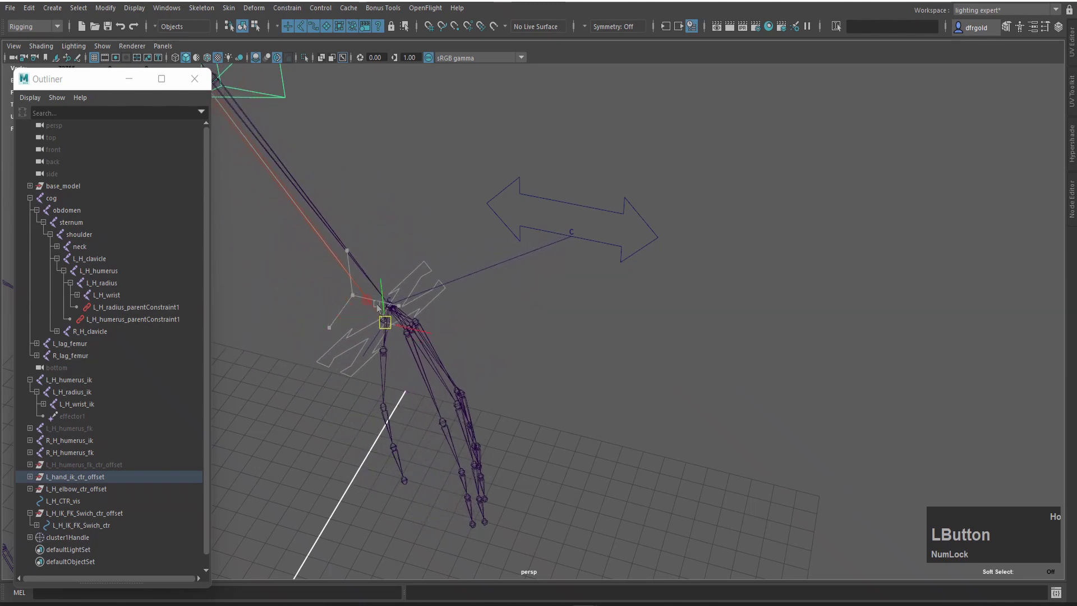
Step: Test by moving the hand and switch controls, confirm the line stretches, and undo the moves
key(z)
key(z)
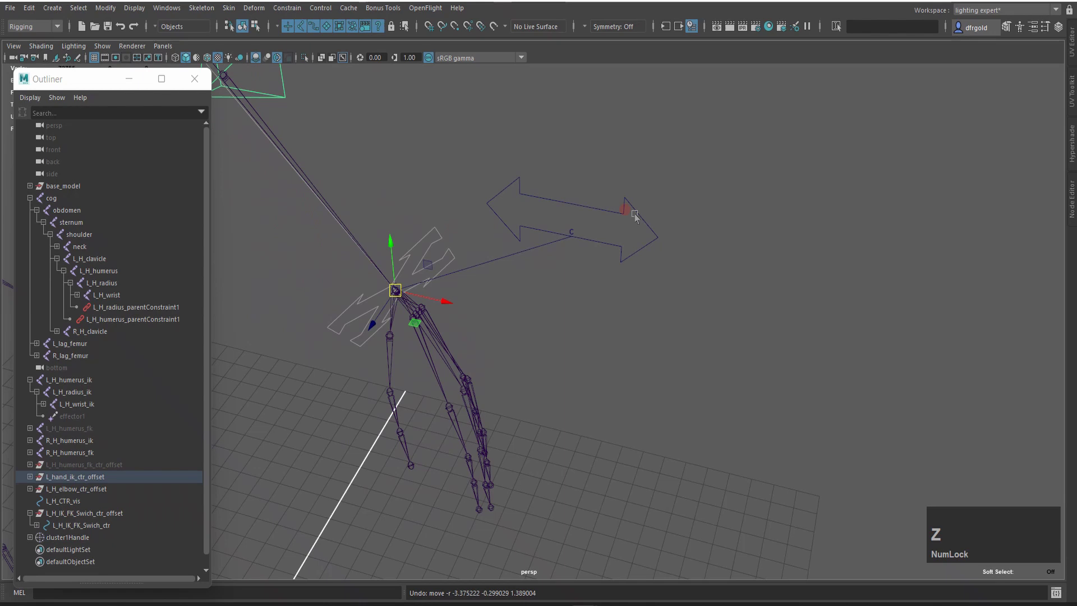
click(642, 212)
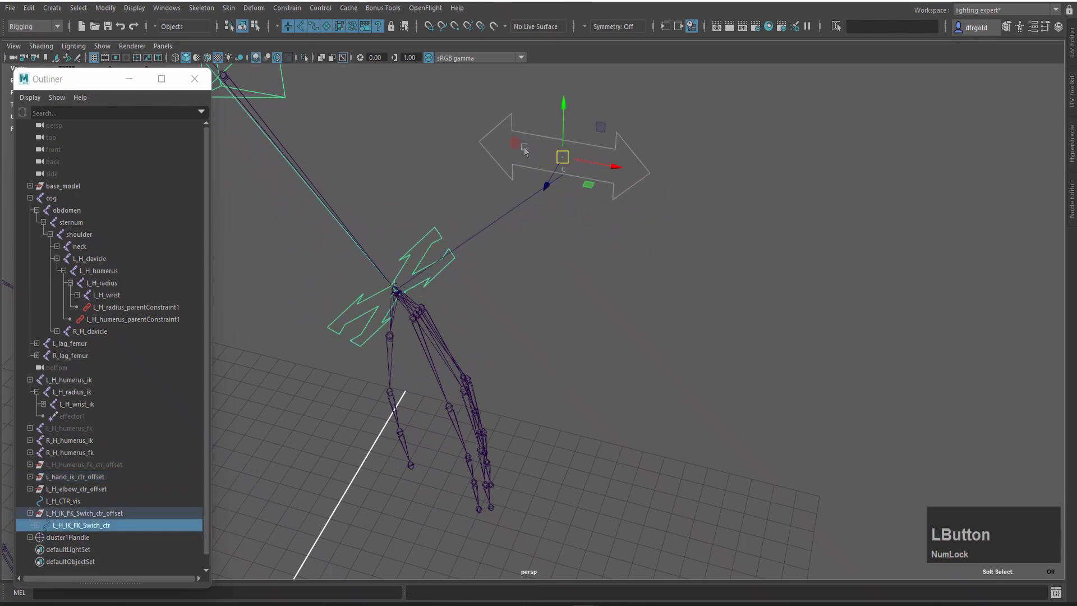
click(747, 217)
key(ctrl+z)
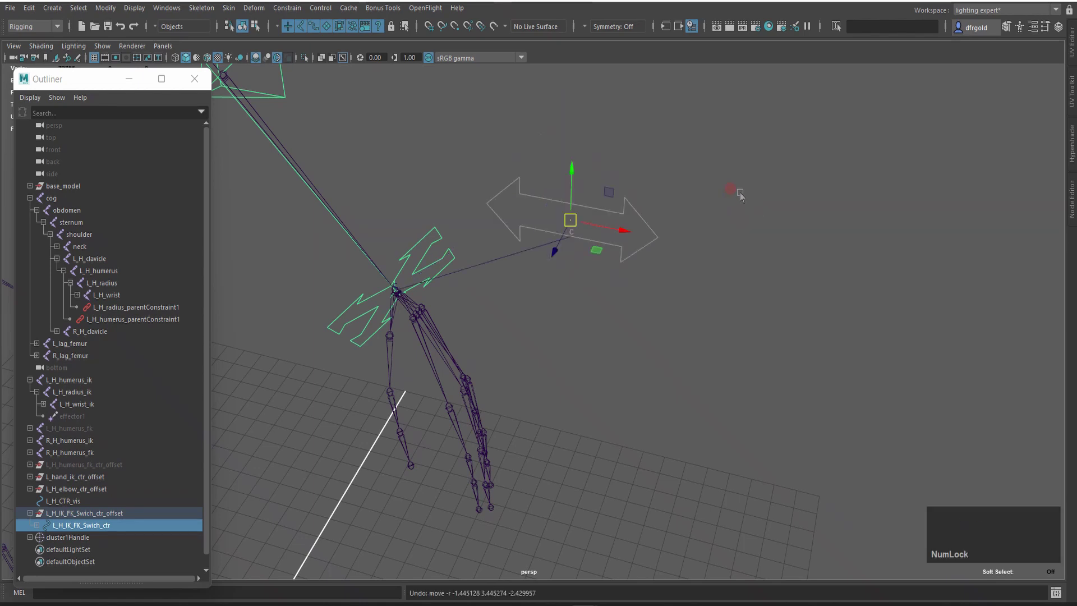
middle_click(539, 206)
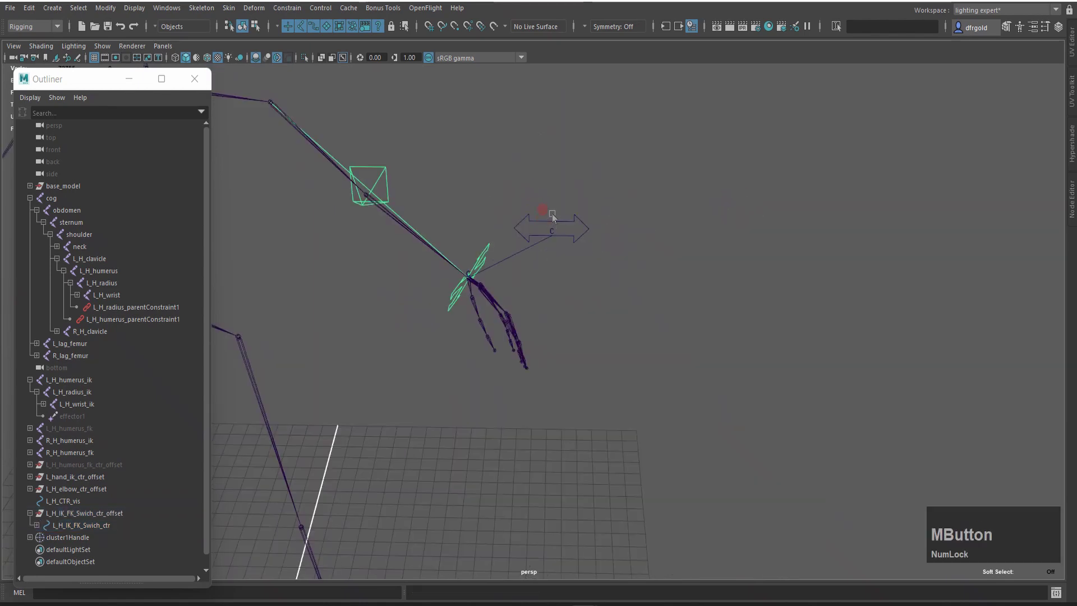
middle_click(627, 241)
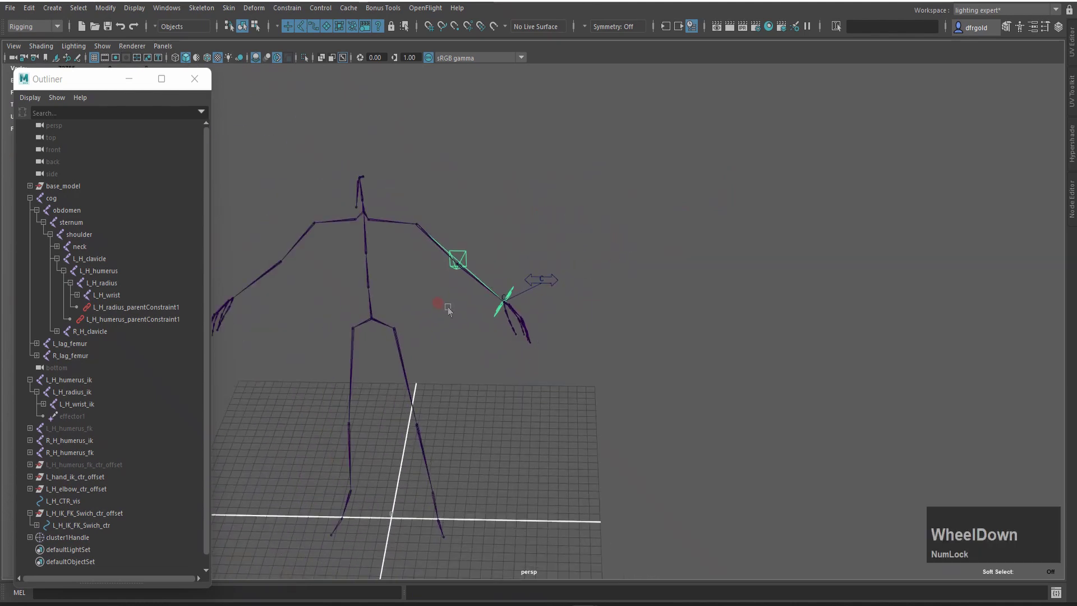
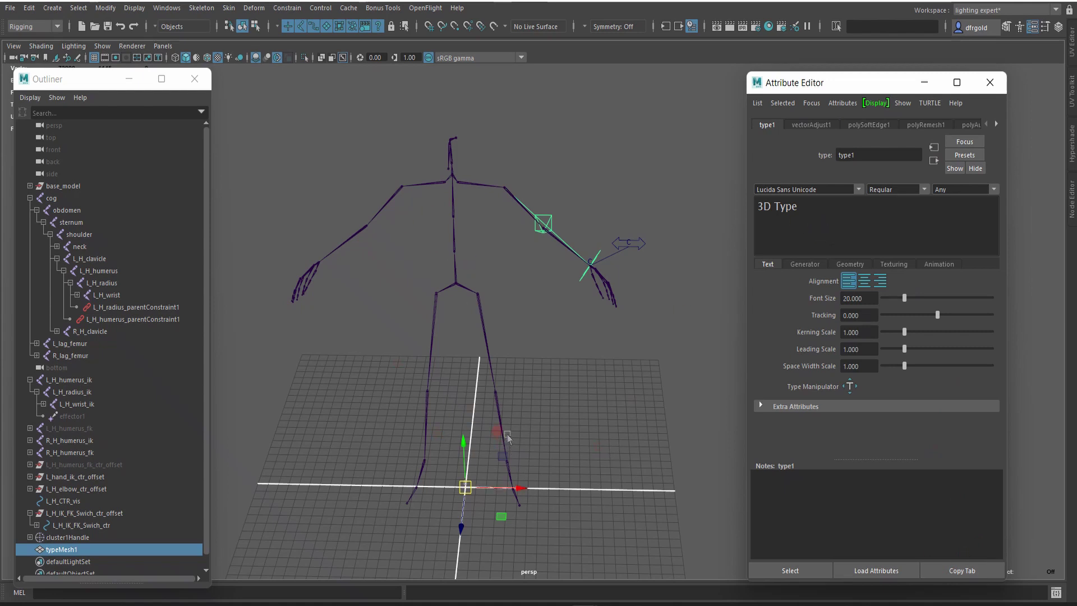
Step: Create 3D type reading IK and convert it to curves
click(509, 439)
key(2)
scroll(down, 3)
click(472, 414)
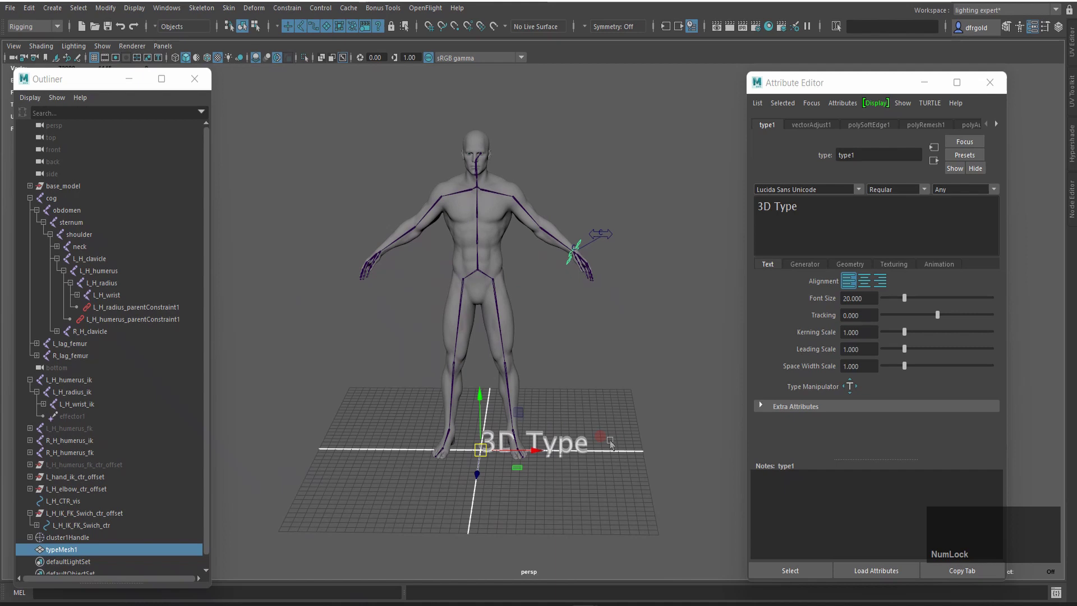
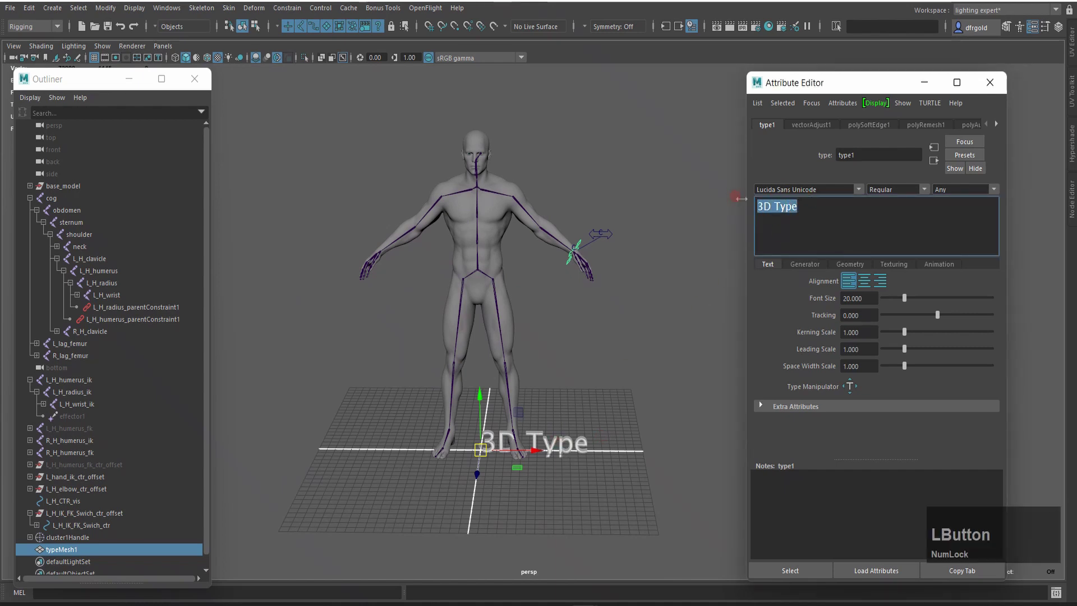
key(BackSpace)
text(ik)
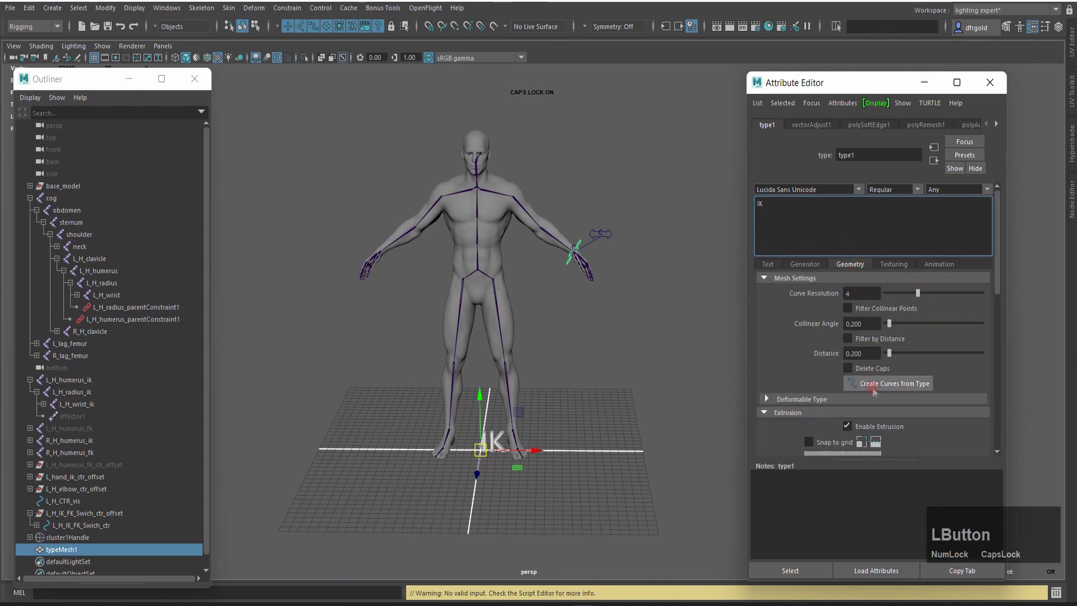
click(892, 393)
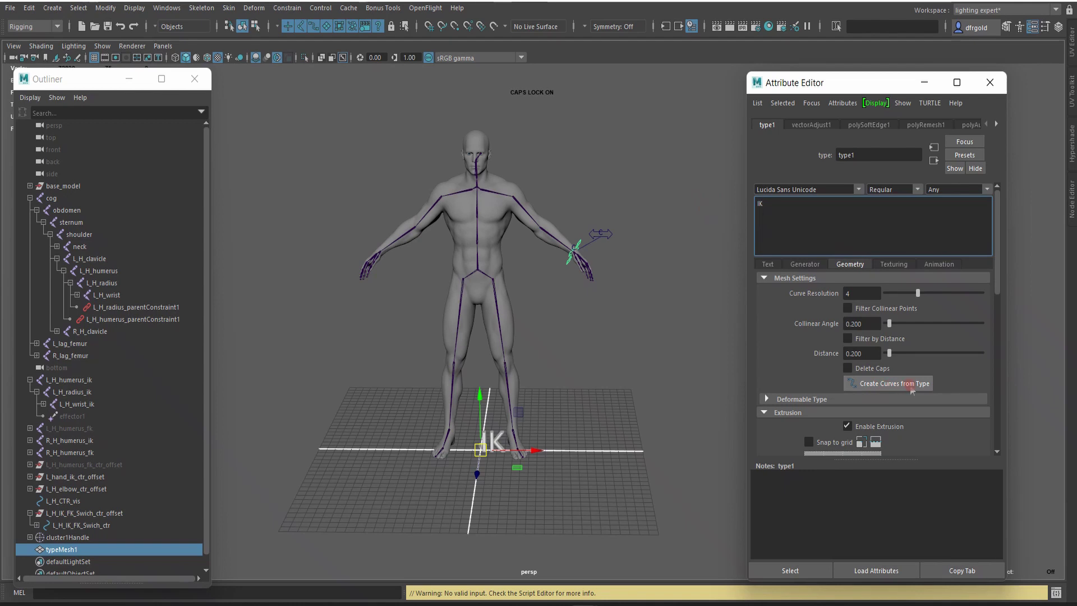
click(487, 449)
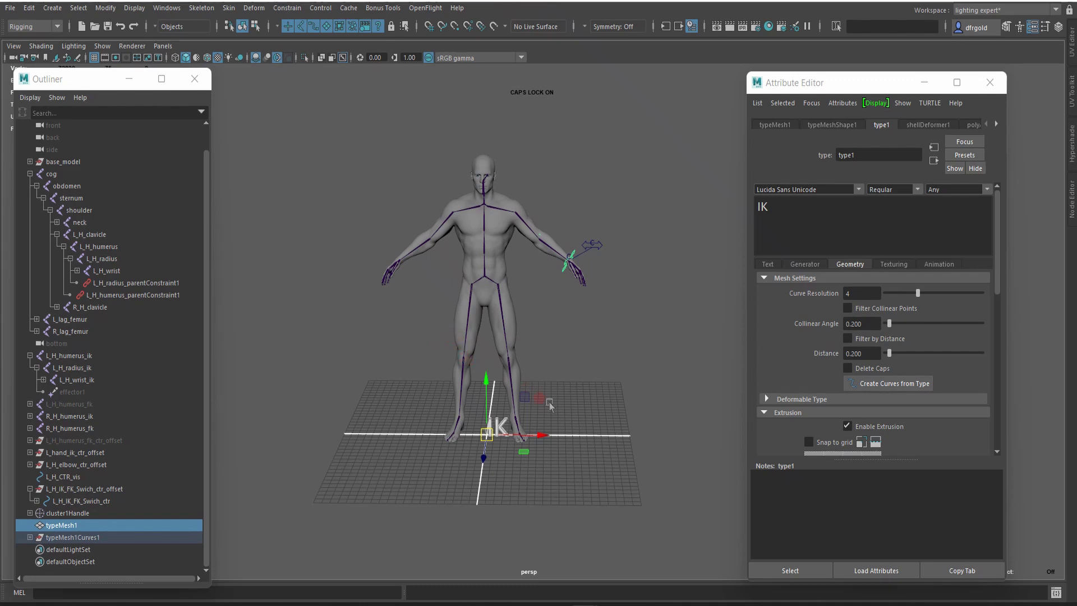
Step: Create a second type object reading FK and convert it to curves as typeMesh2Curves1
click(560, 409)
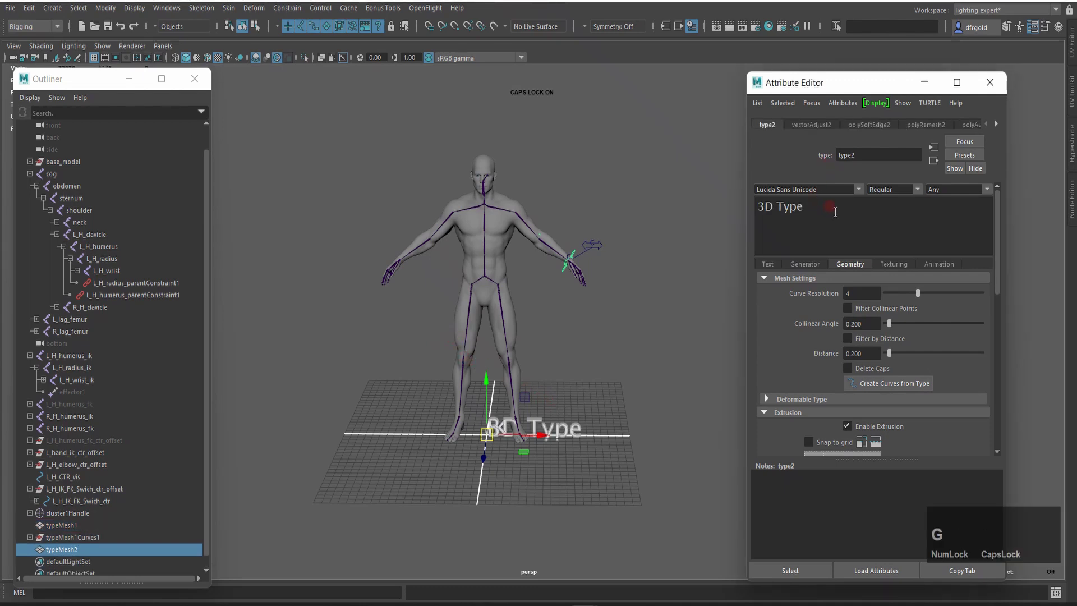
key(BackSpace)
text(fk)
text(fk)
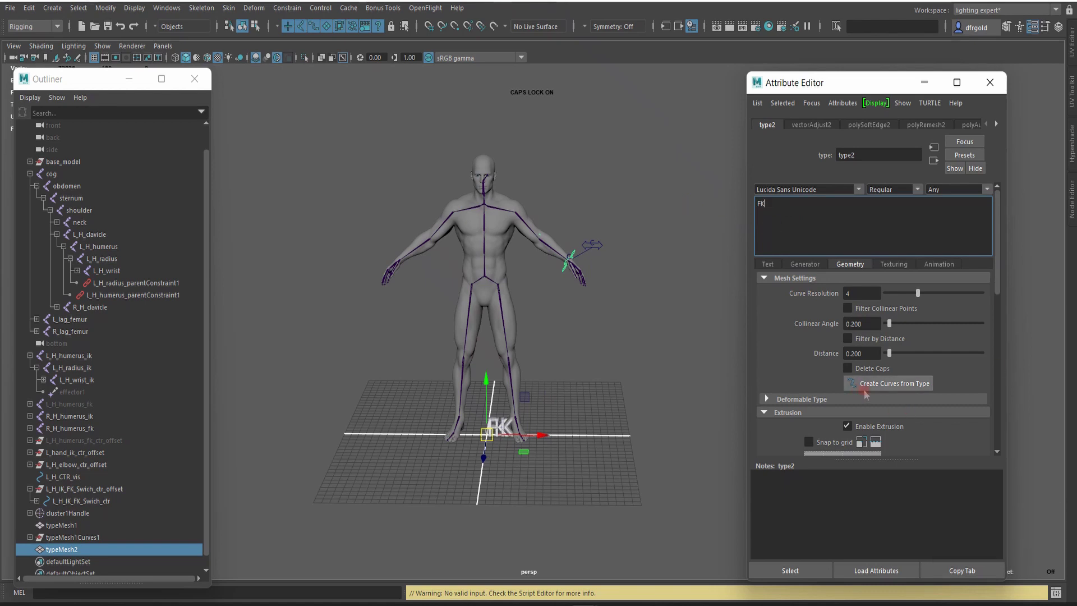
click(493, 427)
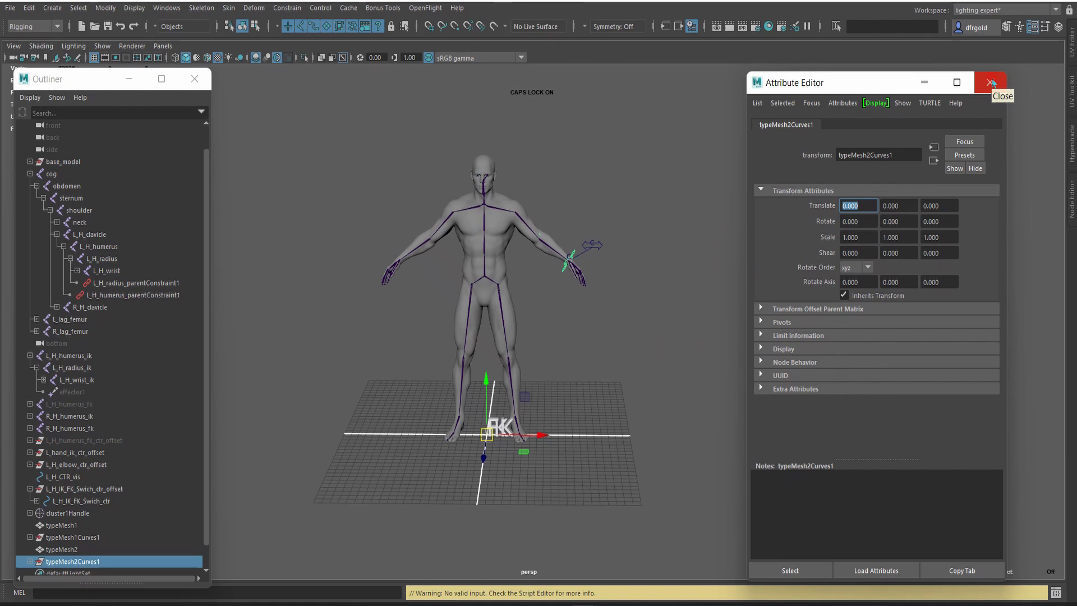
click(493, 426)
Step: Delete the original typeMesh1 and typeMesh2 text meshes, keeping only the curve groups
scroll(down, 3)
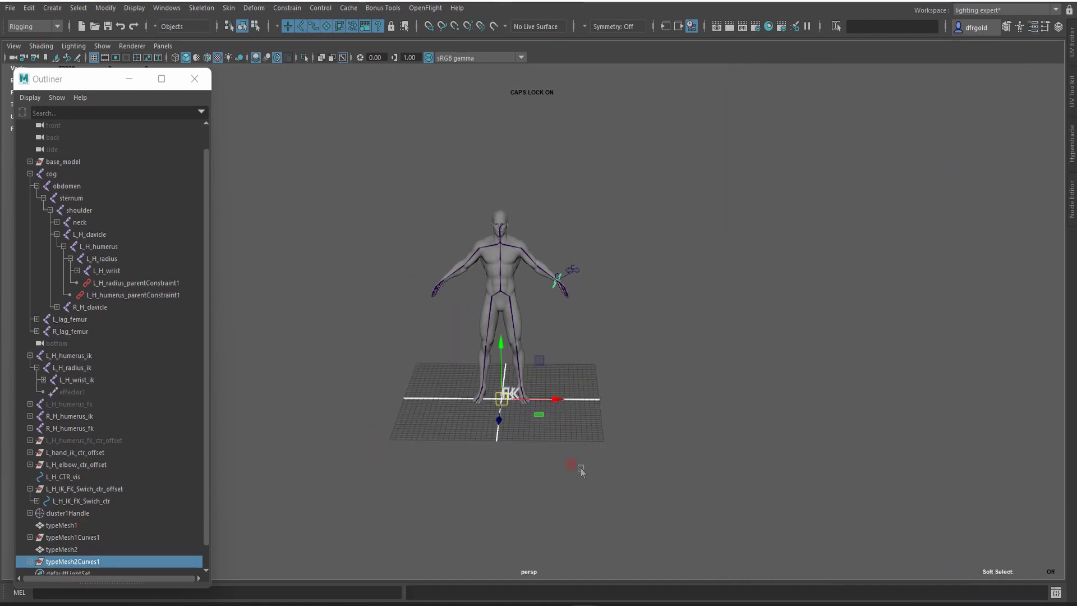
click(86, 534)
click(80, 558)
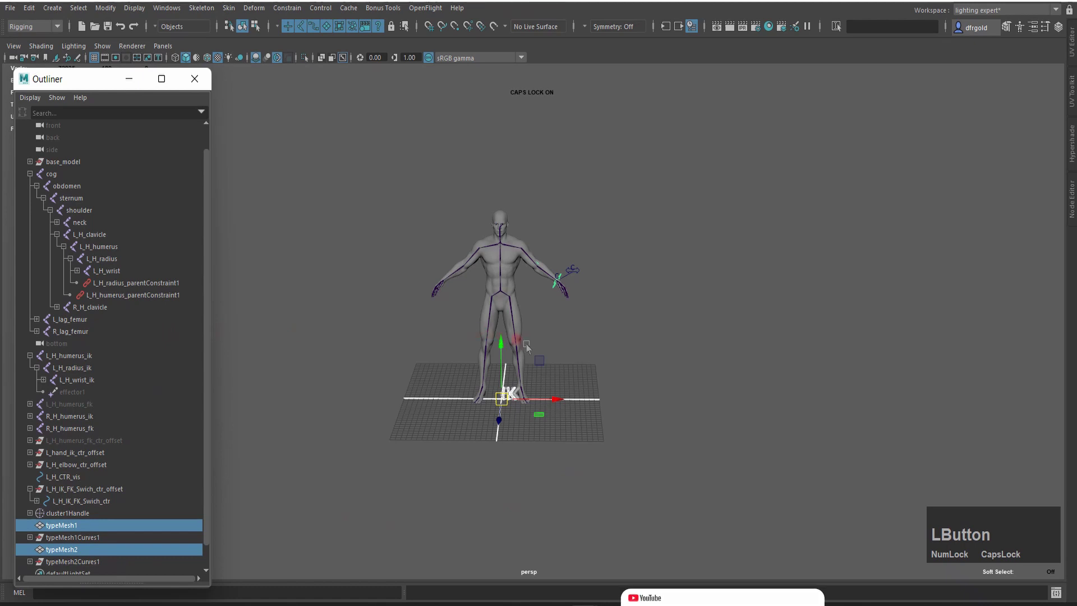
click(530, 349)
key(shift+alt+d)
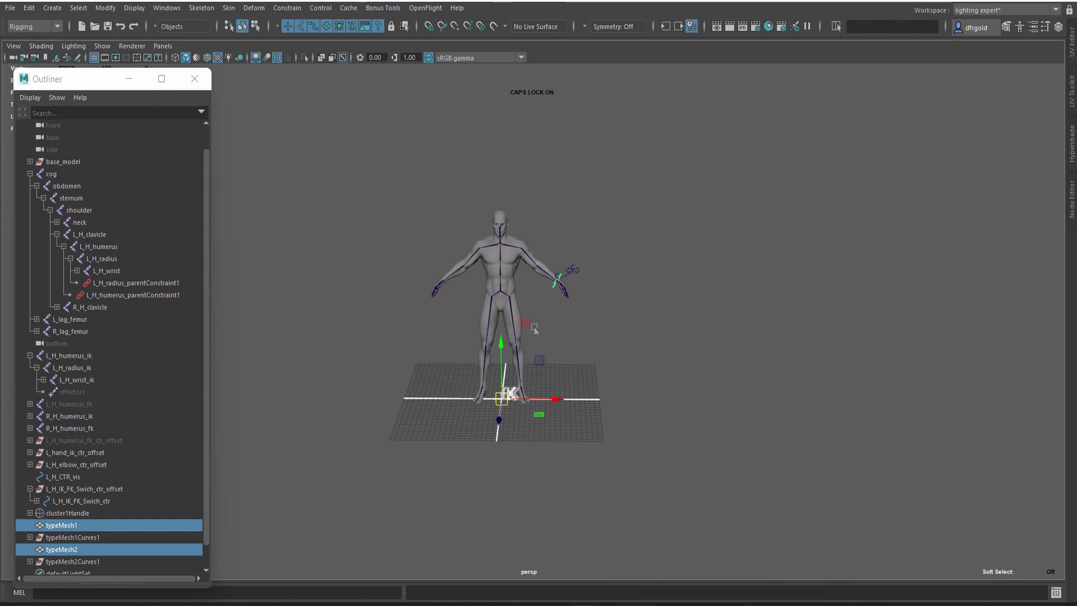
scroll(down, 3)
key(Delete)
Step: Rename the curve groups l_h_type_IK (IK_I, IK_K) and l_h_type_FK (FK_F, FK_K), then select both
click(35, 530)
scroll(down, 3)
scroll(down, 3)
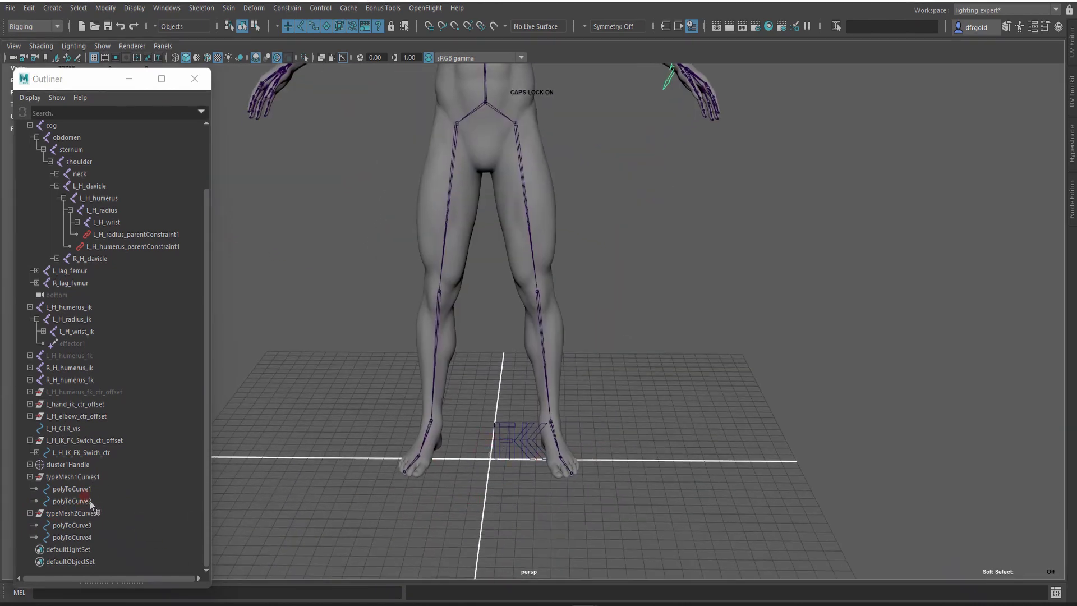
click(91, 480)
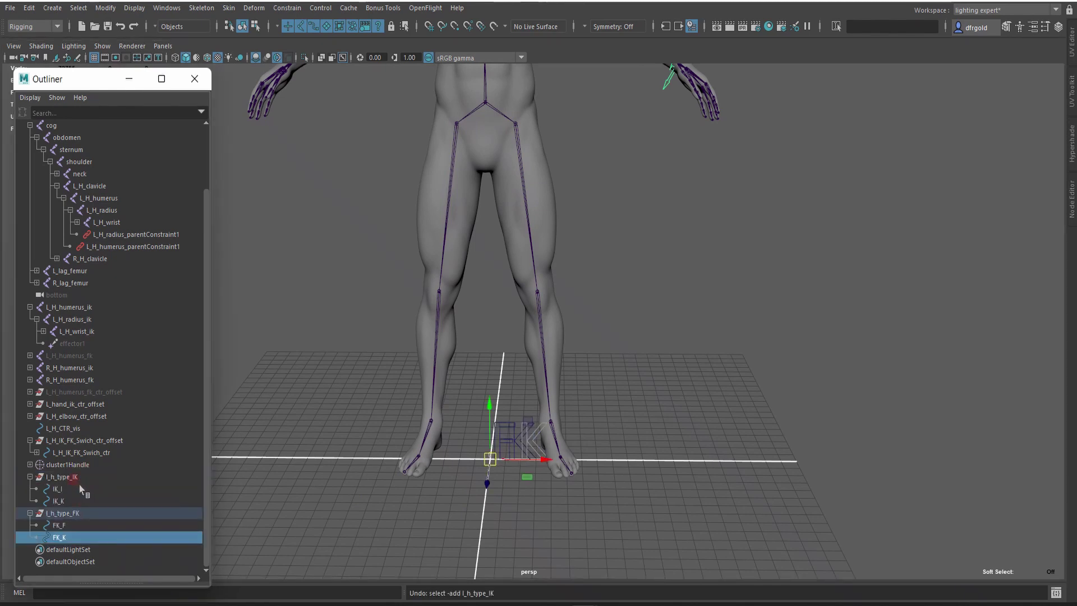
key(z)
click(85, 482)
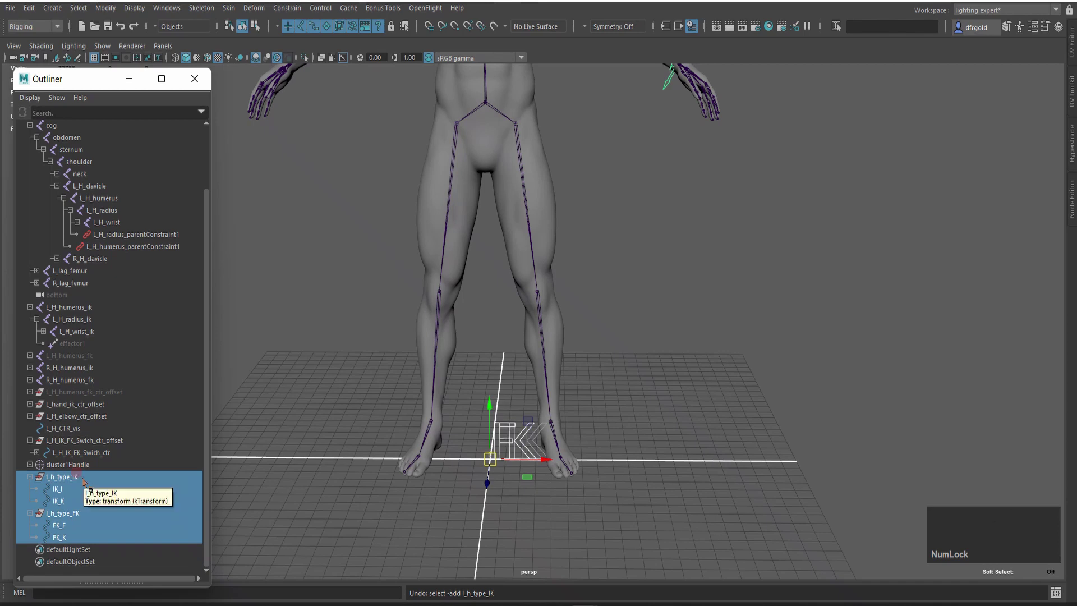
key(shift+alt+c)
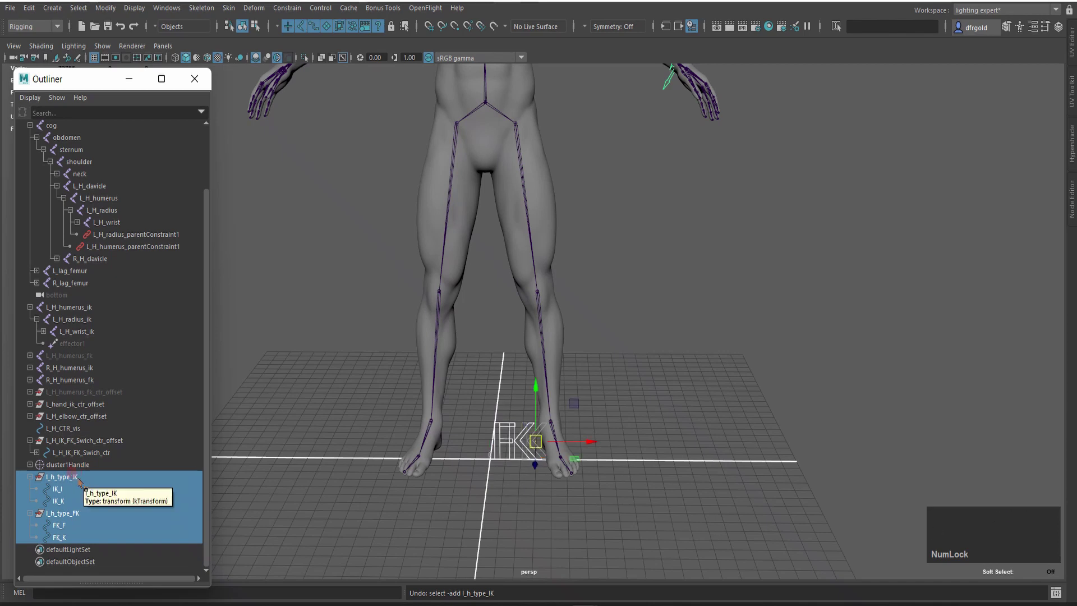
click(298, 295)
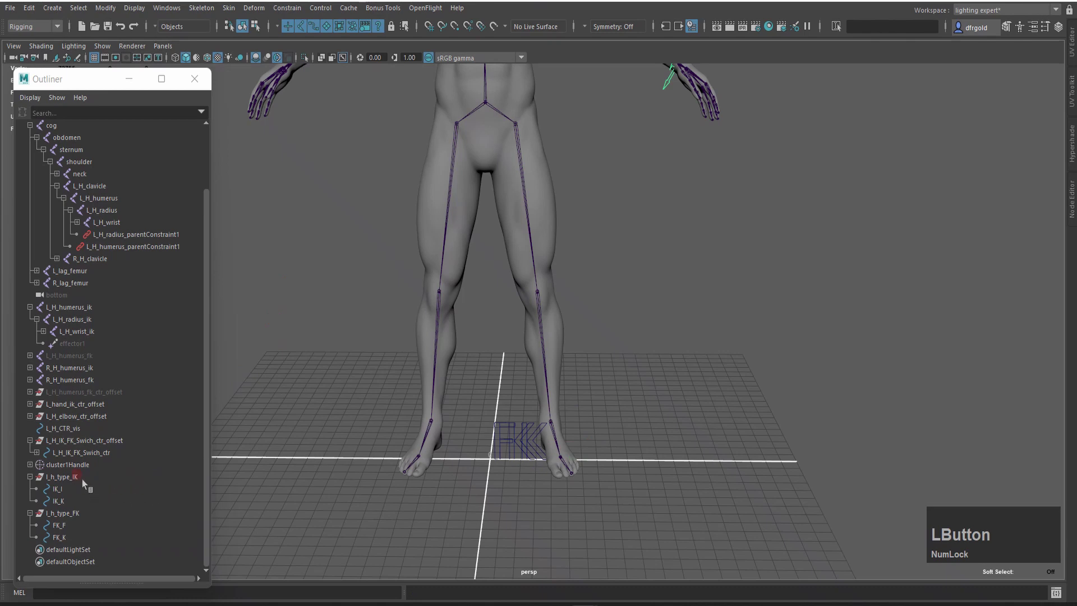
click(86, 516)
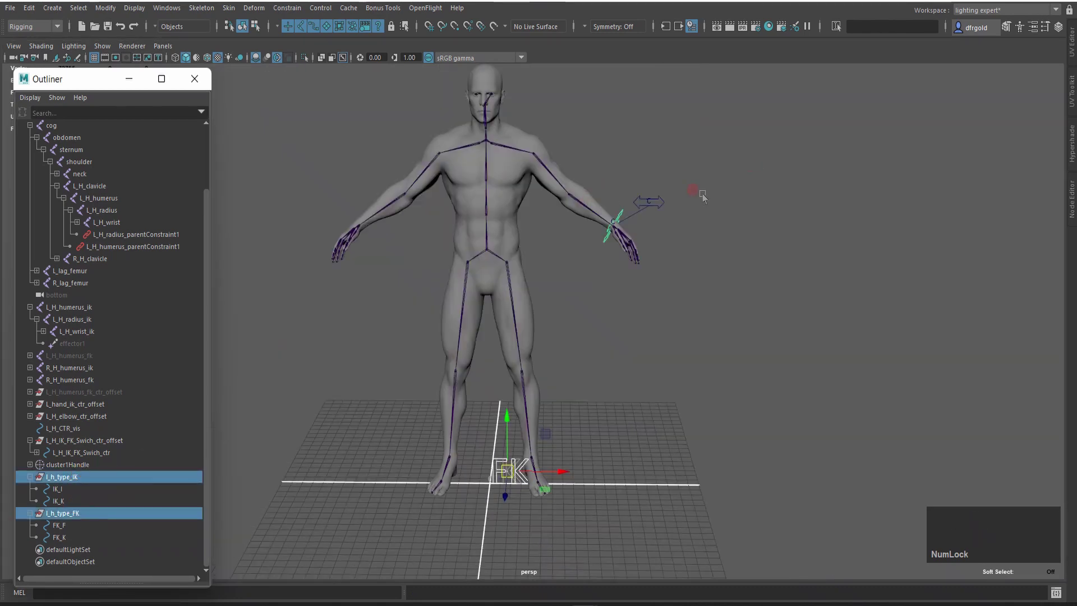
Step: Snap the IK and FK text groups onto the switch control and frame them in front view
click(662, 192)
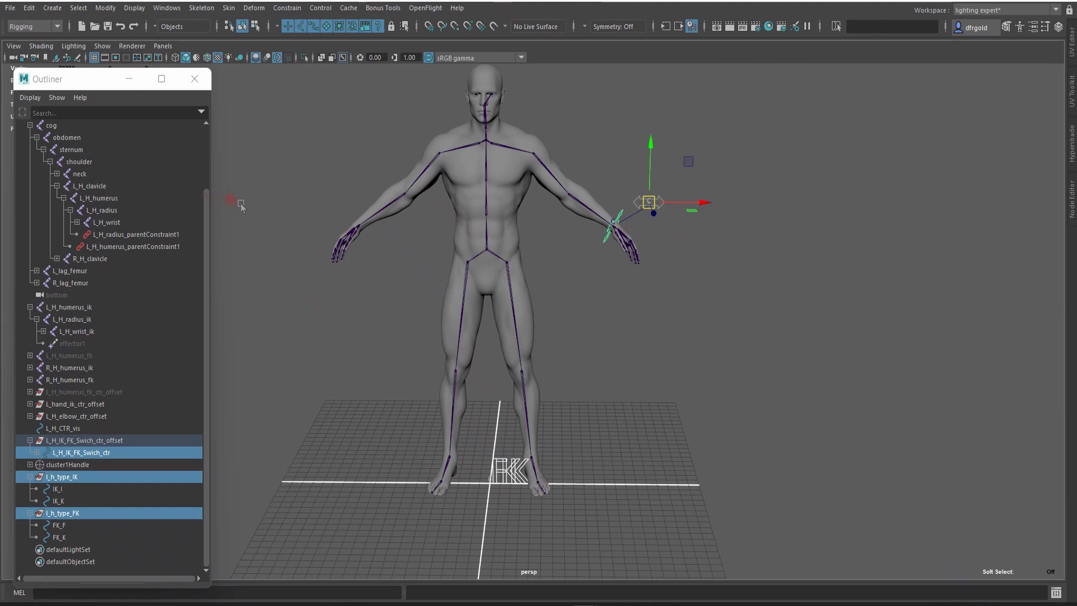
key(ctrl+shift+F3)
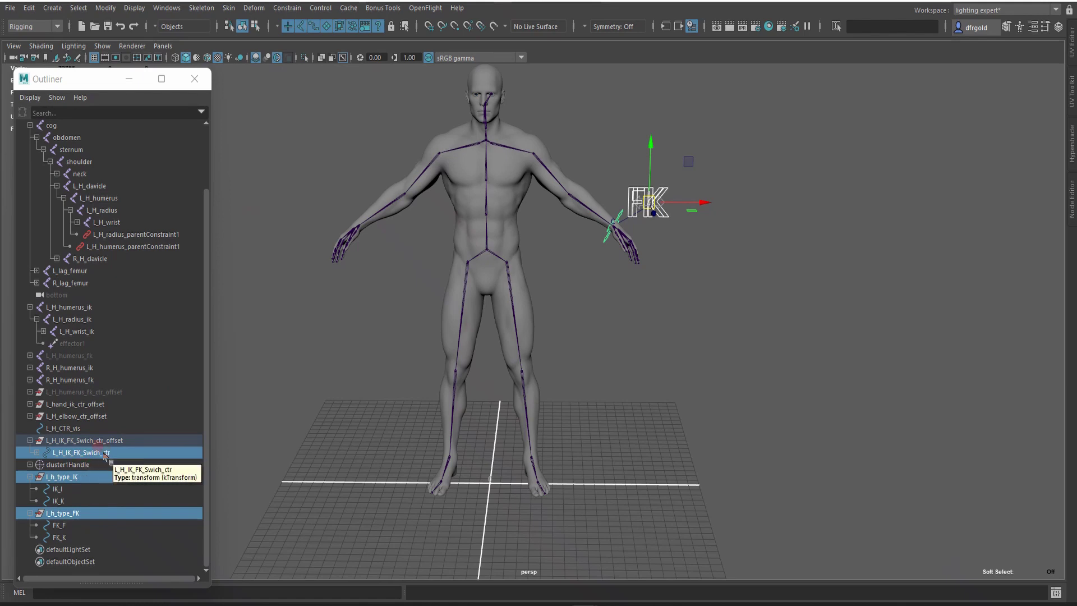
click(118, 458)
key(r)
middle_click(766, 249)
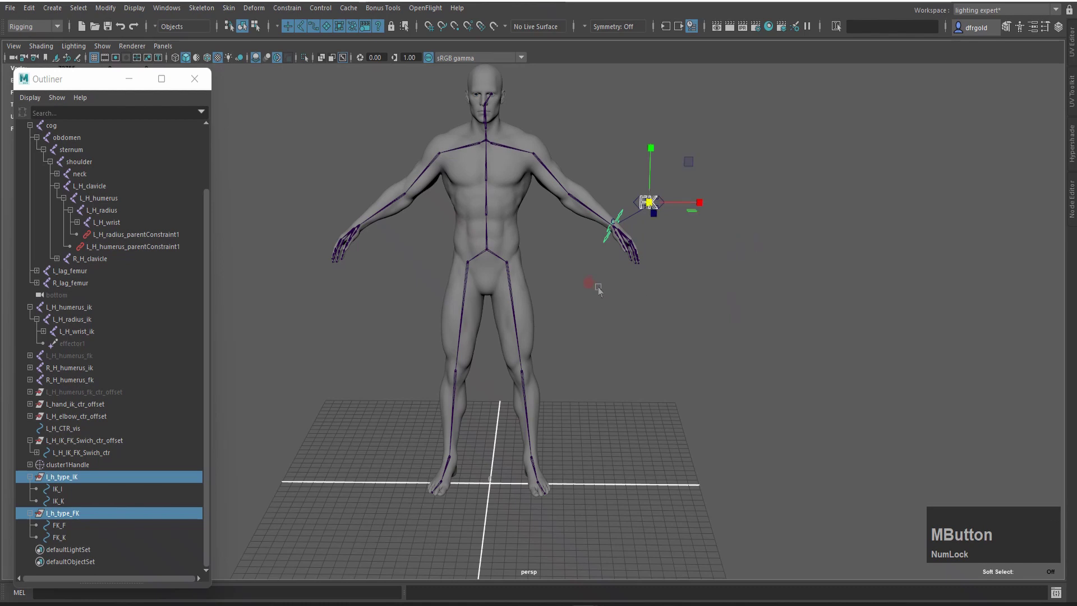
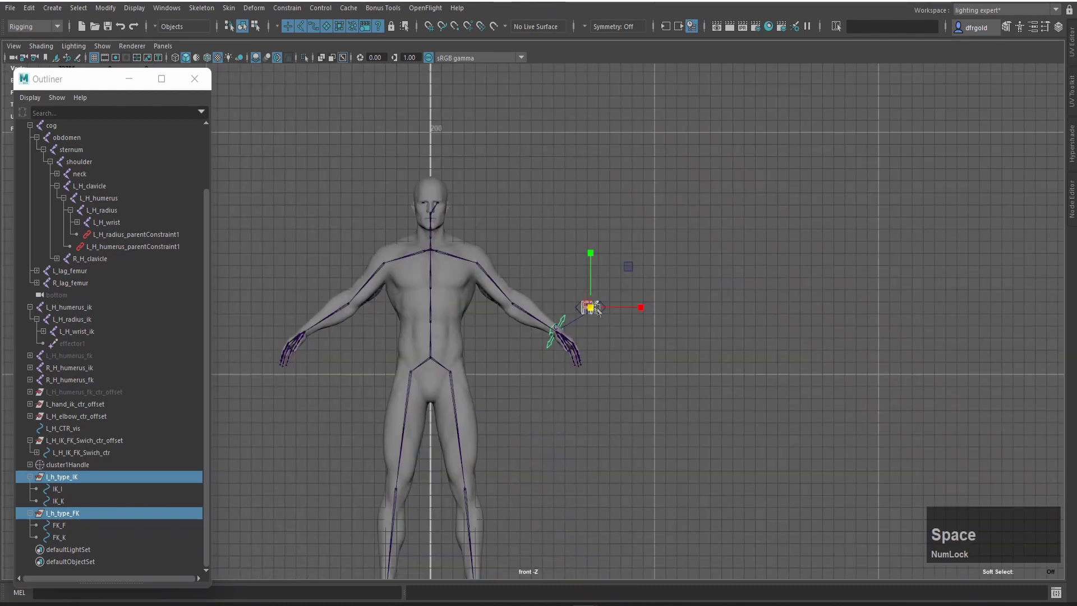
scroll(up, 3)
middle_click(754, 343)
scroll(up, 3)
key(w)
scroll(up, 3)
click(603, 240)
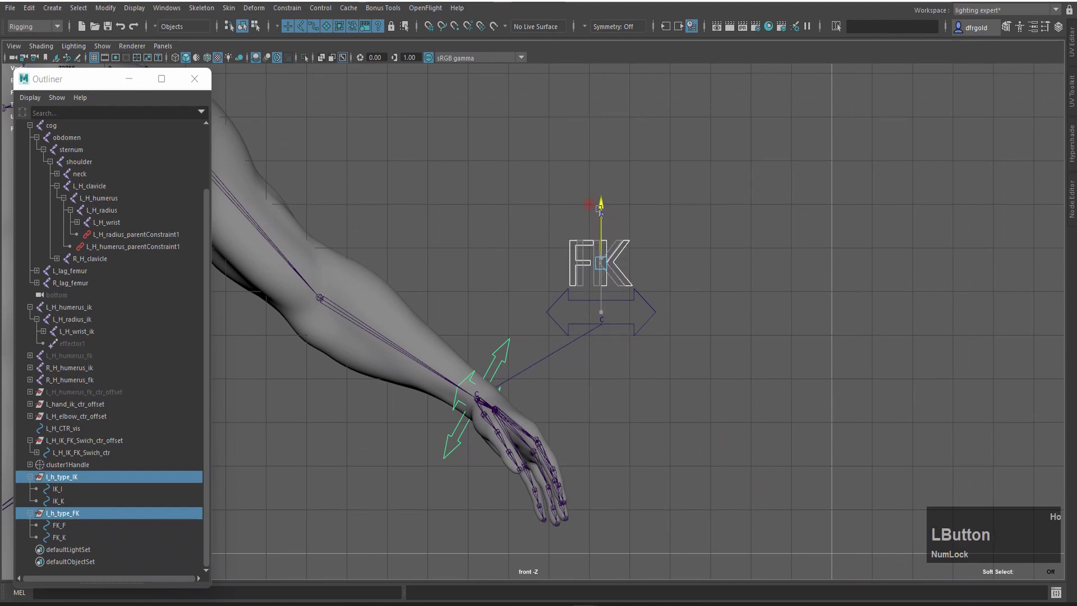
scroll(up, 3)
Step: Raise the text groups to sit just above the switch arrow beside the left wrist
key(r)
middle_click(772, 250)
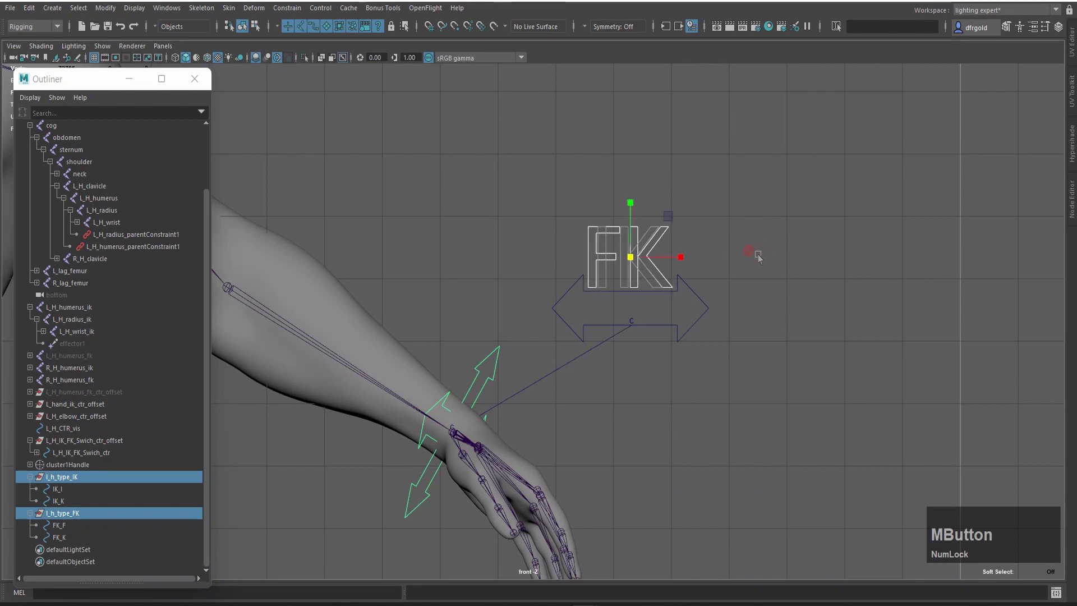
key(w)
click(636, 203)
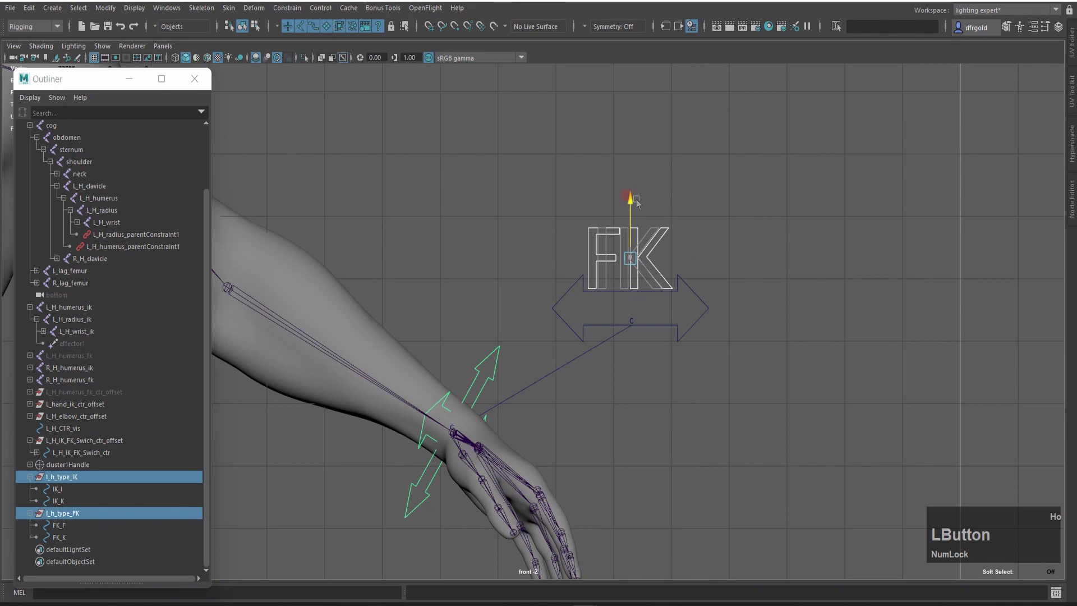
scroll(down, 3)
key(space)
click(640, 367)
key(space)
scroll(down, 3)
click(592, 333)
scroll(up, 3)
middle_click(757, 260)
scroll(up, 3)
click(641, 338)
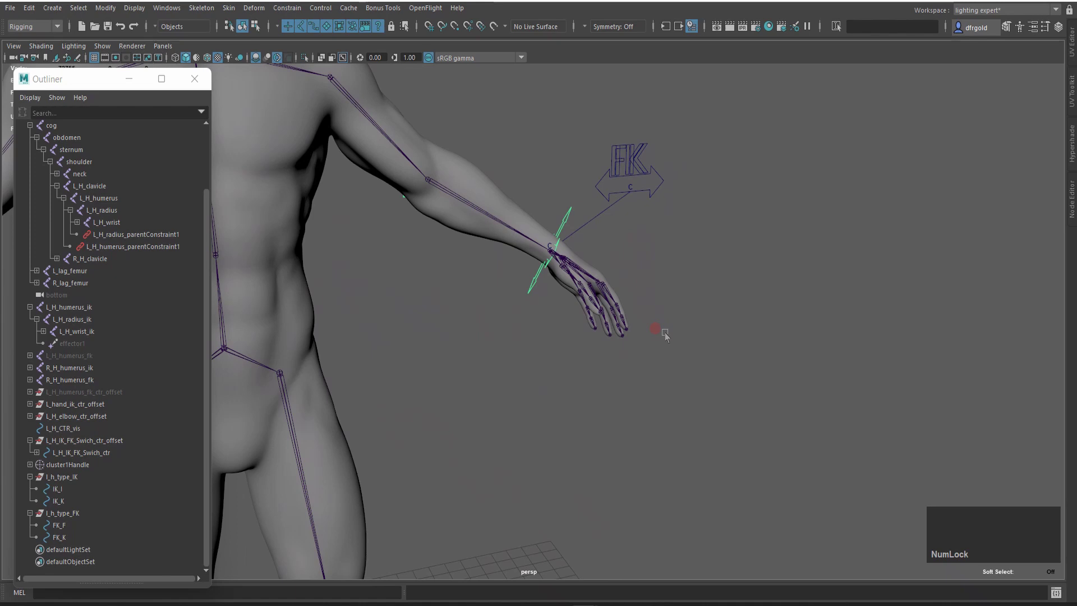
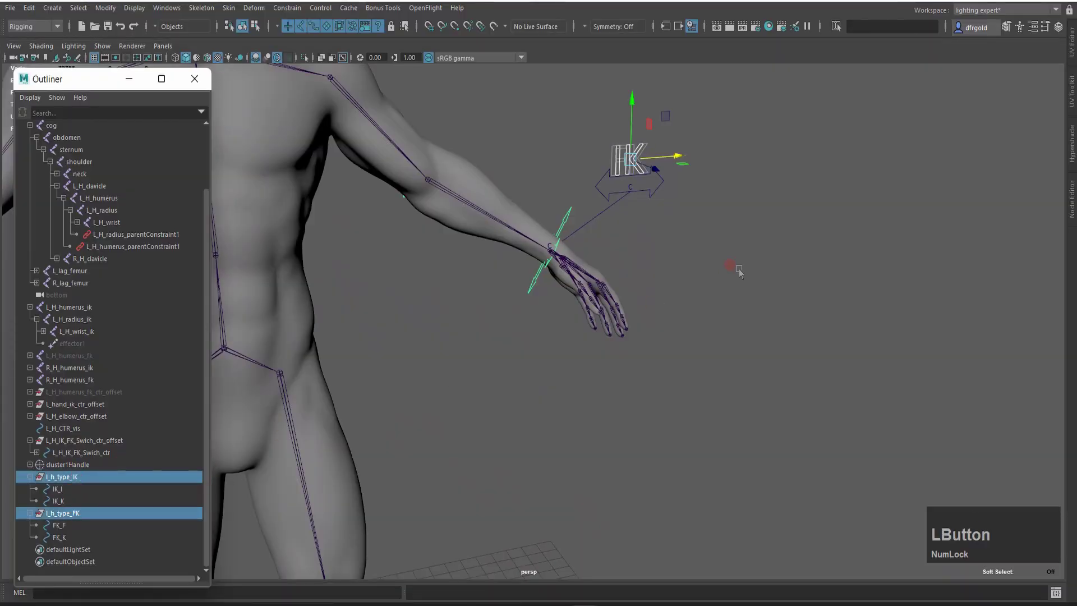
Step: Freeze translate, rotate and scale on the IK/FK text groups and on the switch control
click(744, 274)
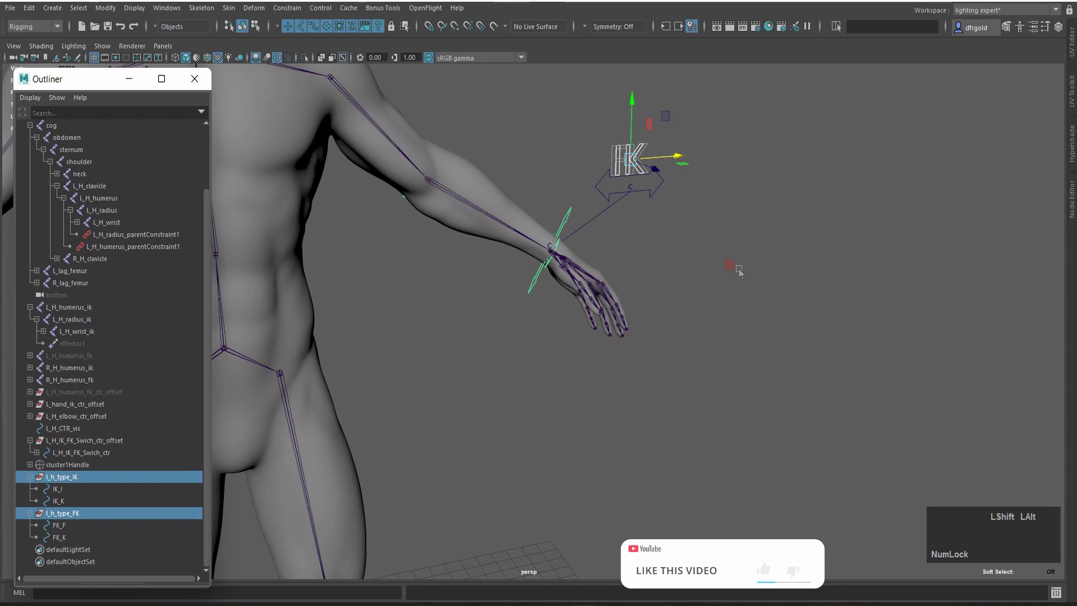
key(shift+alt+f)
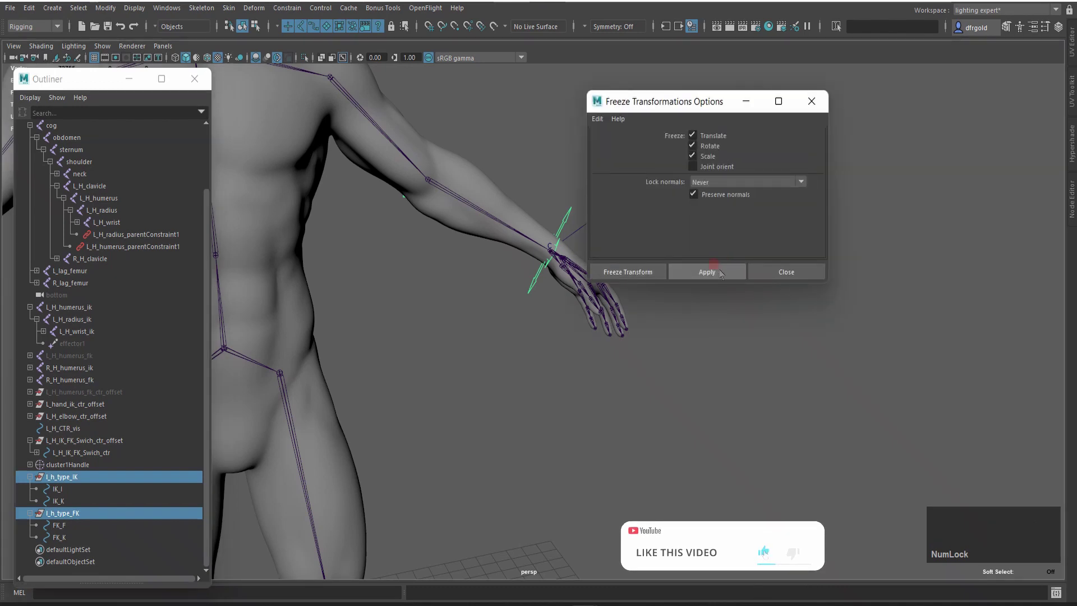
click(723, 275)
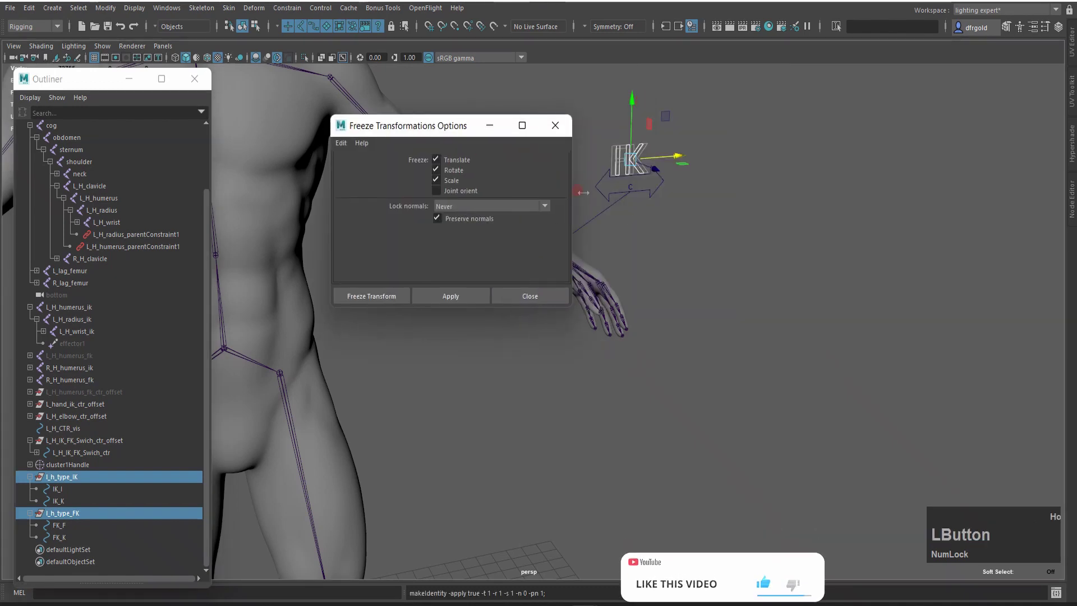
key(z)
click(663, 192)
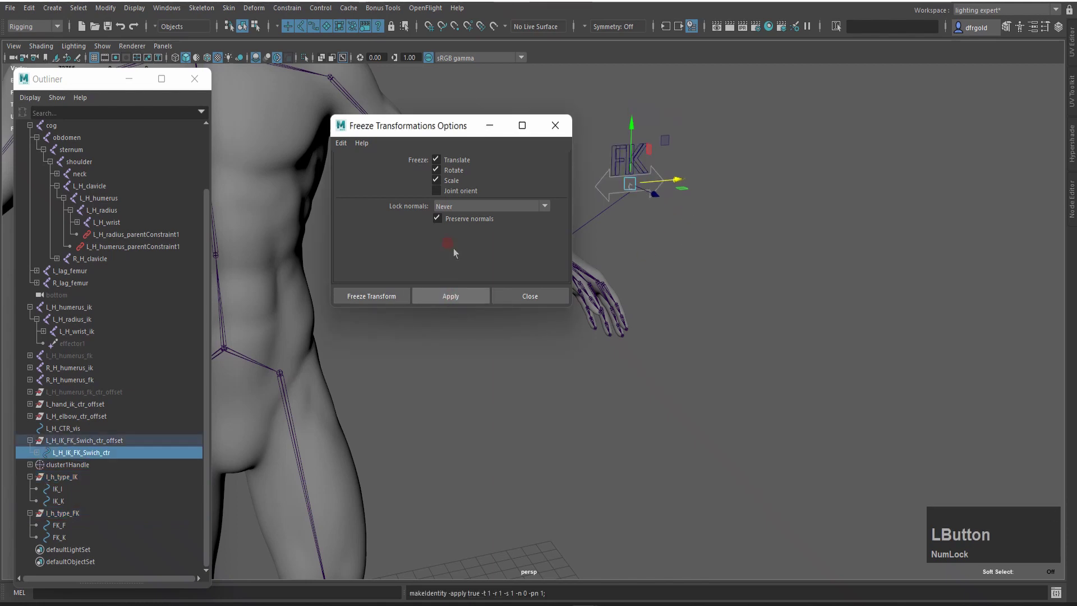
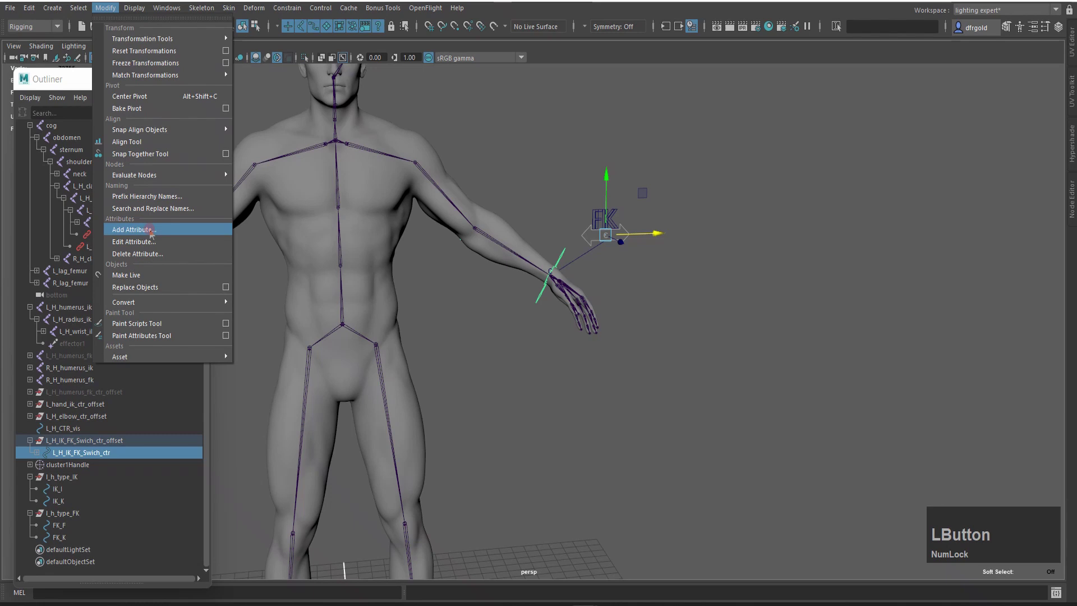
Step: Add a keyable float attribute IK_FK_SWICH (0–1, default 0) to L_H_IK_FK_Swich_ctr and close the window
click(176, 235)
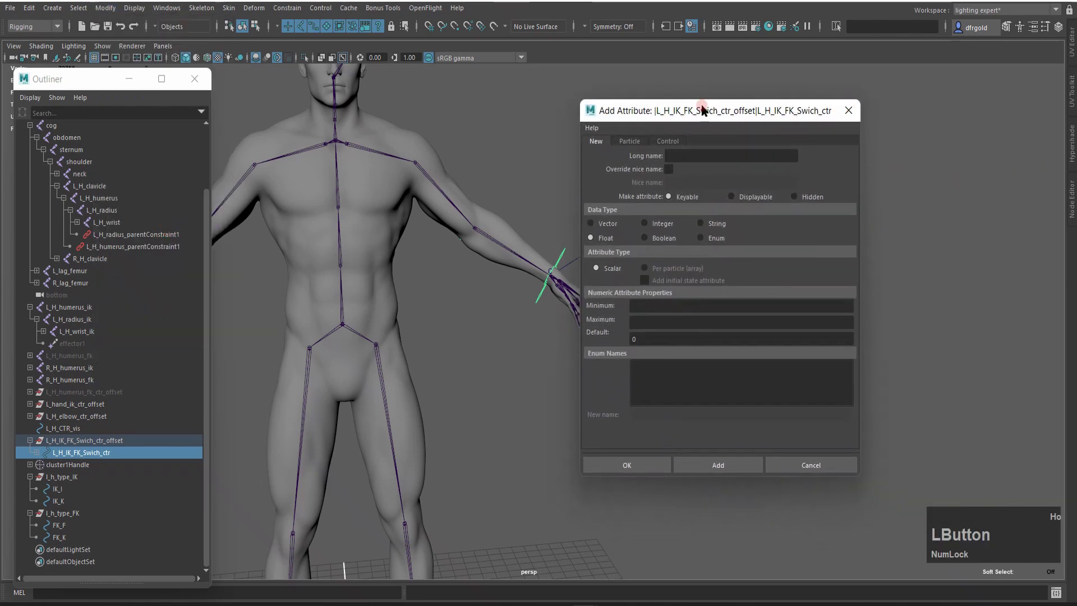
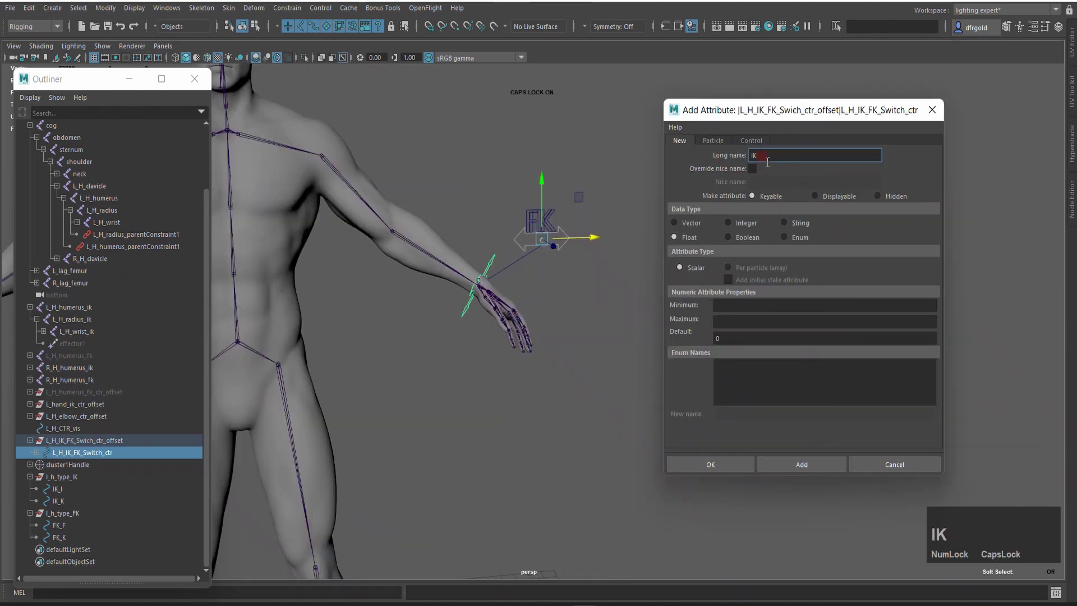
text(_)
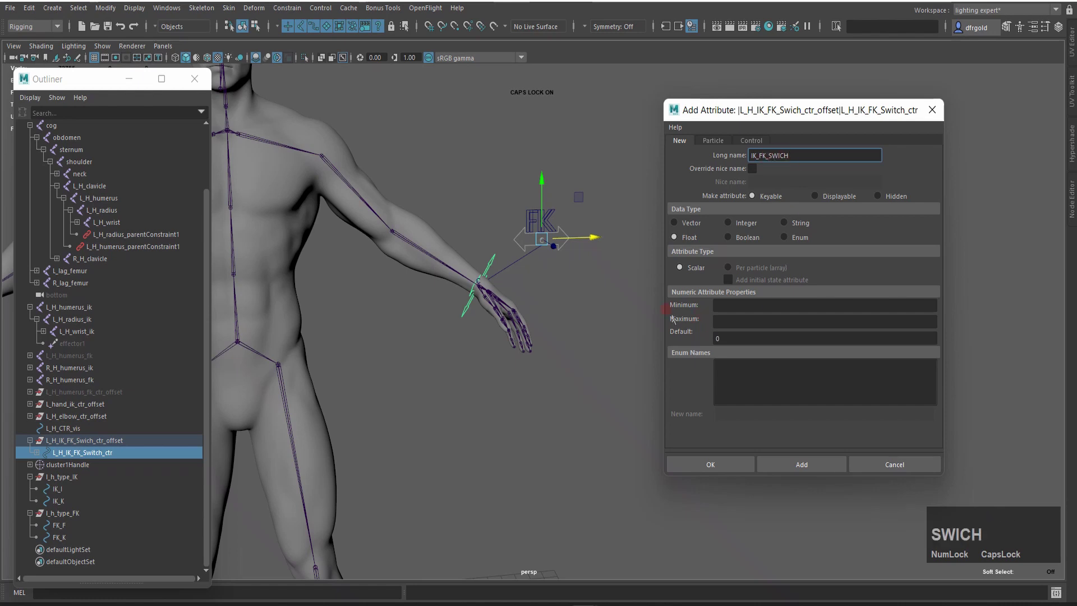
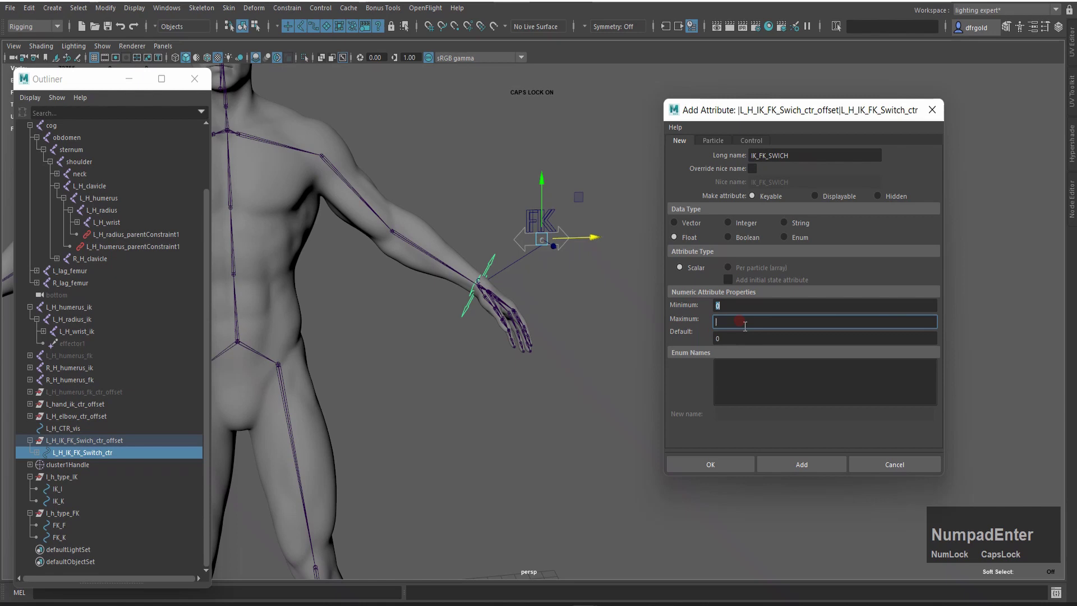
key(KP_1)
click(718, 466)
click(577, 379)
key(alt+c)
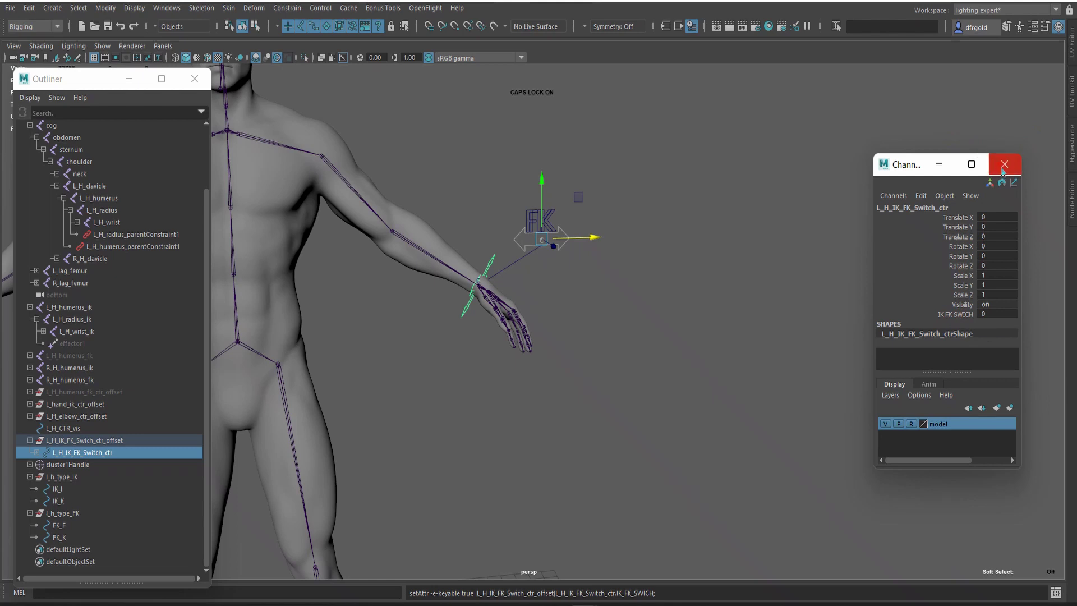
key(c)
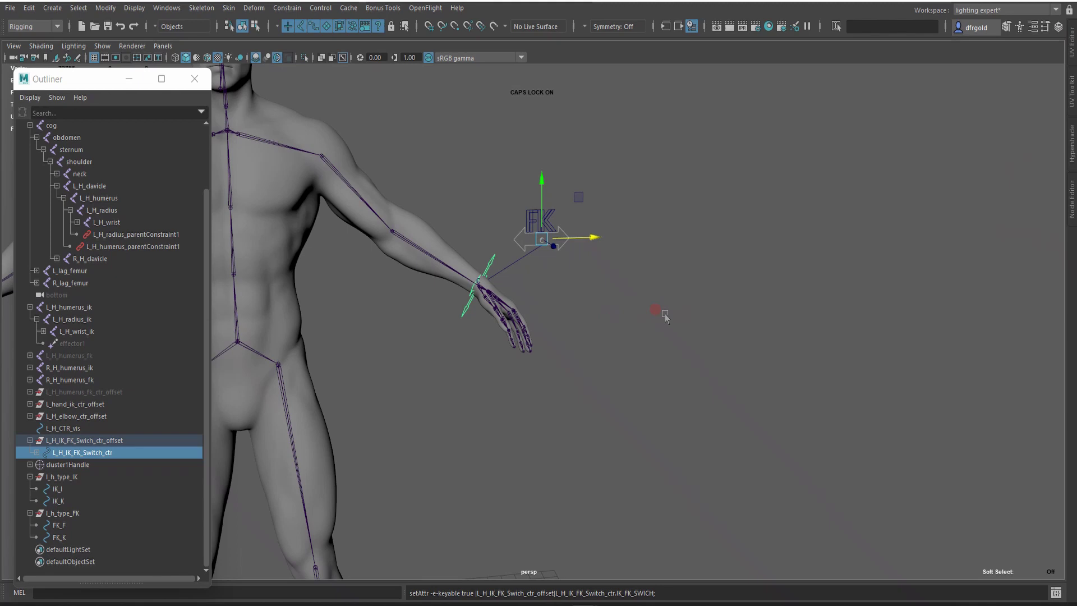
Step: Bring up the Node Editor and graph the selected switch control's nodes
click(167, 12)
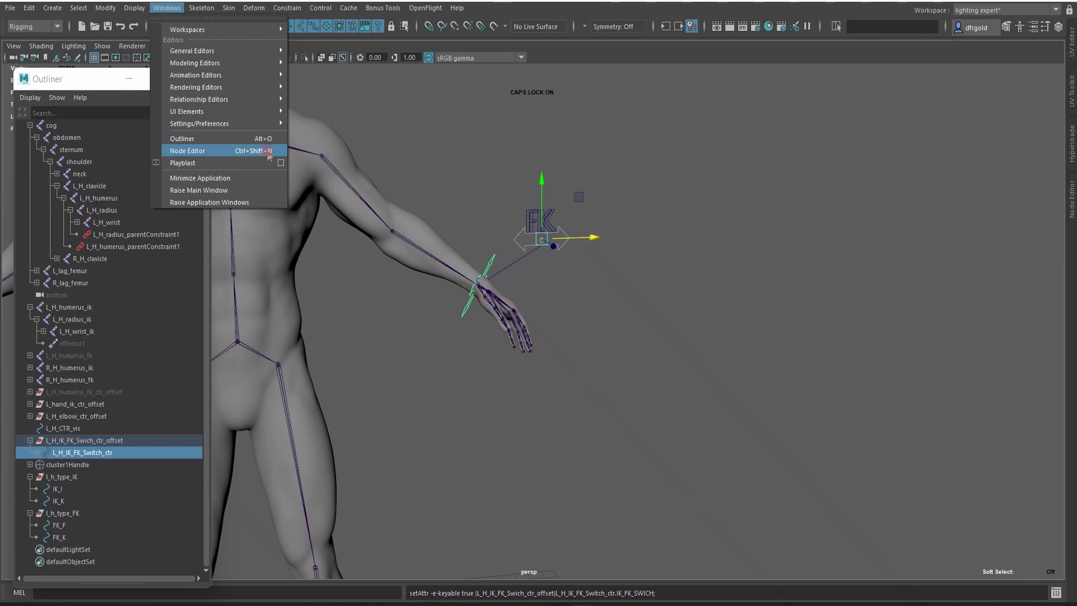
click(218, 156)
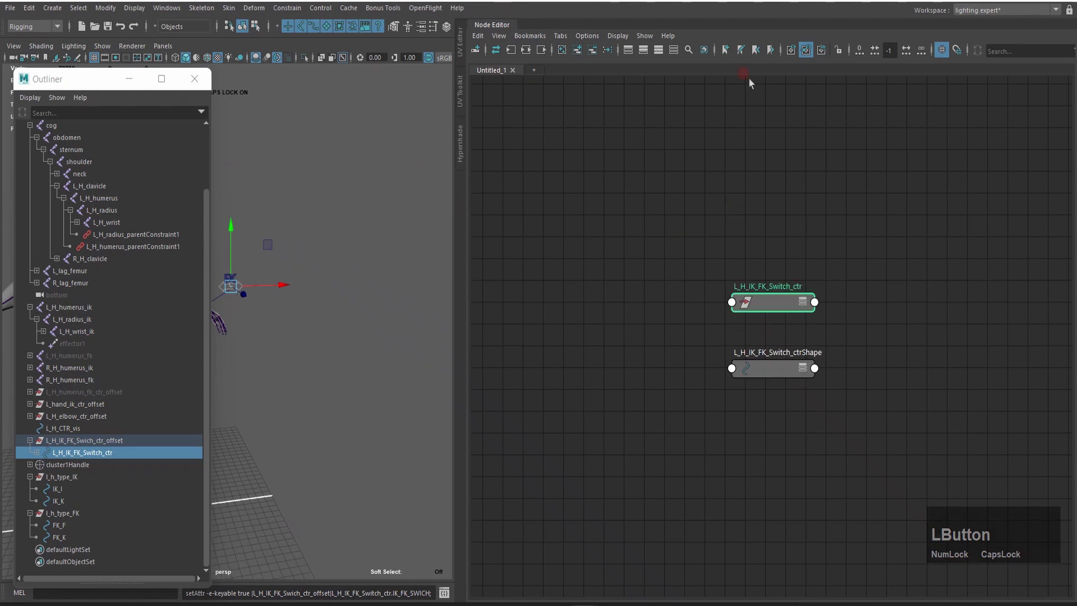
click(282, 397)
scroll(up, 3)
Step: Remove the shape node and expand L_H_IK_FK_Switch_ctr to its full attribute list showing IK FK SWICH
click(820, 274)
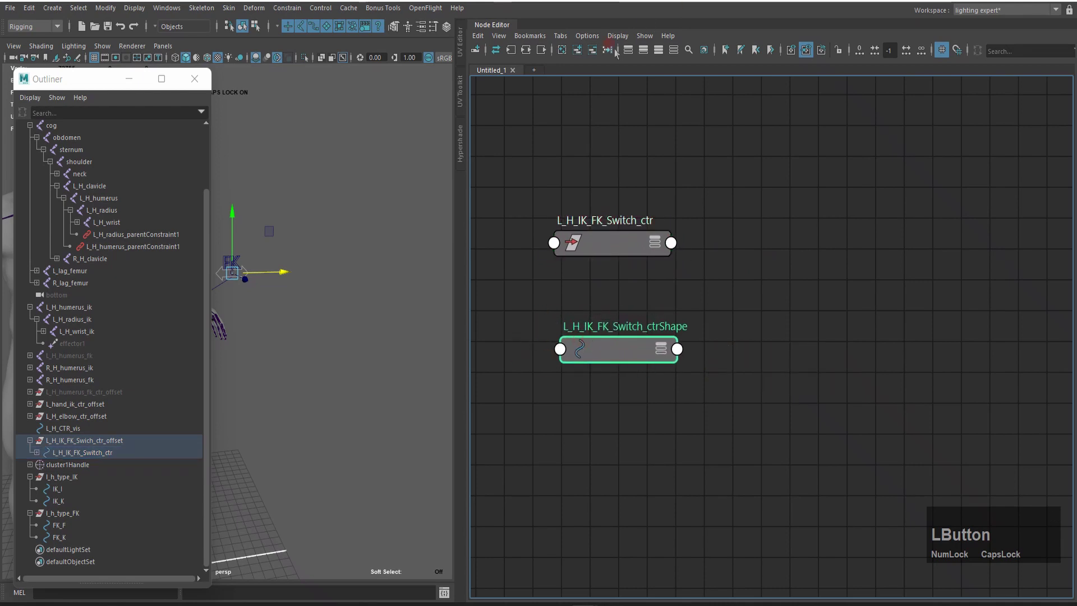
click(661, 238)
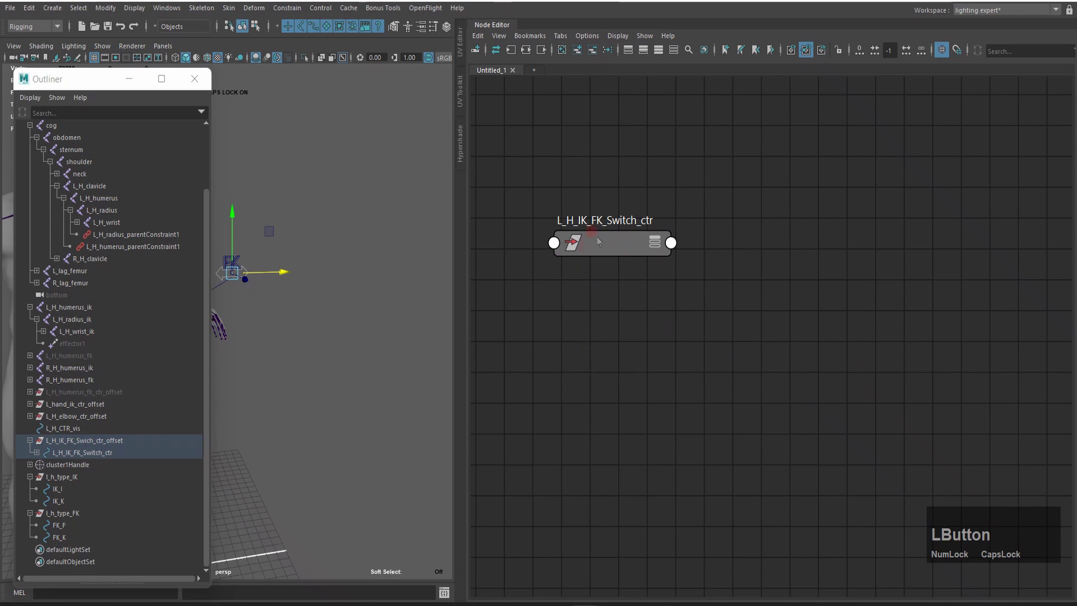
click(578, 222)
key(3)
click(602, 241)
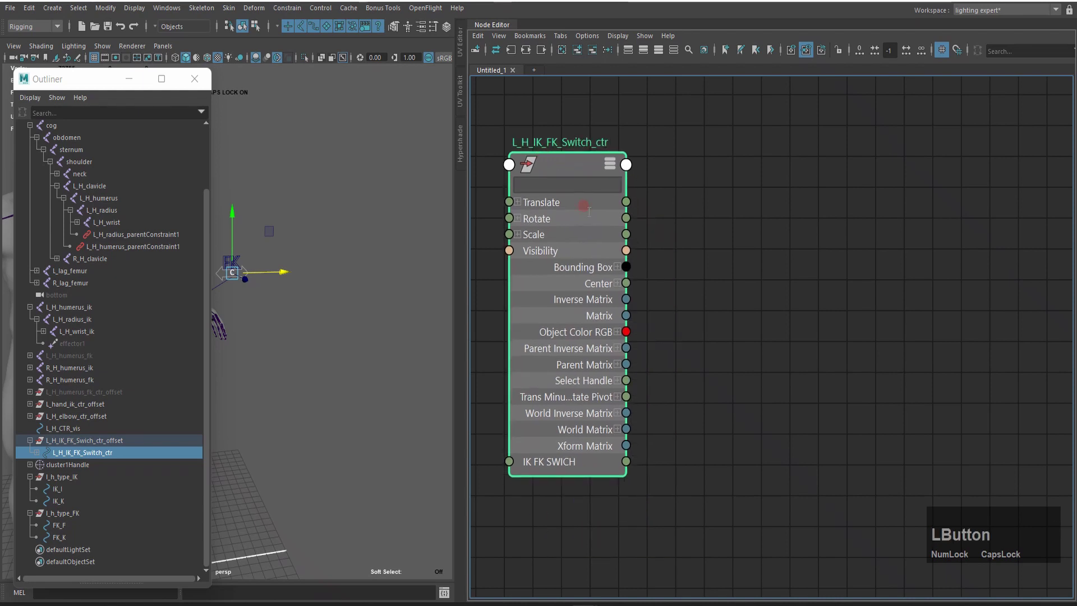
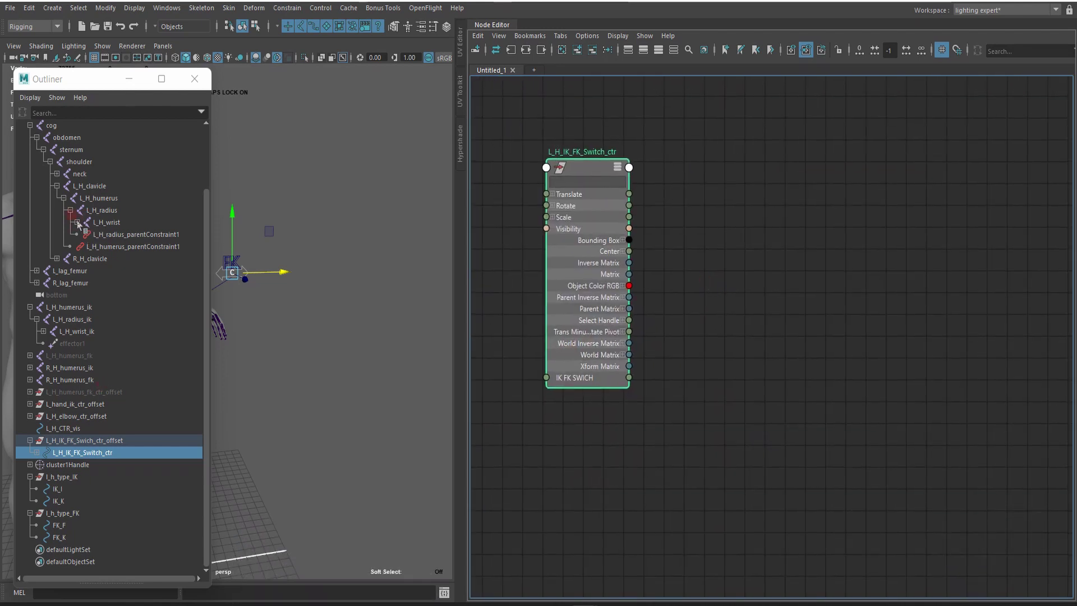
Step: Add the wrist, radius and humerus parent constraints to the graph with full attribute lists
click(81, 227)
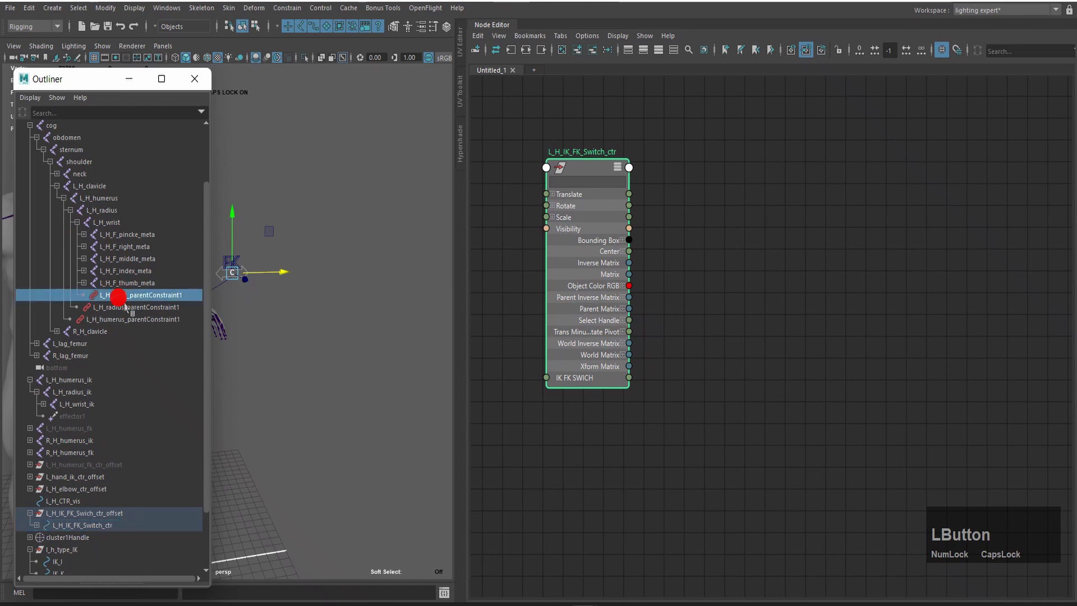
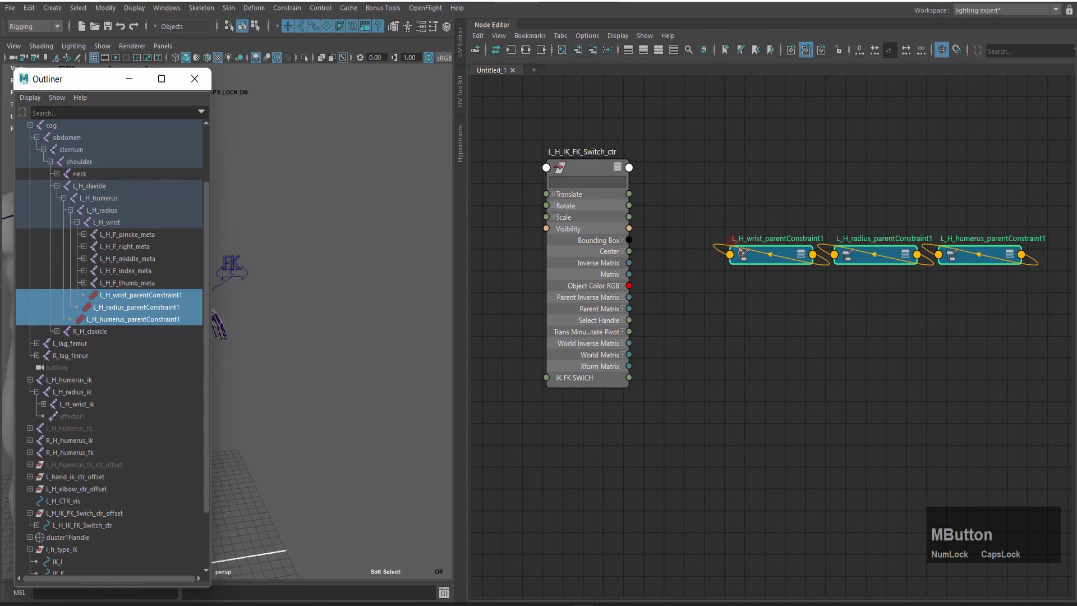
key(3)
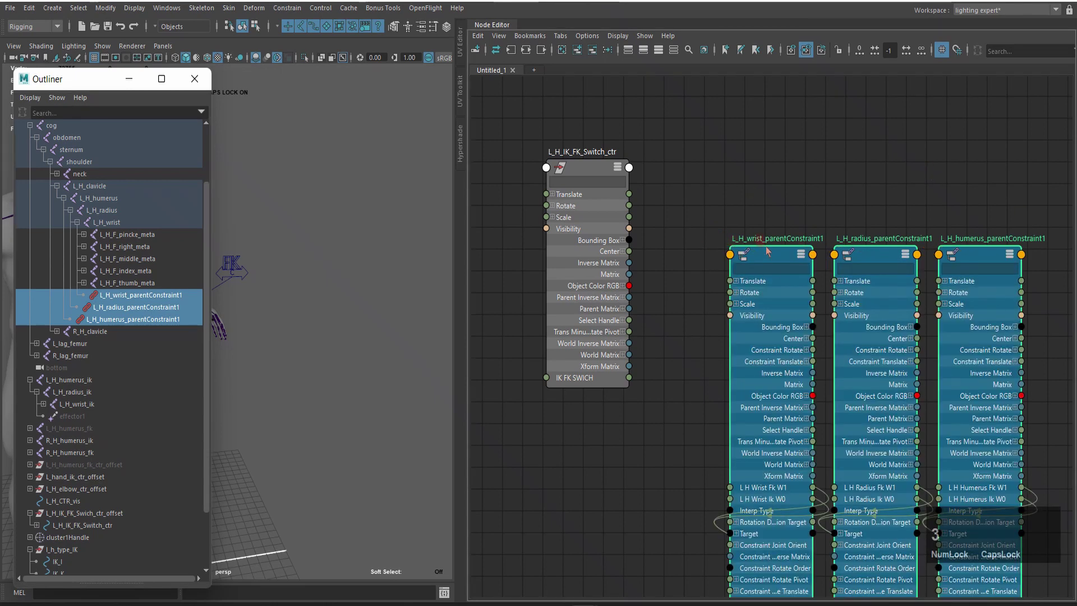
click(768, 253)
scroll(up, 3)
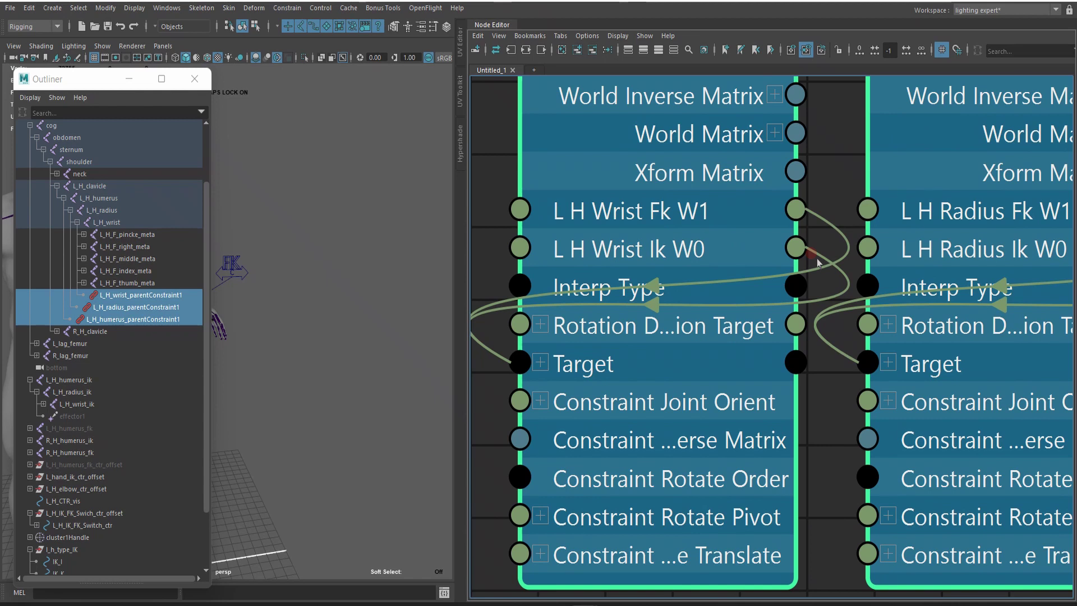
scroll(down, 3)
middle_click(620, 237)
key(Home)
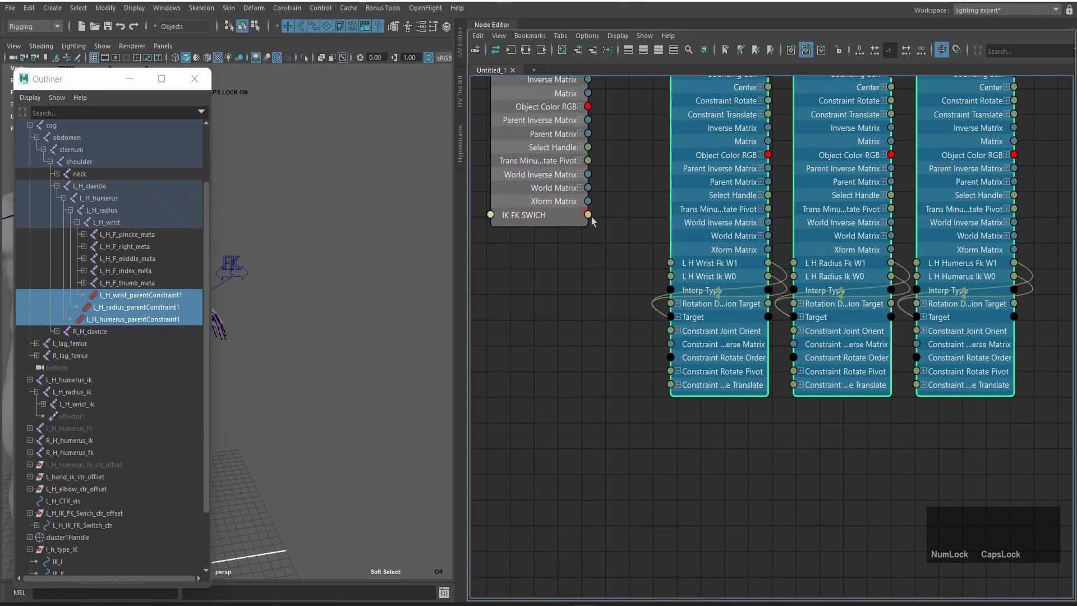
Step: Wire IK FK SWICH into each constraint's Fk W1 weight
click(592, 219)
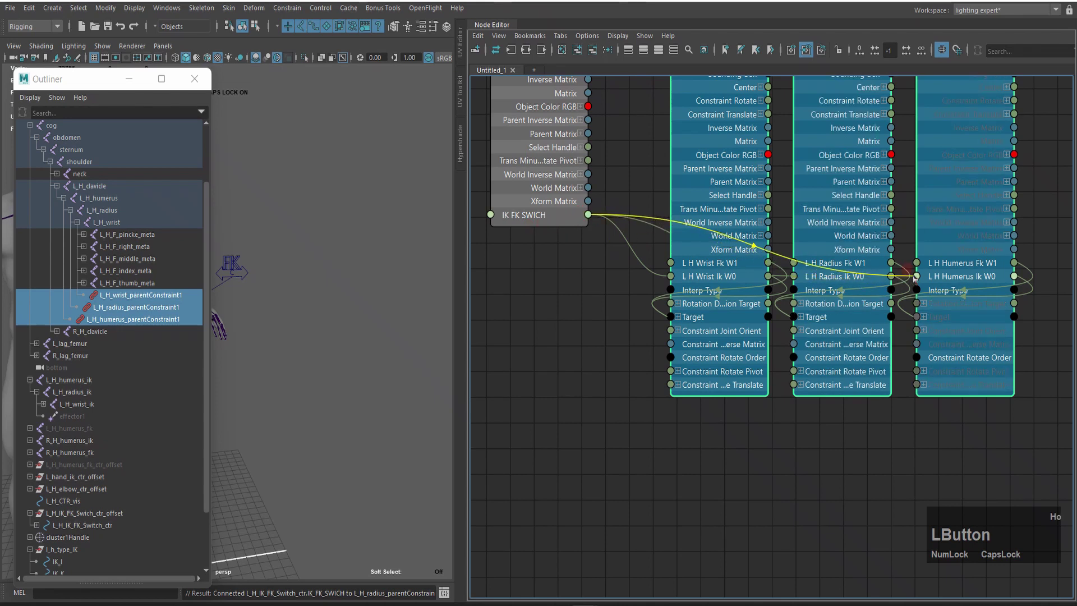
scroll(down, 3)
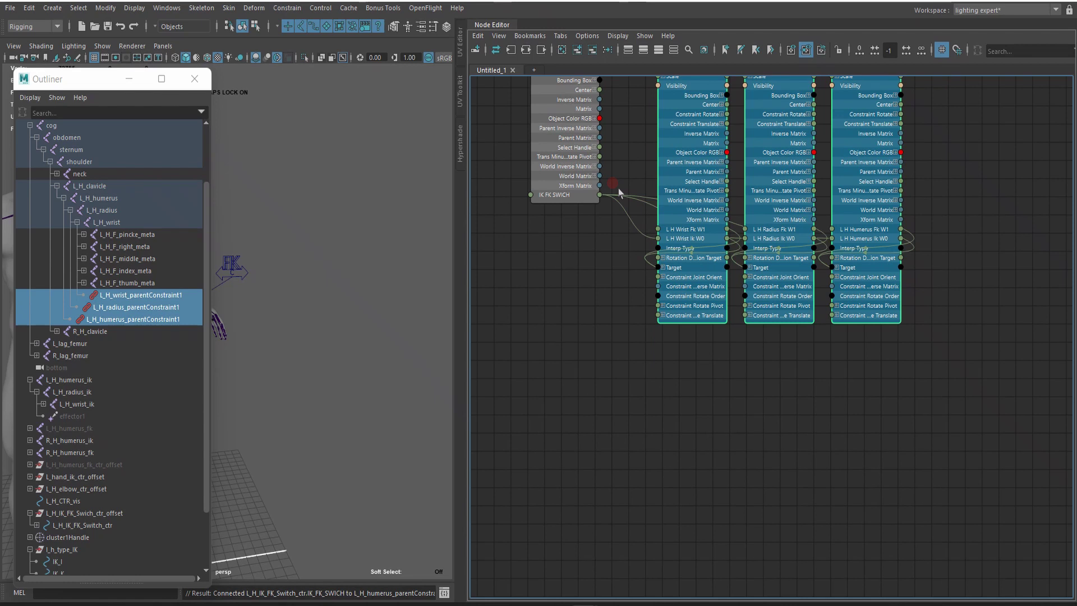
Step: Create a reverse node in the graph and expand it to show all its attributes
key(Tab)
text(reve)
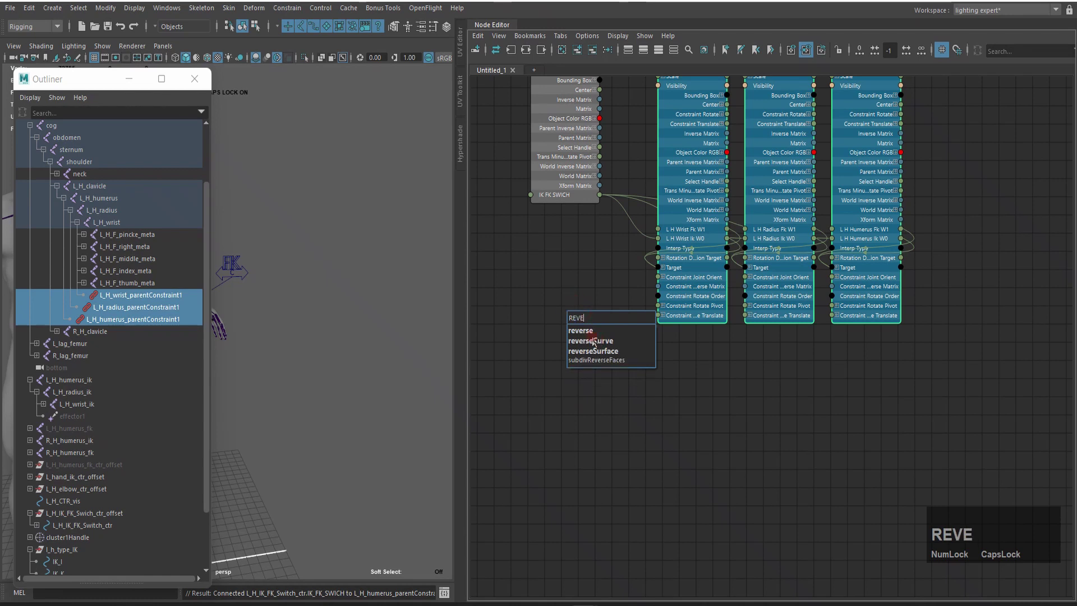
click(591, 336)
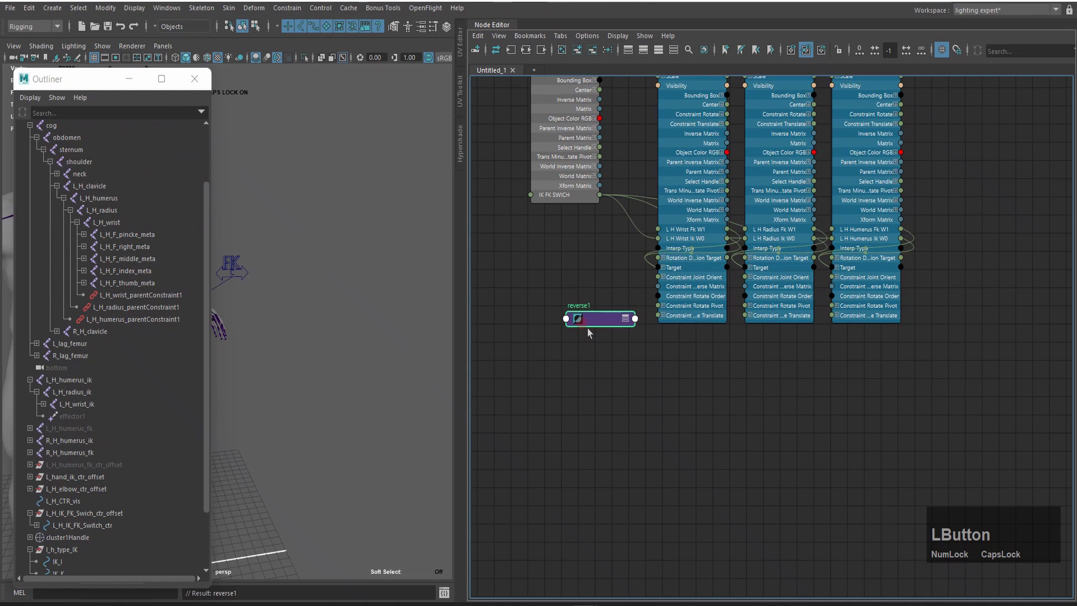
click(592, 334)
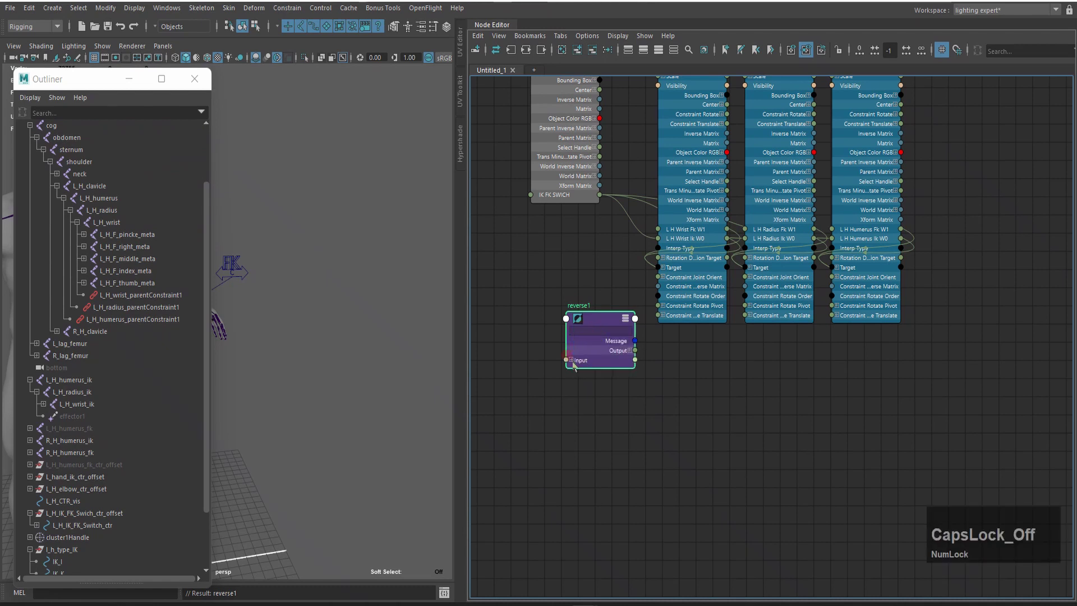
click(577, 367)
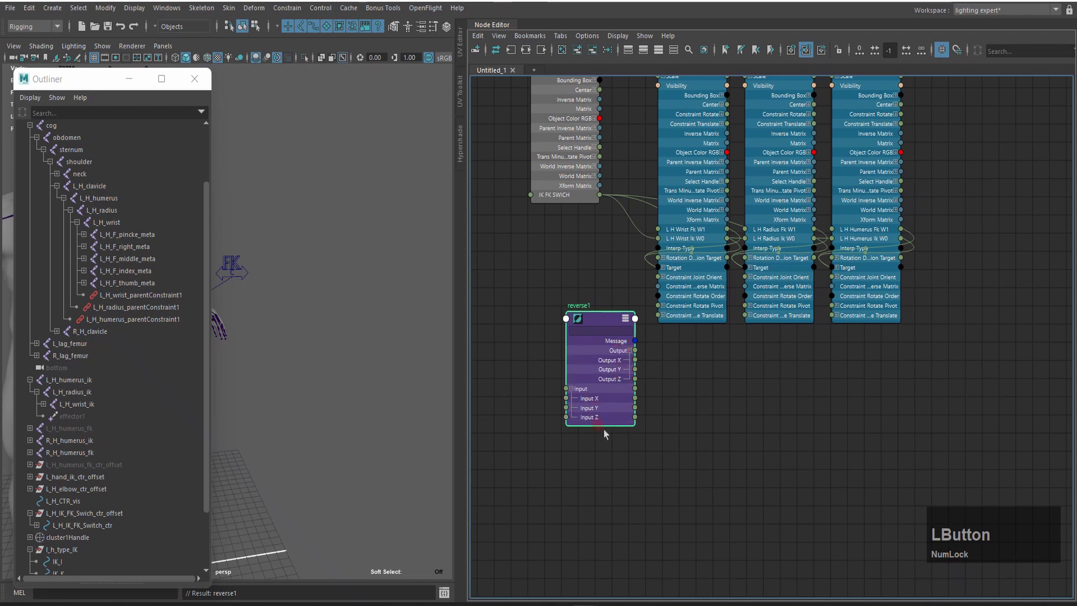
scroll(up, 3)
scroll(down, 3)
click(737, 276)
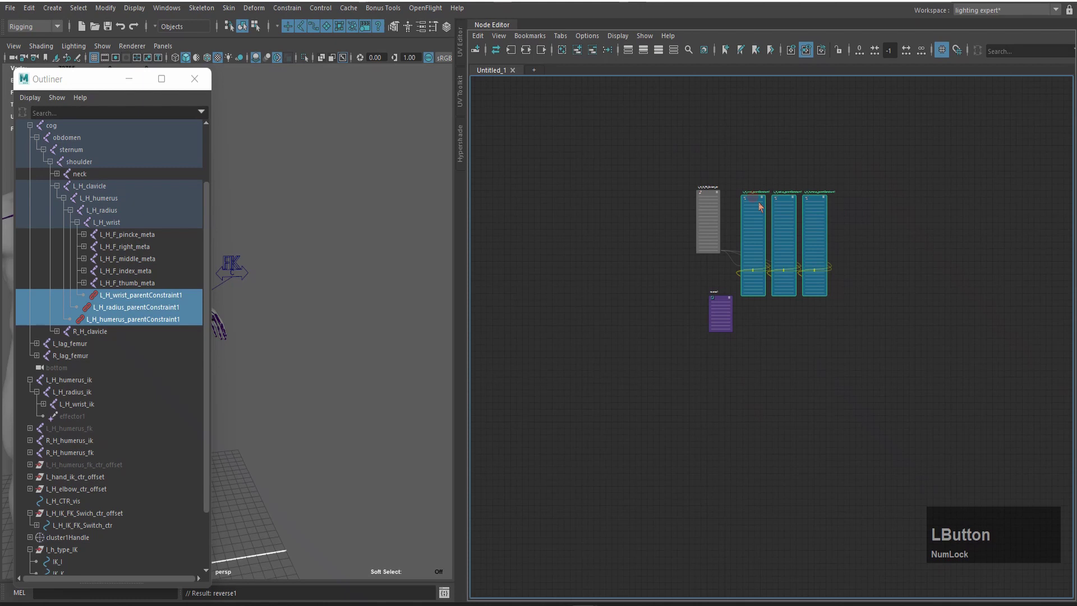
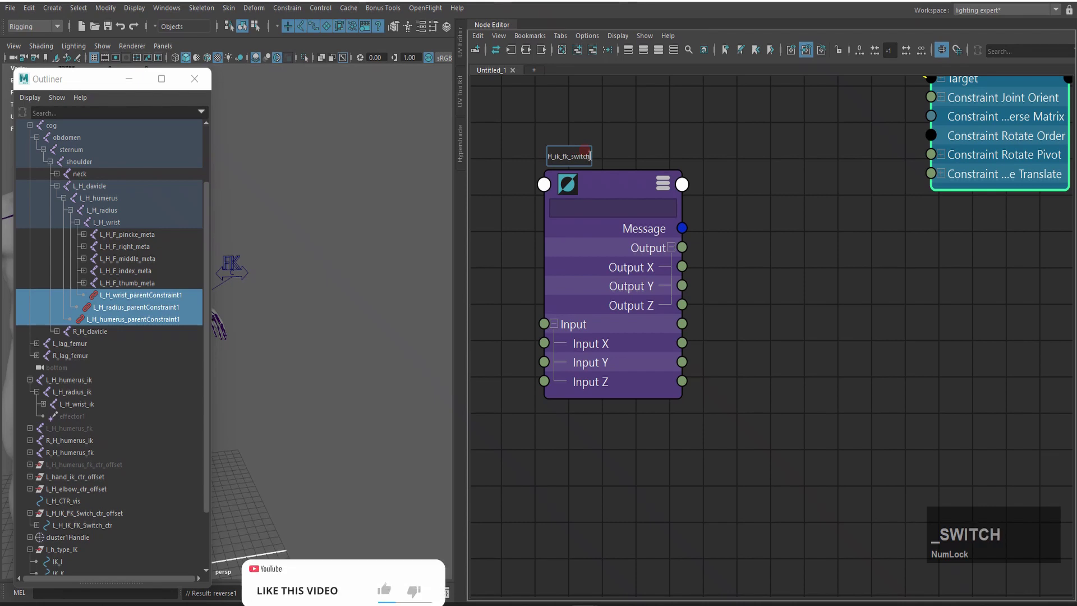
Step: Rename the reverse node L_H_ik_fk_switch and feed IK FK SWICH into its input
key(Return)
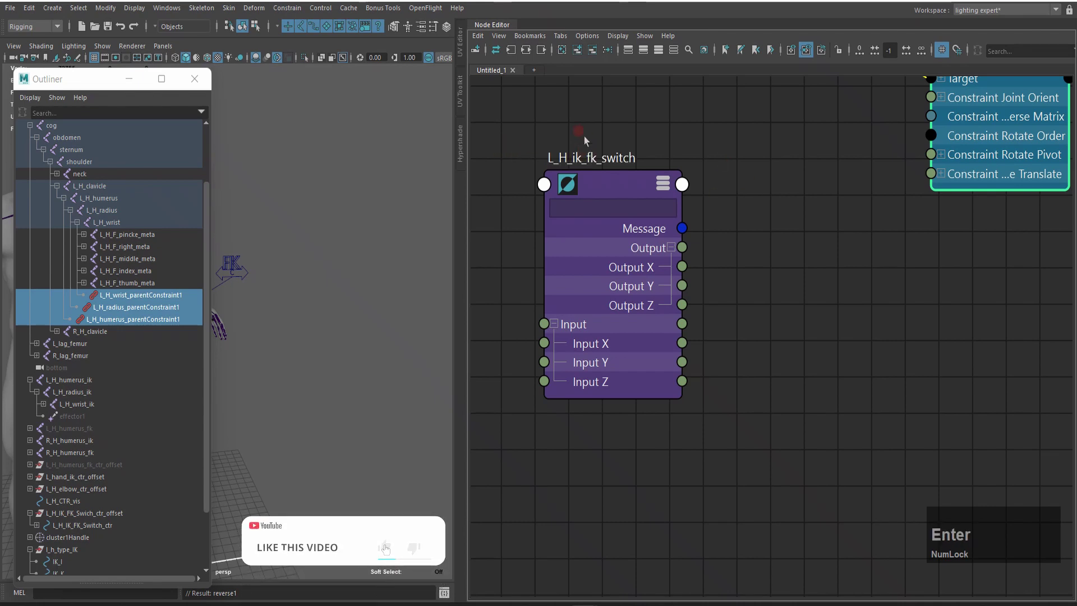
scroll(down, 3)
middle_click(737, 223)
Step: Connect IK FK SWICH to the reverse Input X and Output X to the wrist constraint's Ik W0
text(ho)
click(653, 159)
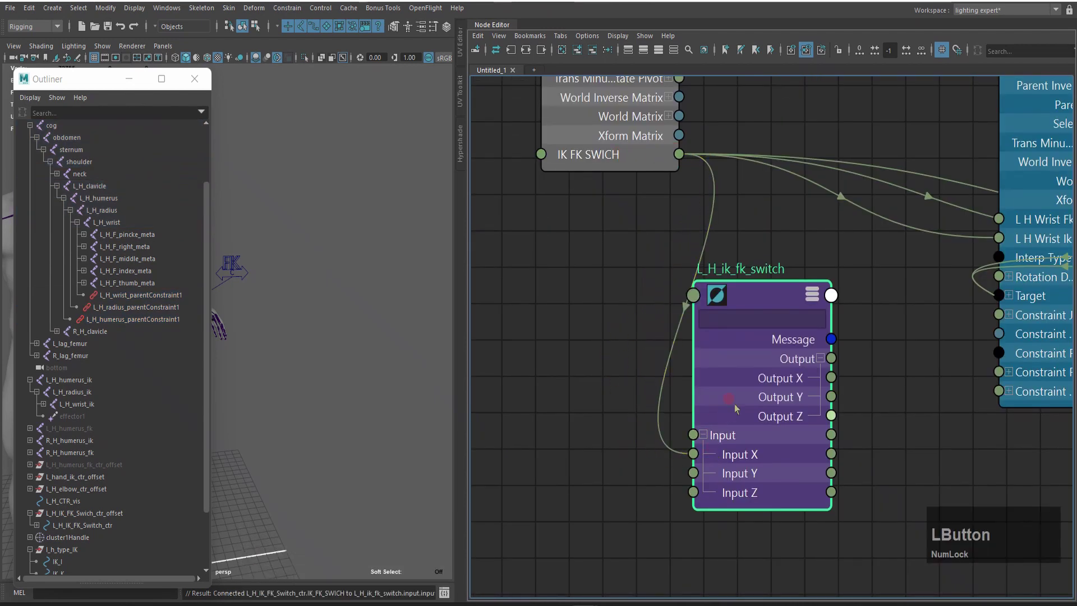
text(ho)
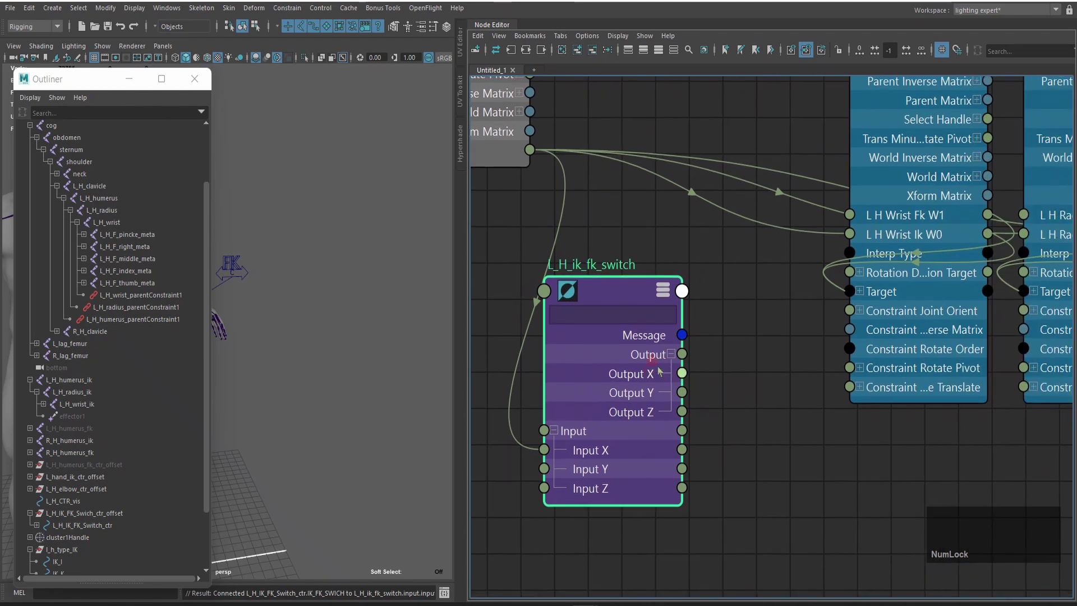
click(694, 382)
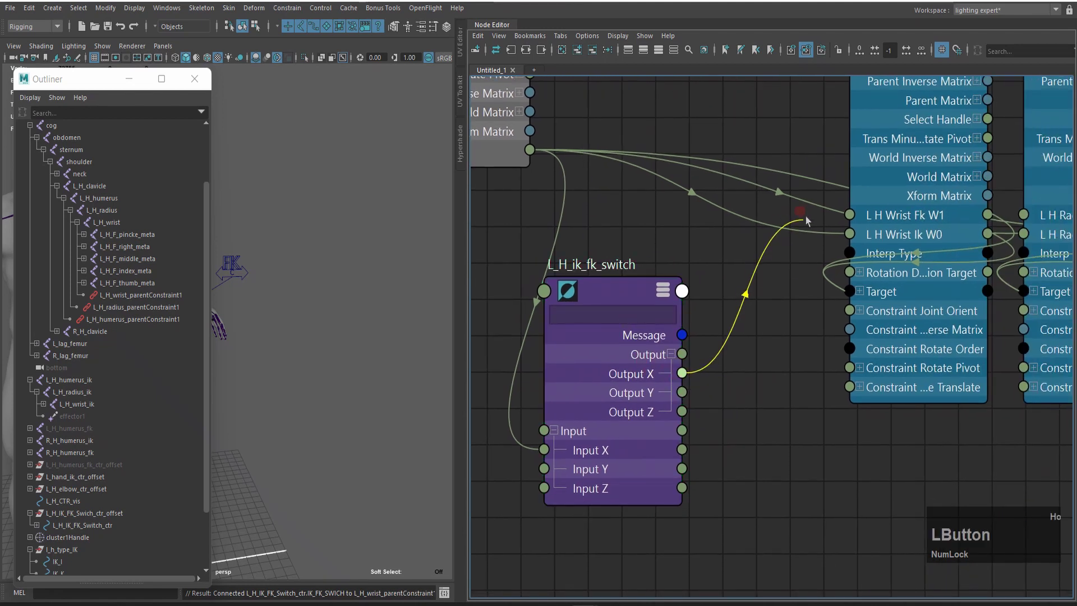
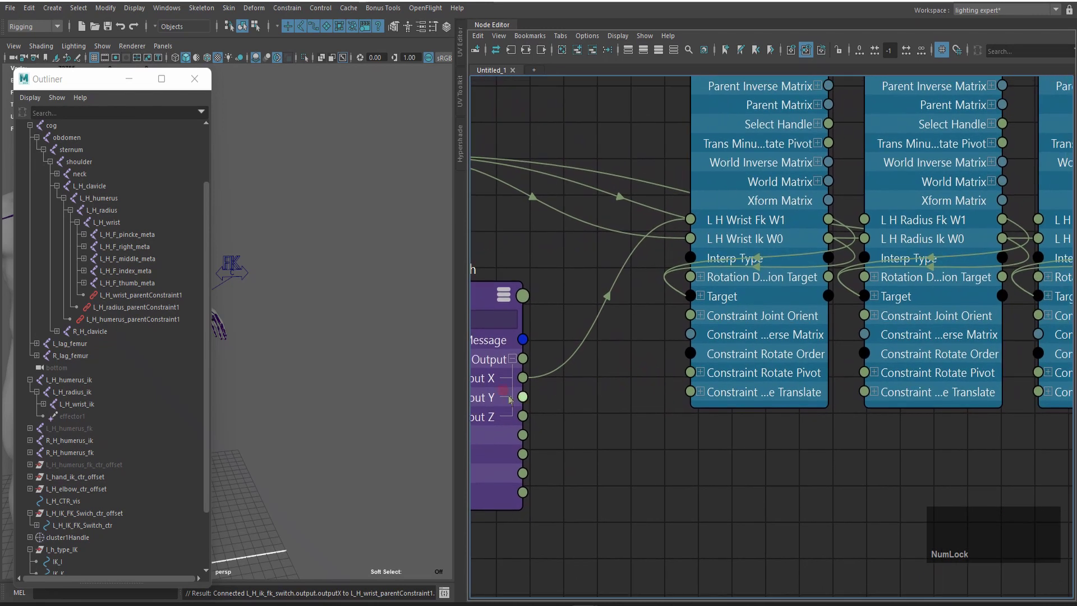
Step: Connect reverse Output X to the radius and humerus constraints' Ik W0 weights and fit the graph
text(ho)
click(874, 223)
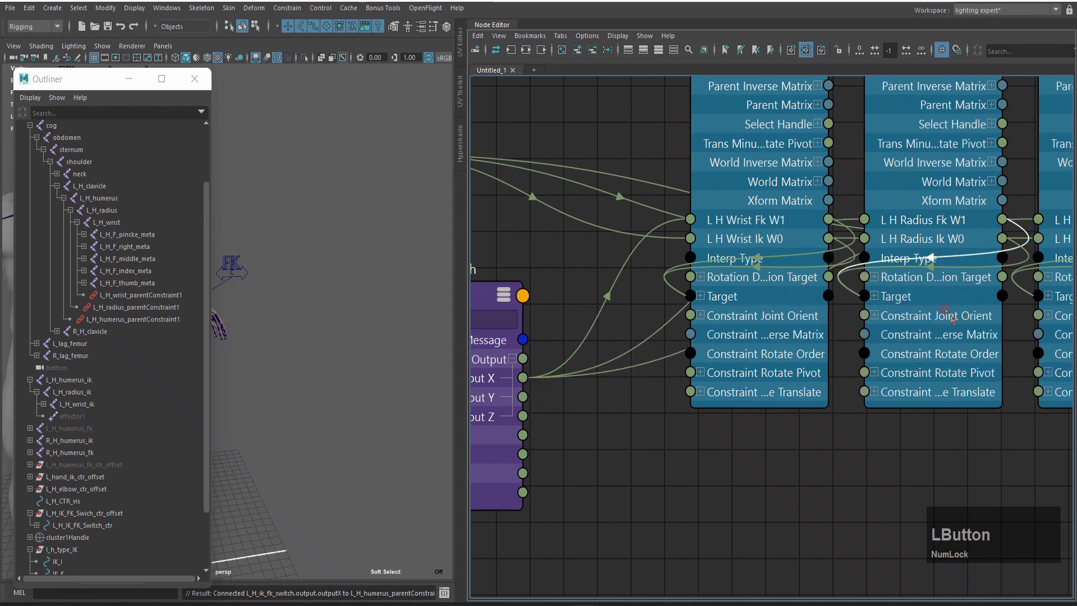
scroll(down, 3)
middle_click(699, 392)
key(Home)
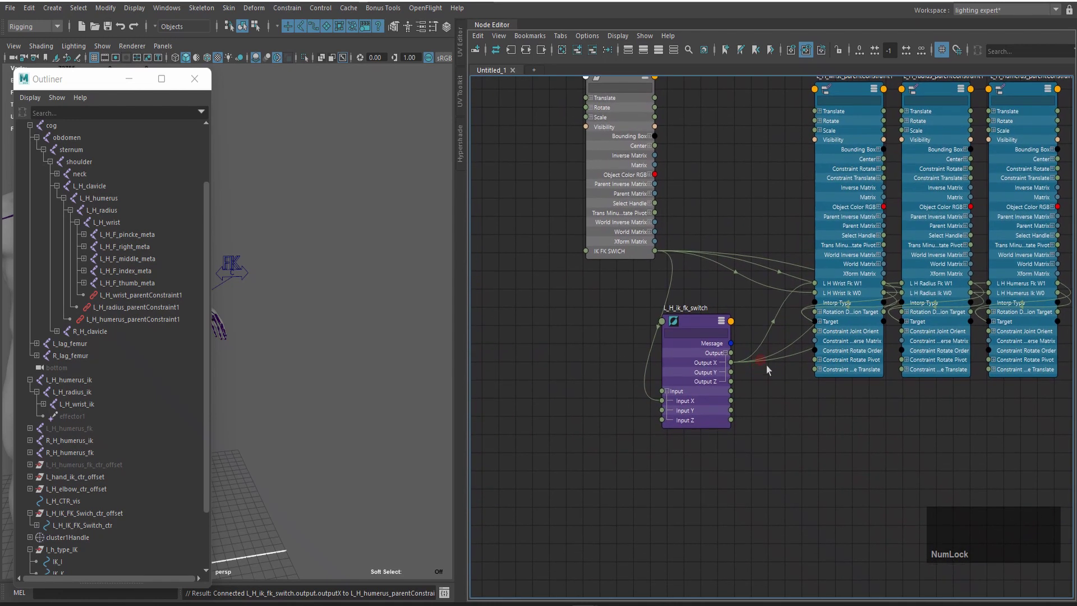
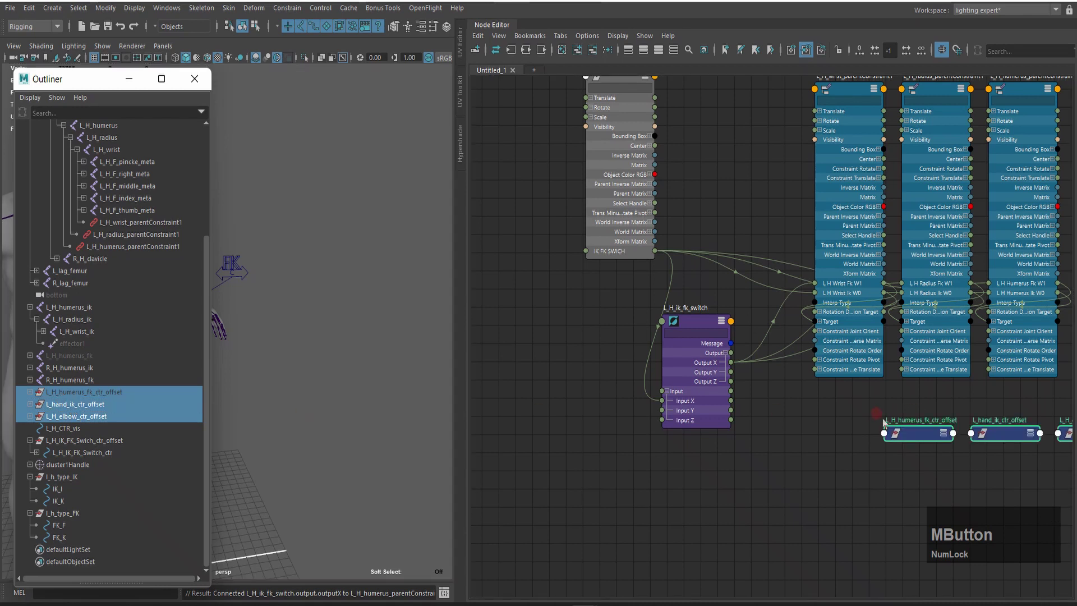
Step: Drive L_hand_ik_ctr_offset and L_H_elbow_ctr_offset visibility from IK FK SWICH, and L_H_humerus_fk_ctr_offset from reverse Output X
middle_click(897, 490)
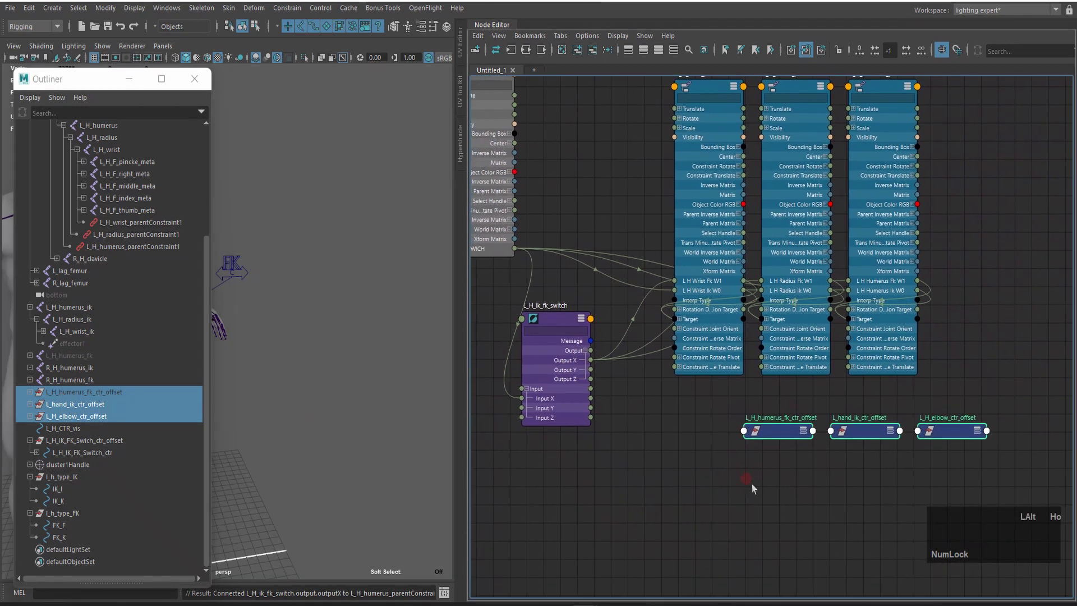
key(3)
click(651, 445)
scroll(up, 3)
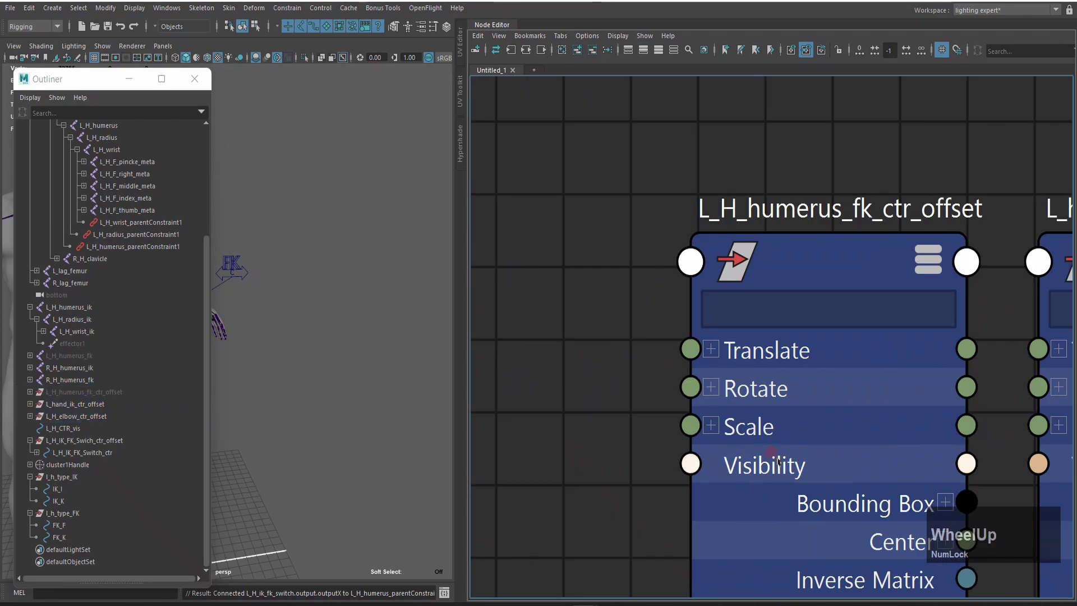
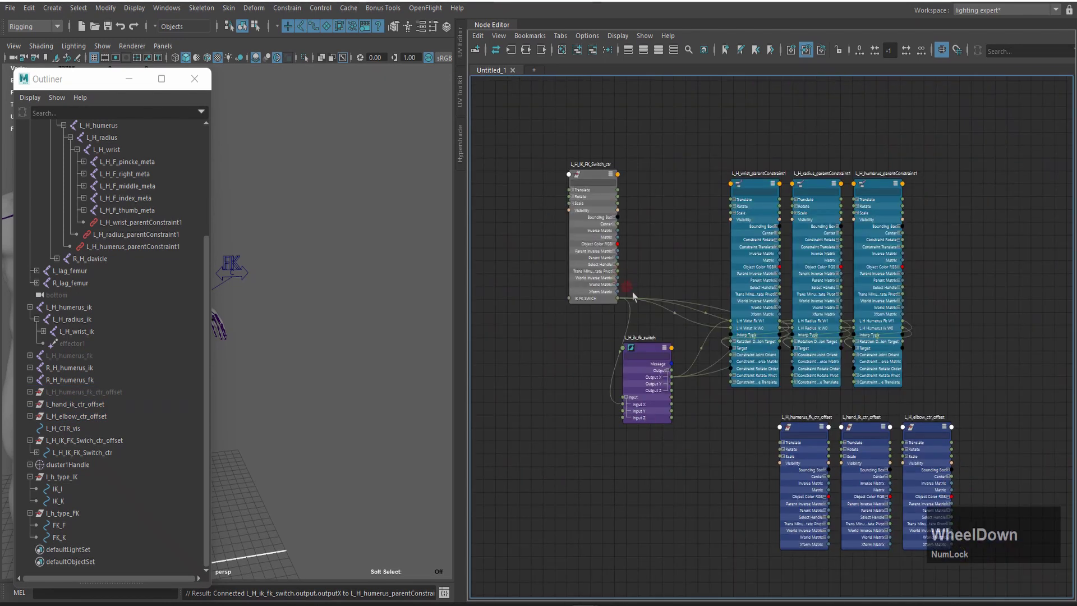
scroll(up, 3)
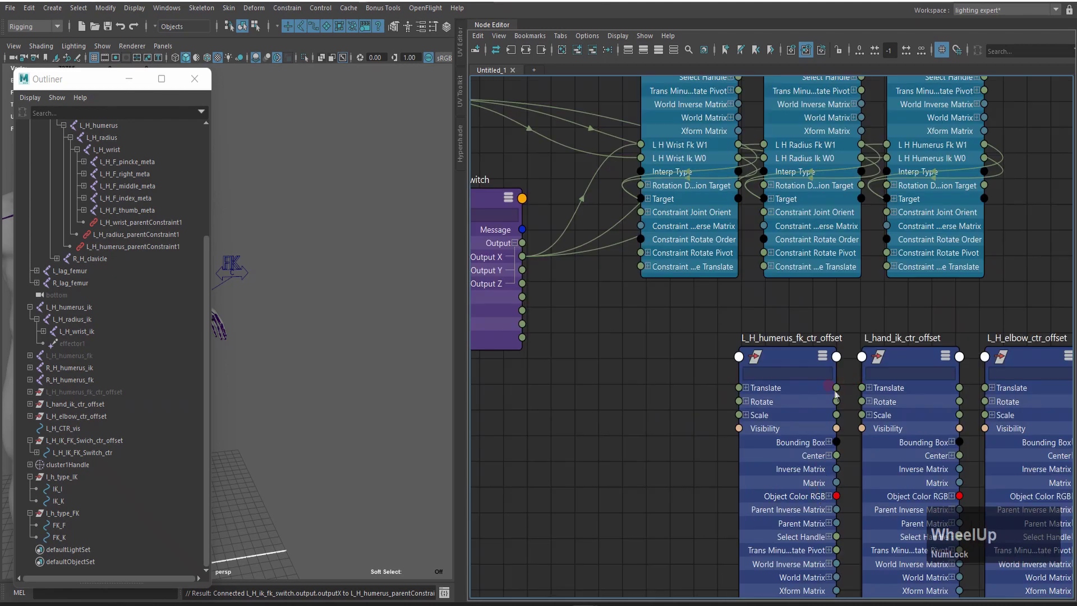
scroll(down, 3)
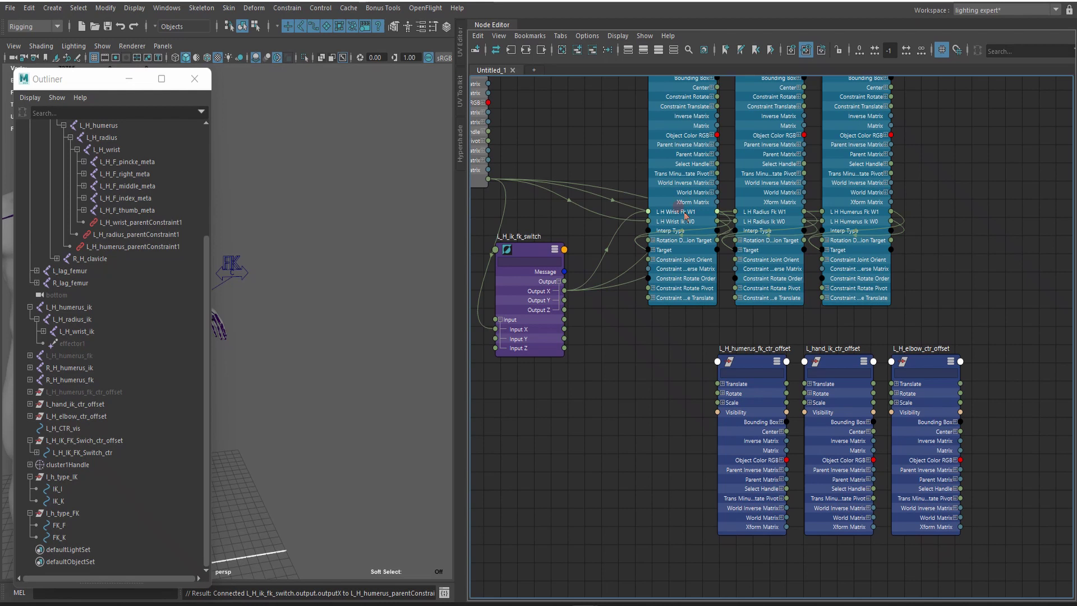
scroll(down, 3)
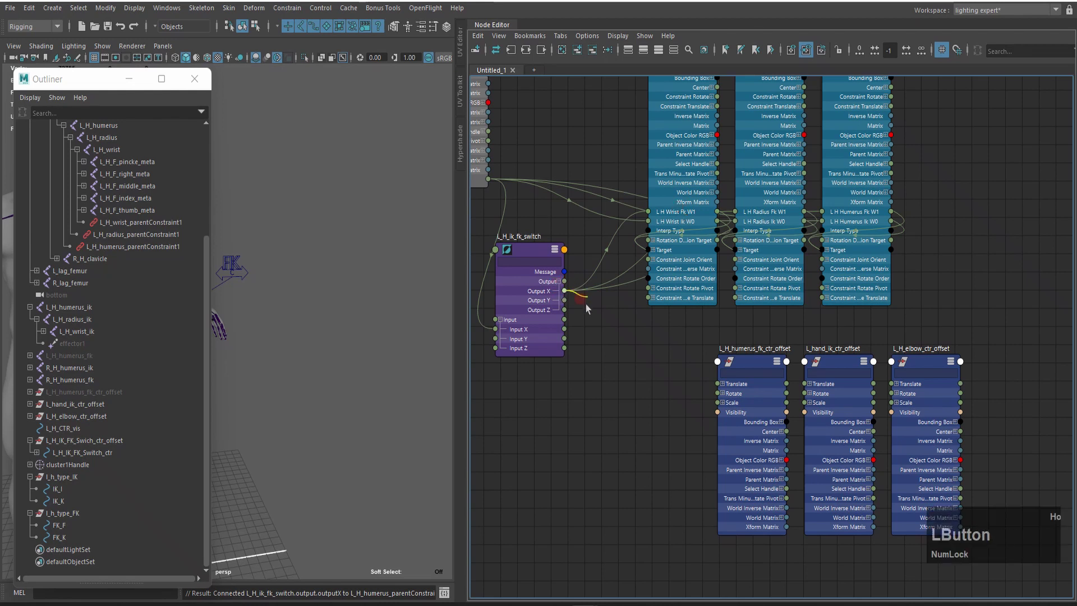
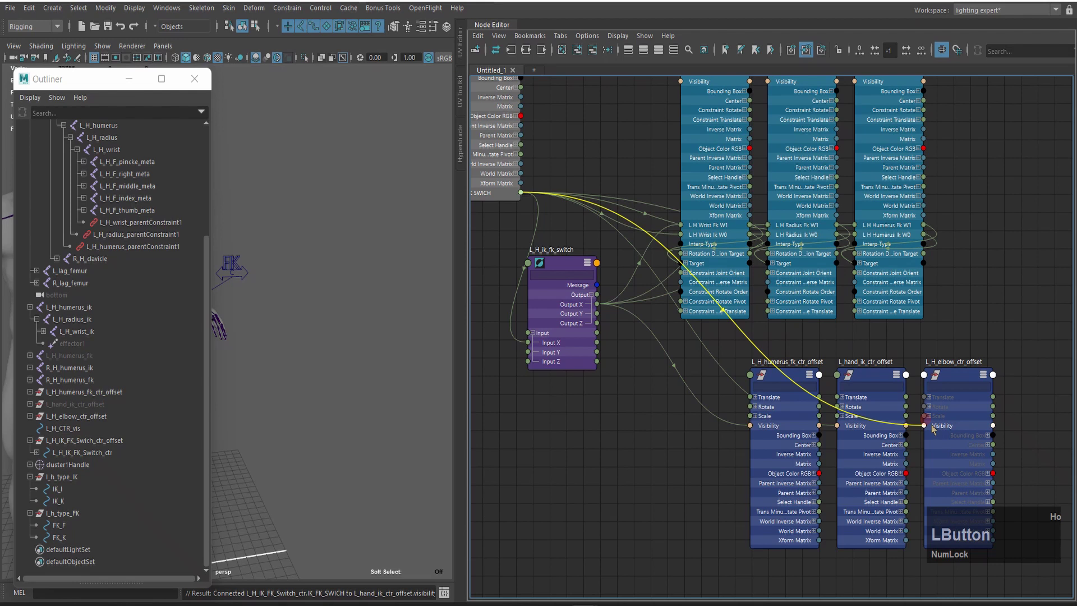
scroll(down, 3)
click(80, 480)
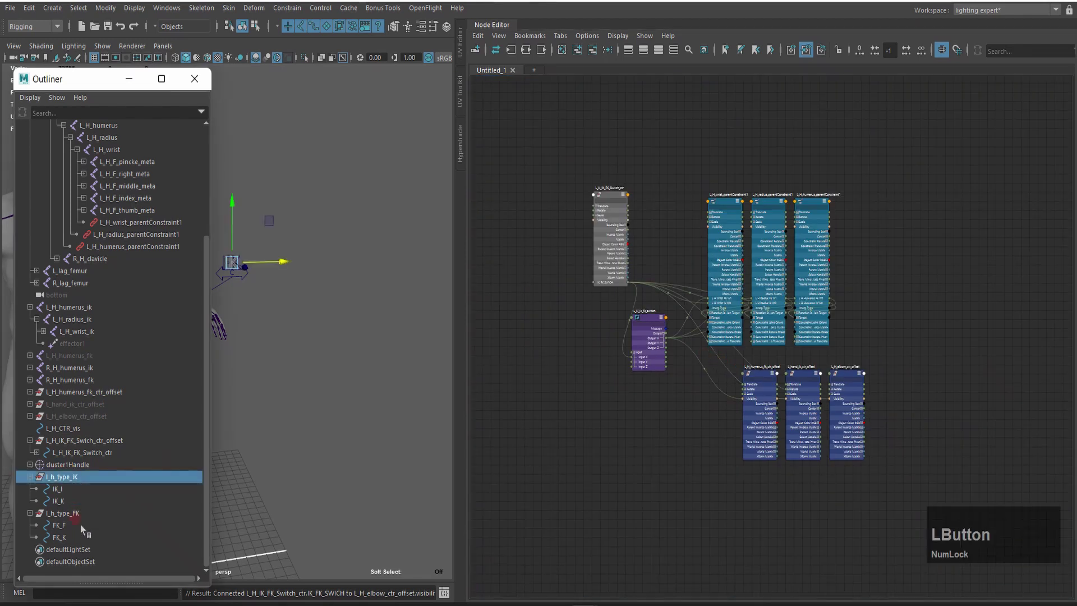
Step: Add l_h_type_IK and l_h_type_FK to the node graph and collapse nodes to names only
click(78, 517)
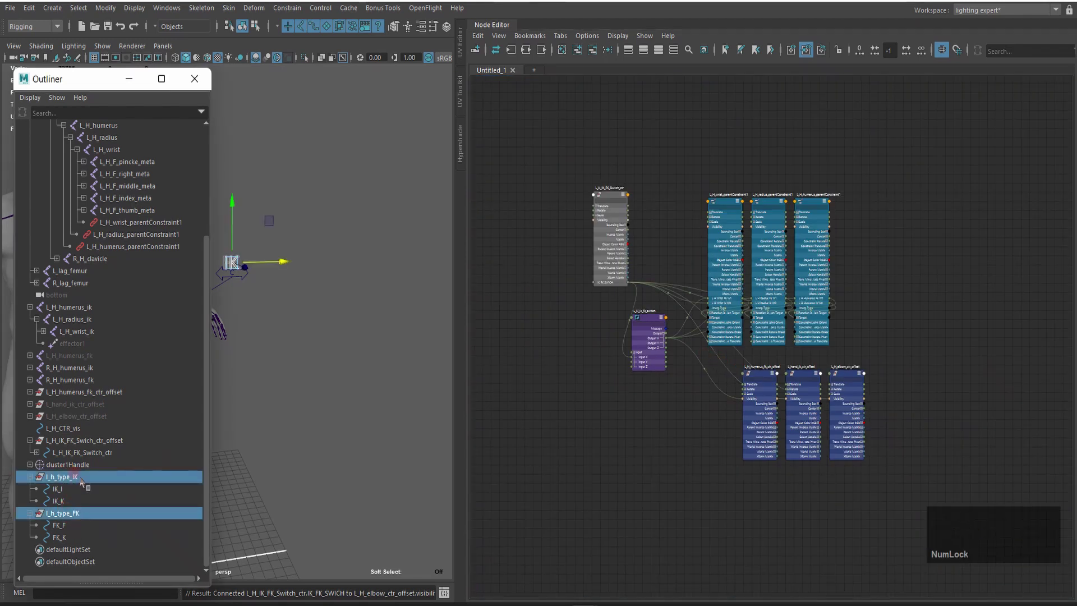
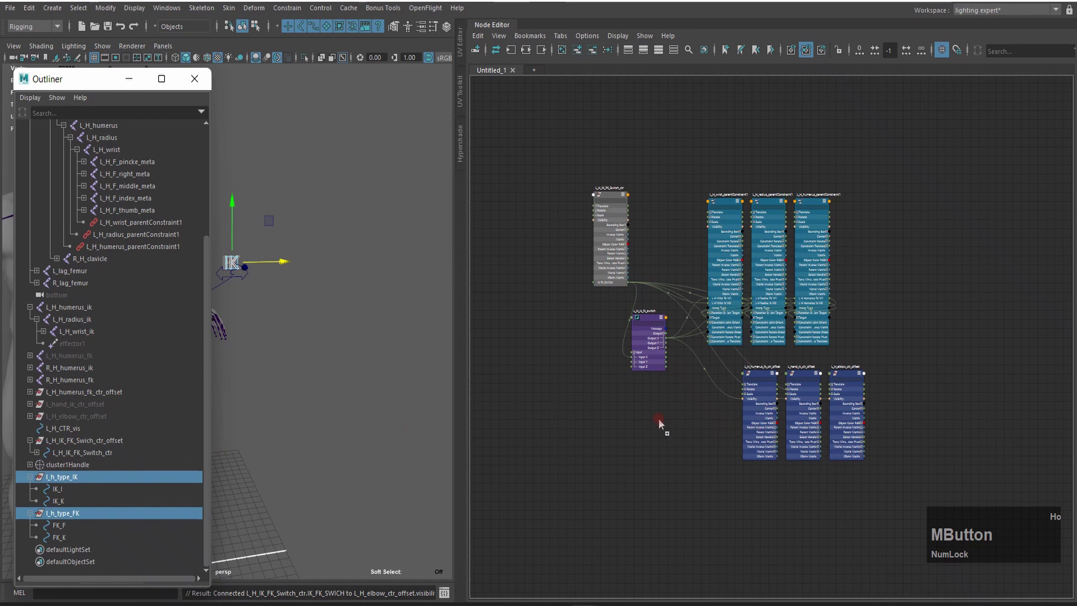
scroll(up, 3)
key(3)
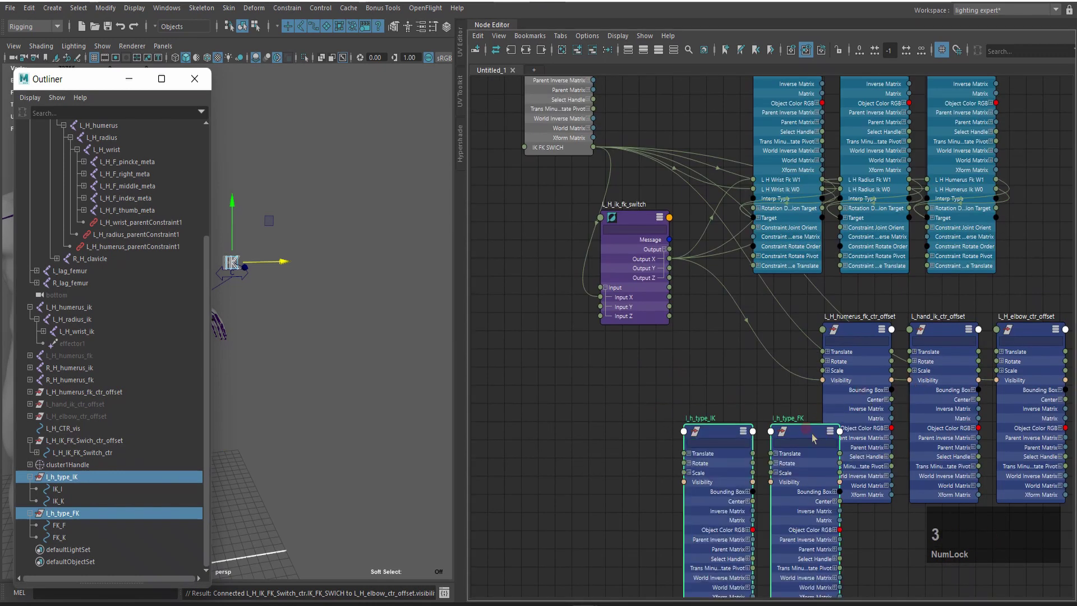
click(807, 431)
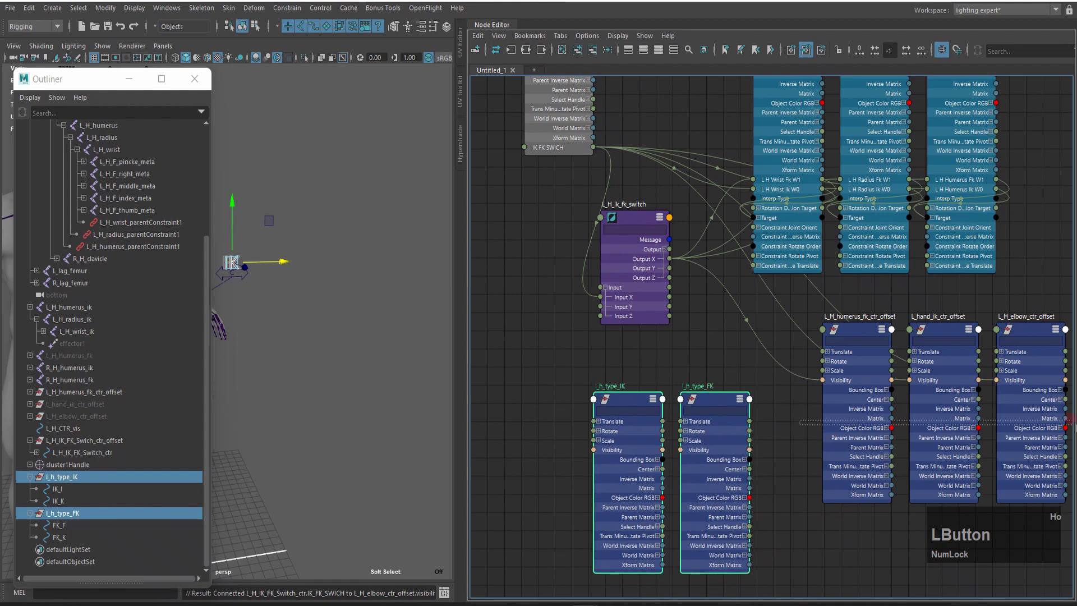
scroll(down, 3)
key(1)
click(822, 233)
key(1)
click(723, 487)
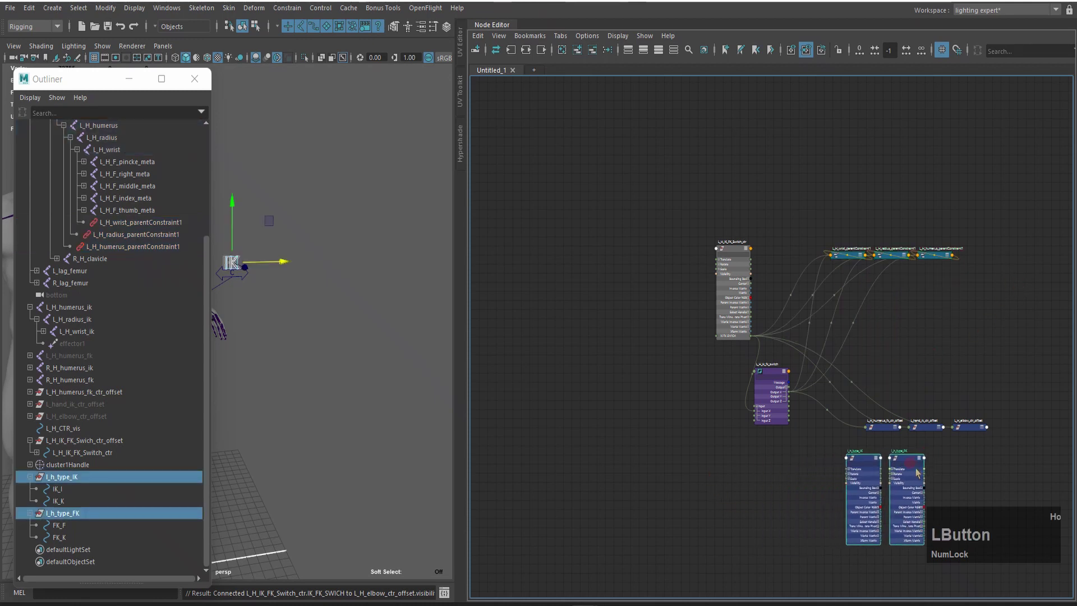
scroll(up, 3)
middle_click(835, 474)
Step: Drive type_IK visibility from IK FK SWICH and type_FK visibility from the reverse outputX
click(609, 170)
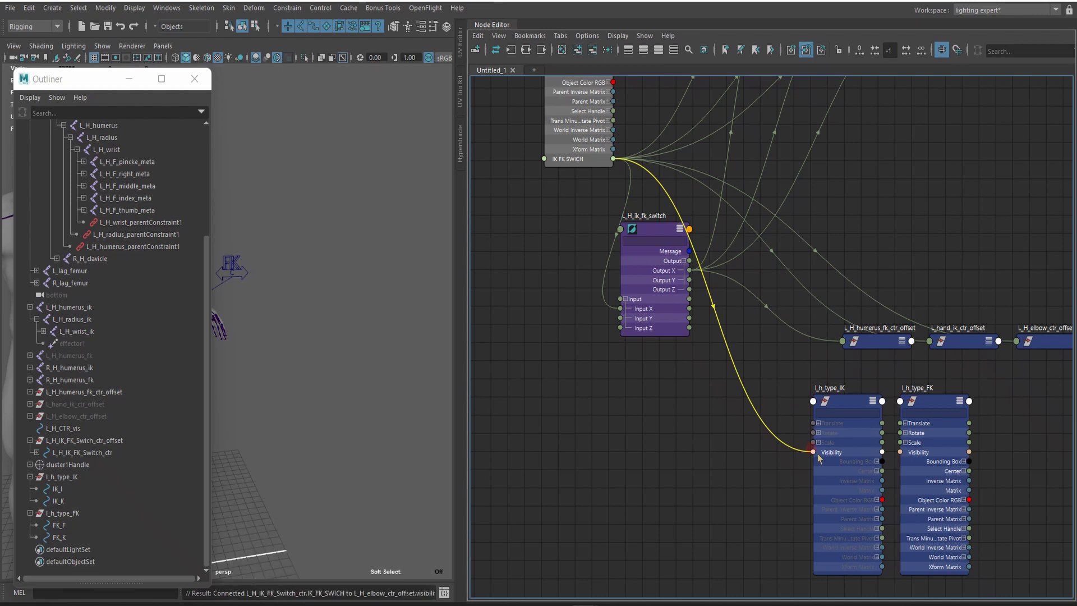
click(822, 459)
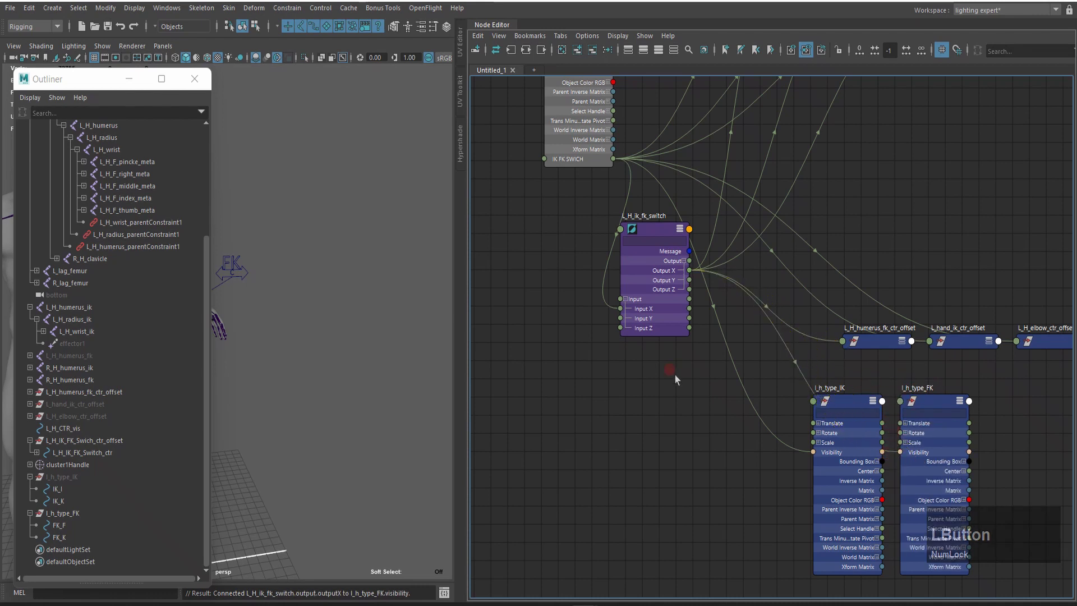
scroll(down, 3)
scroll(up, 3)
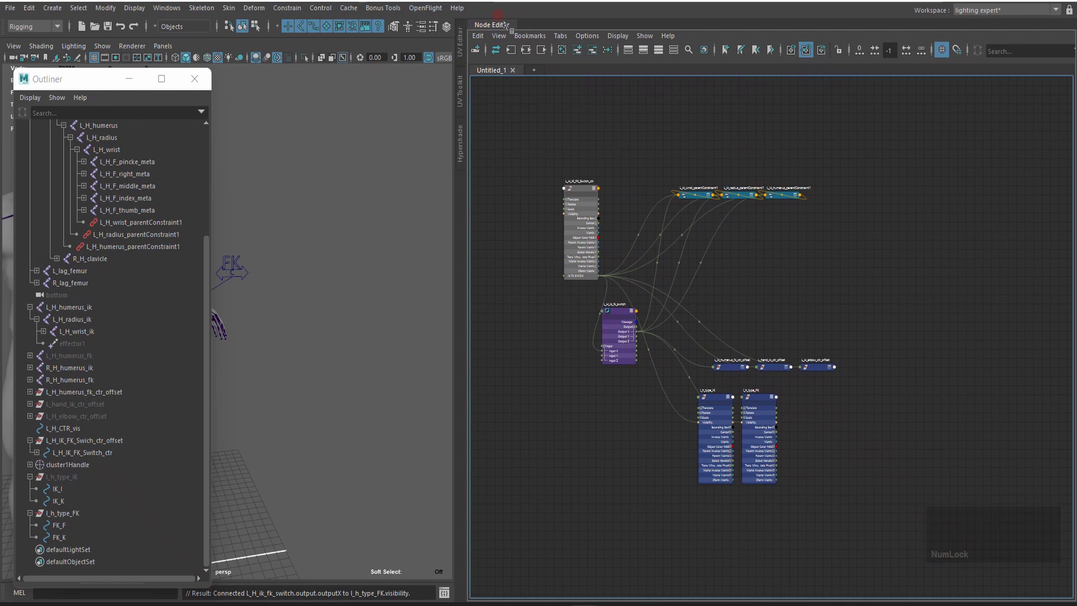
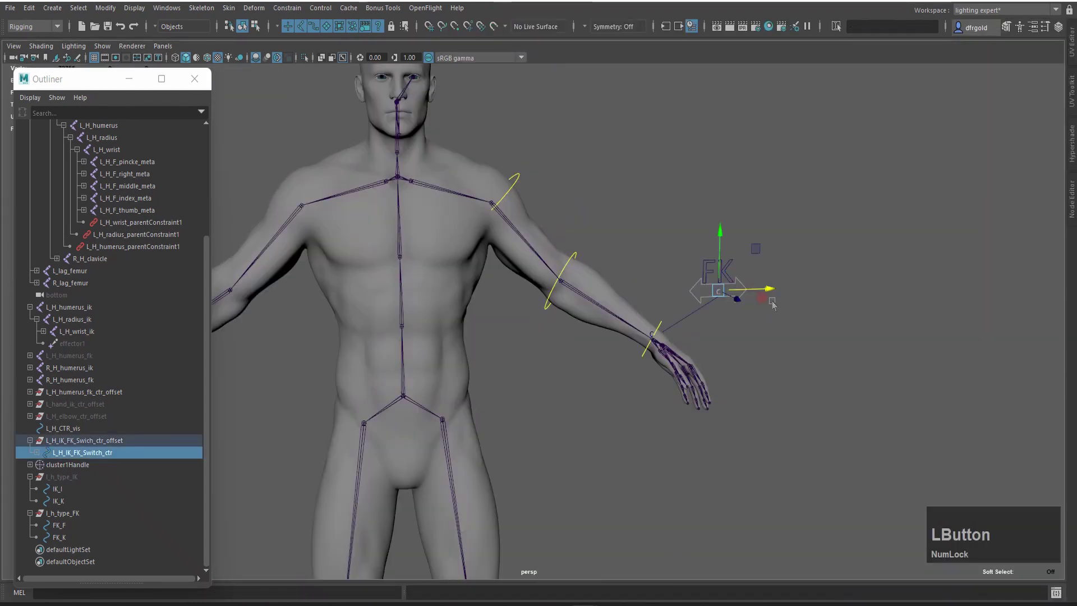
Step: Set the switch control's IK FK SWICH channel to 1 in the Channel Box
key(alt+Num_Lock)
key(alt+c)
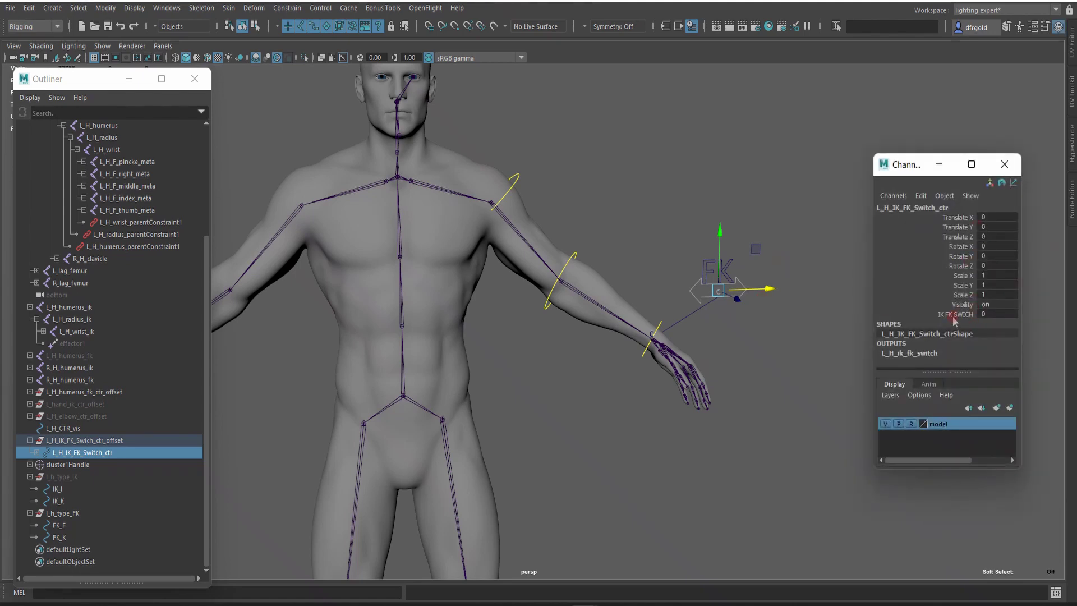
click(964, 320)
scroll(up, 3)
middle_click(621, 196)
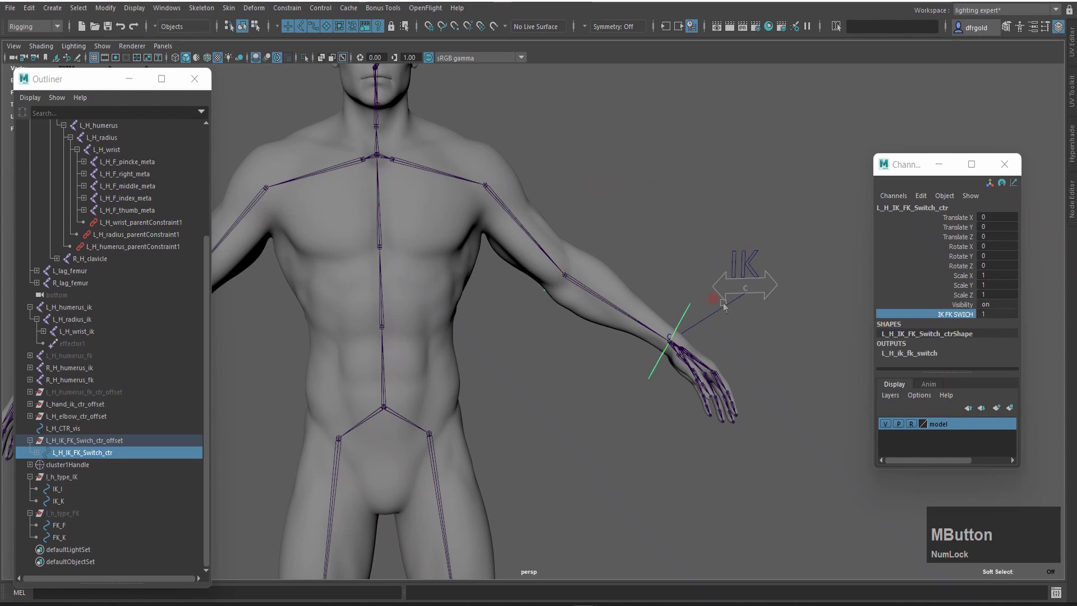
Step: Test the IK hand control and rotate the FK wrist control, then undo the test rotation
key(alt+2)
click(697, 322)
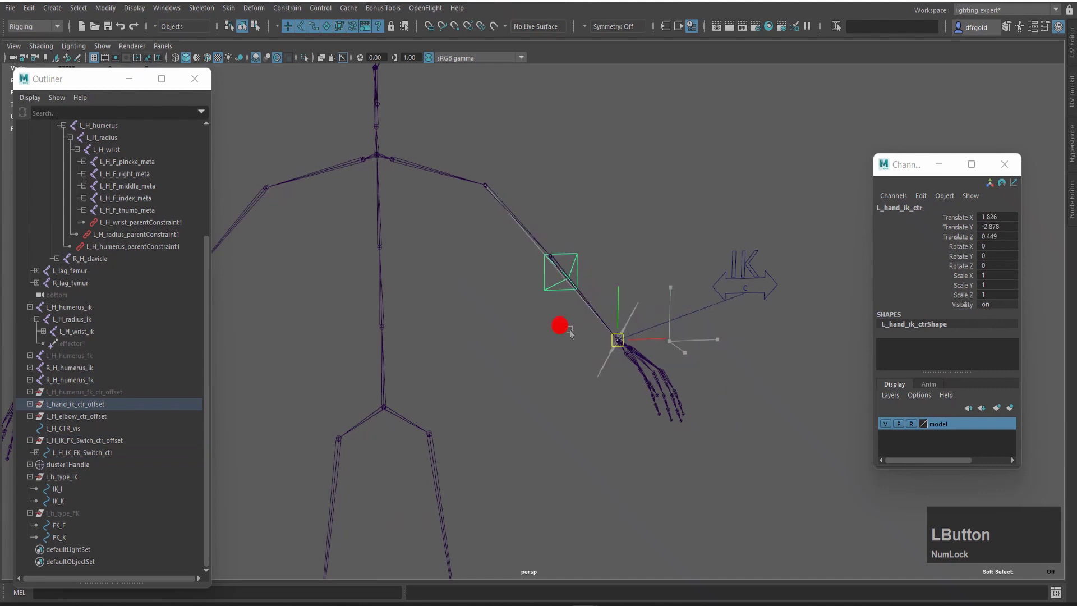
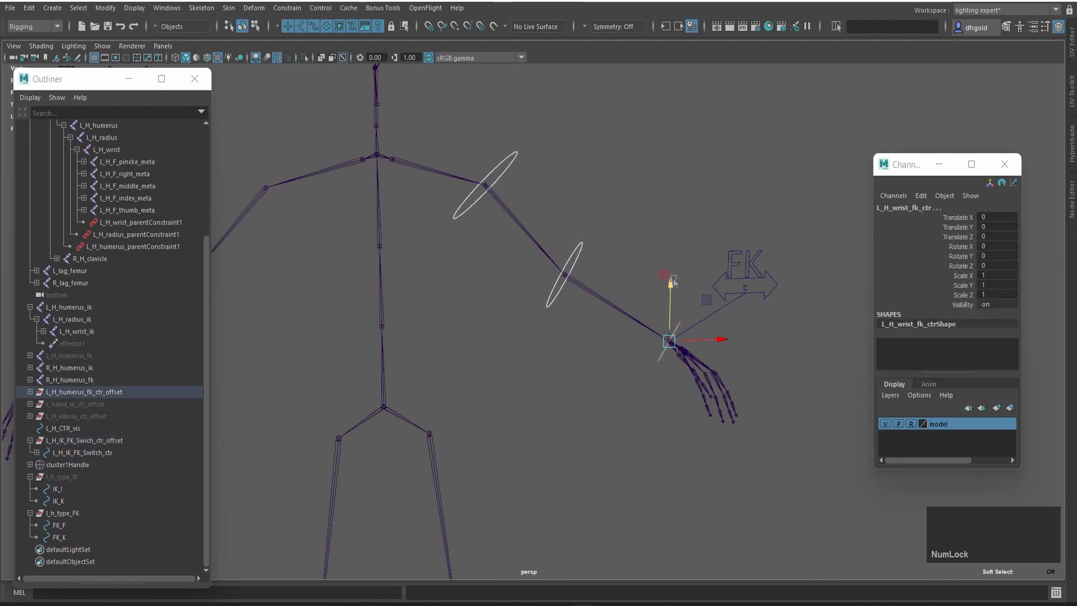
key(e)
click(656, 340)
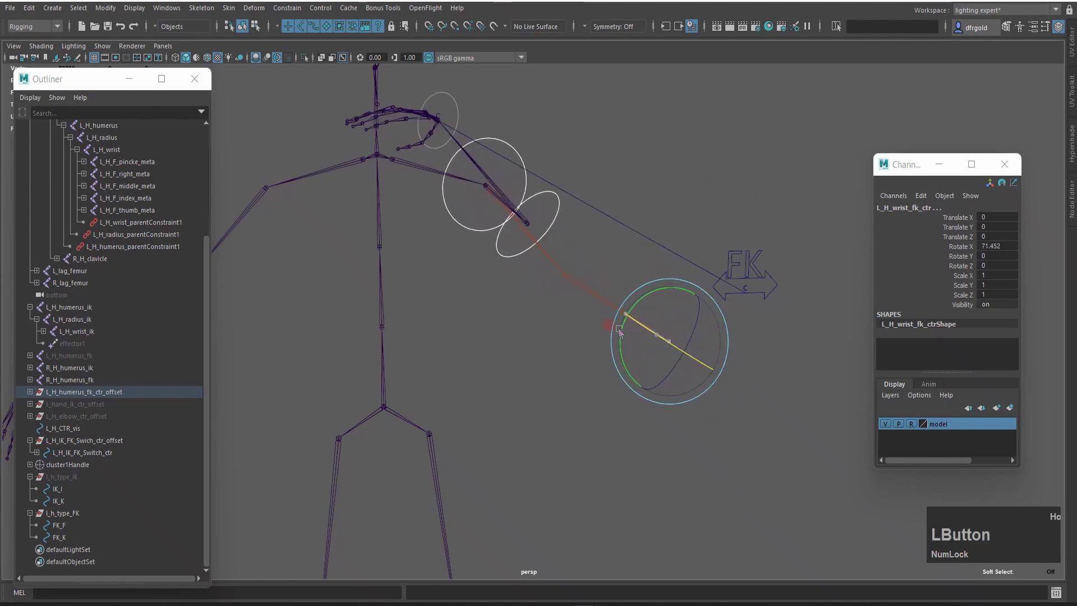
key(ctrl+z)
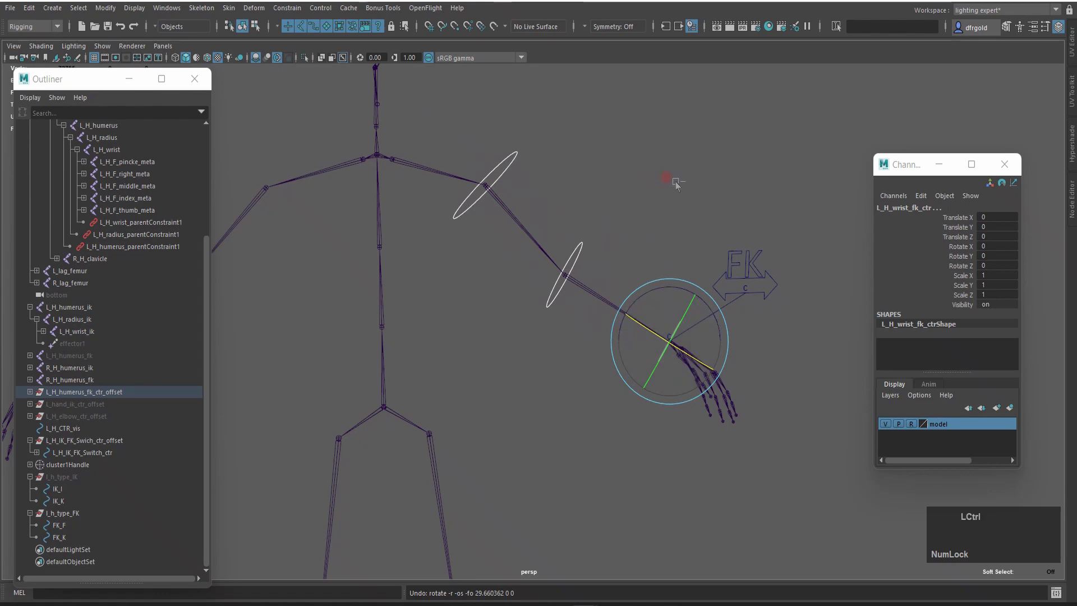
key(ctrl+z)
Step: Reselect the IK/FK switch control at 0 and bring up its Attribute Editor
click(672, 186)
scroll(down, 3)
scroll(up, 3)
click(653, 290)
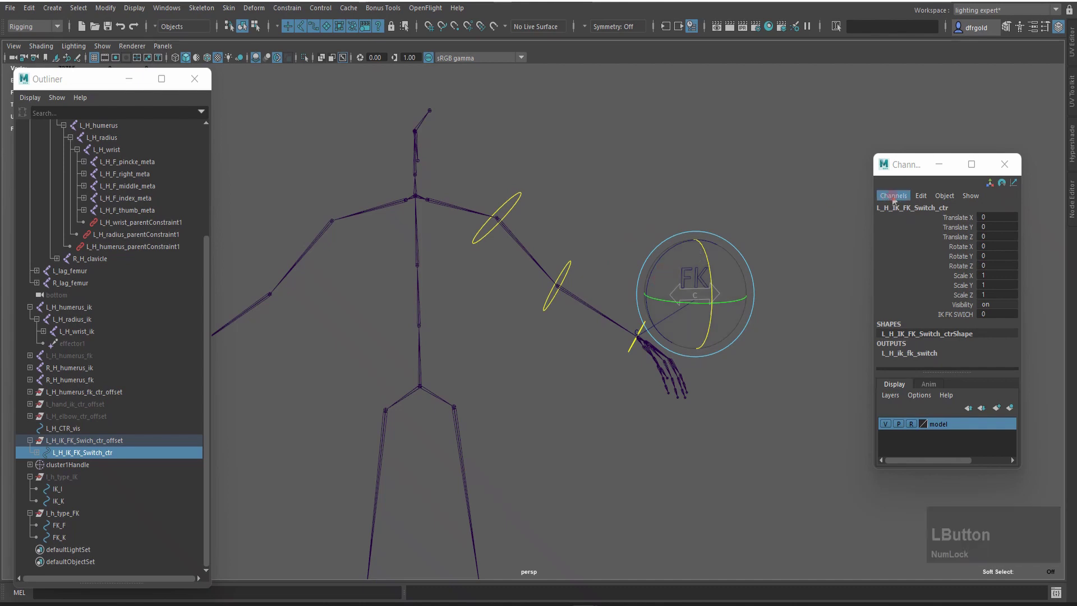
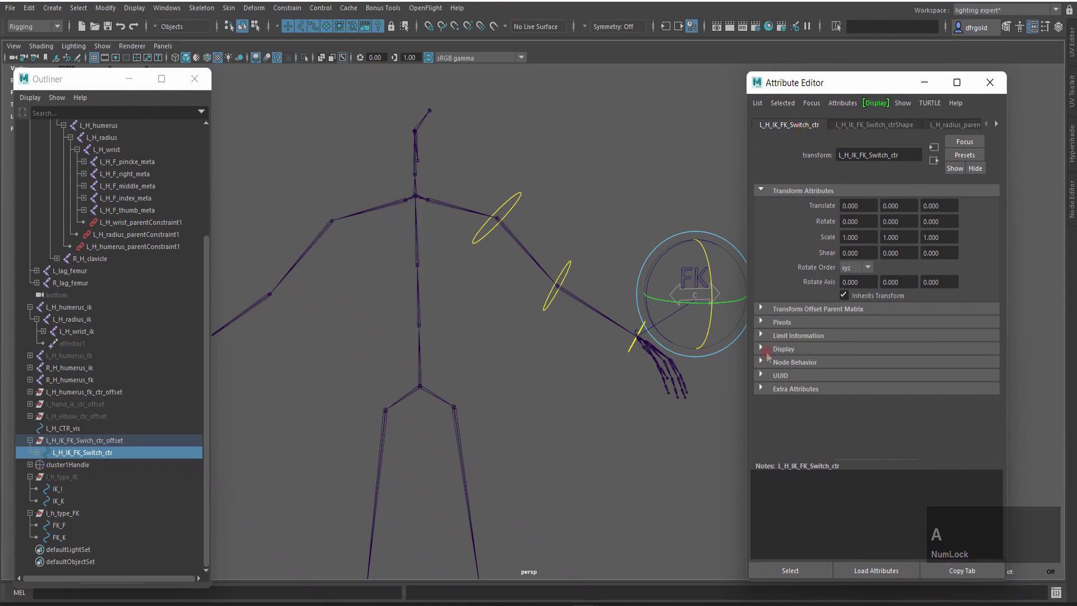
Step: Enable Drawing Overrides on the switch control and colour it green
click(762, 353)
scroll(down, 3)
click(771, 402)
scroll(down, 3)
click(888, 322)
scroll(down, 3)
click(852, 296)
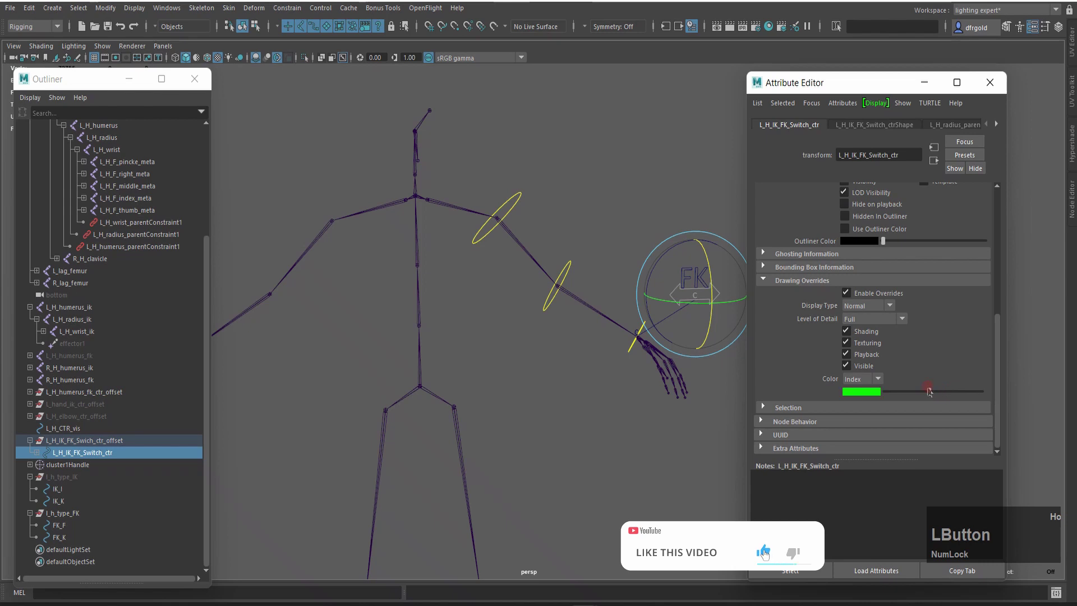
scroll(up, 3)
Step: Enable Drawing Overrides on the FK_F text shape and set its Display Type to Reference
click(710, 222)
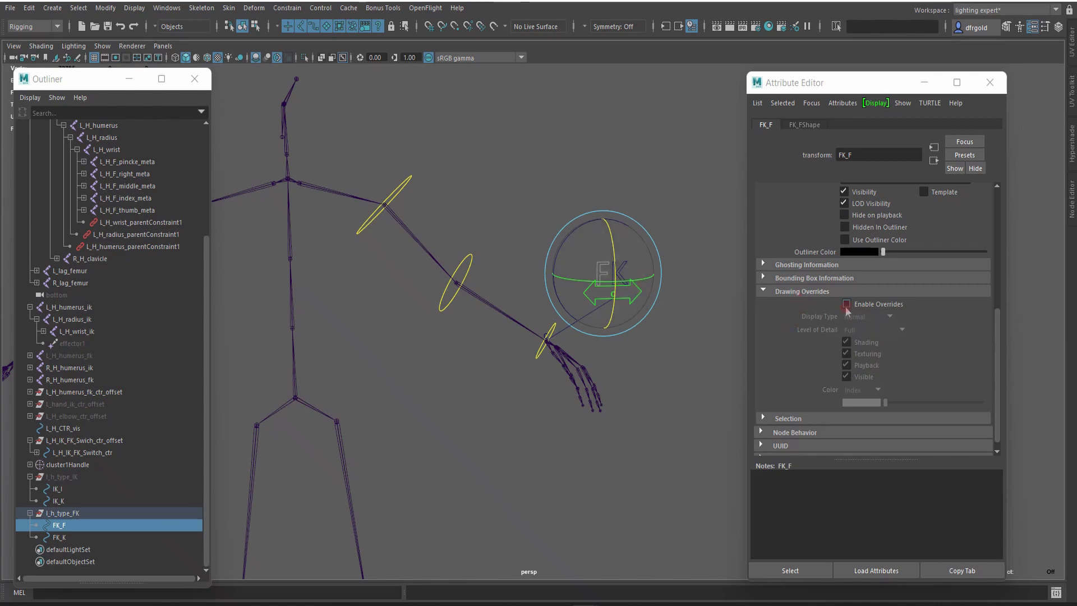
click(850, 310)
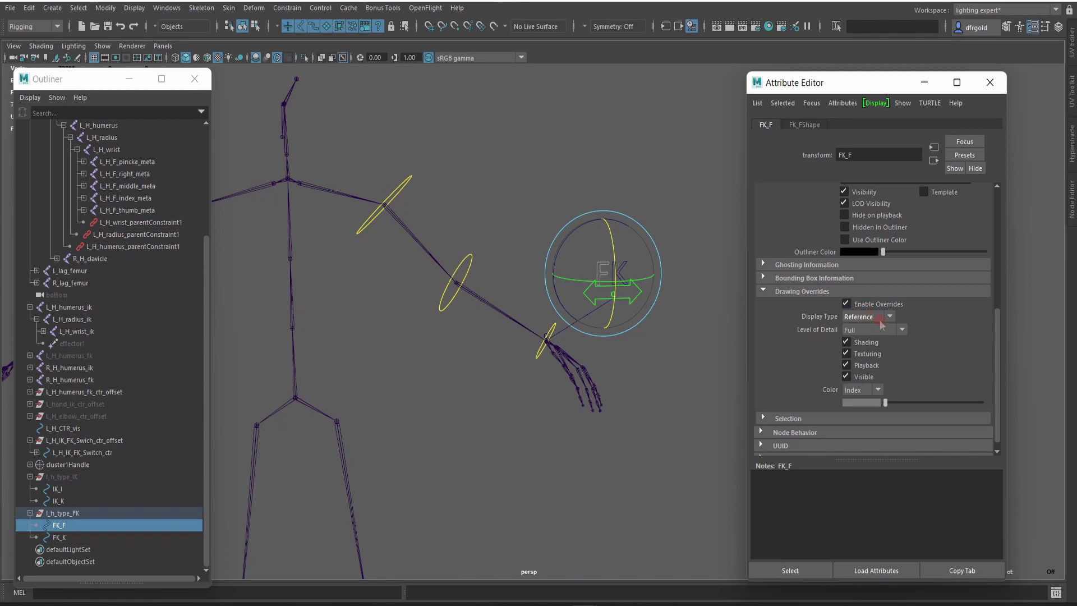
click(676, 359)
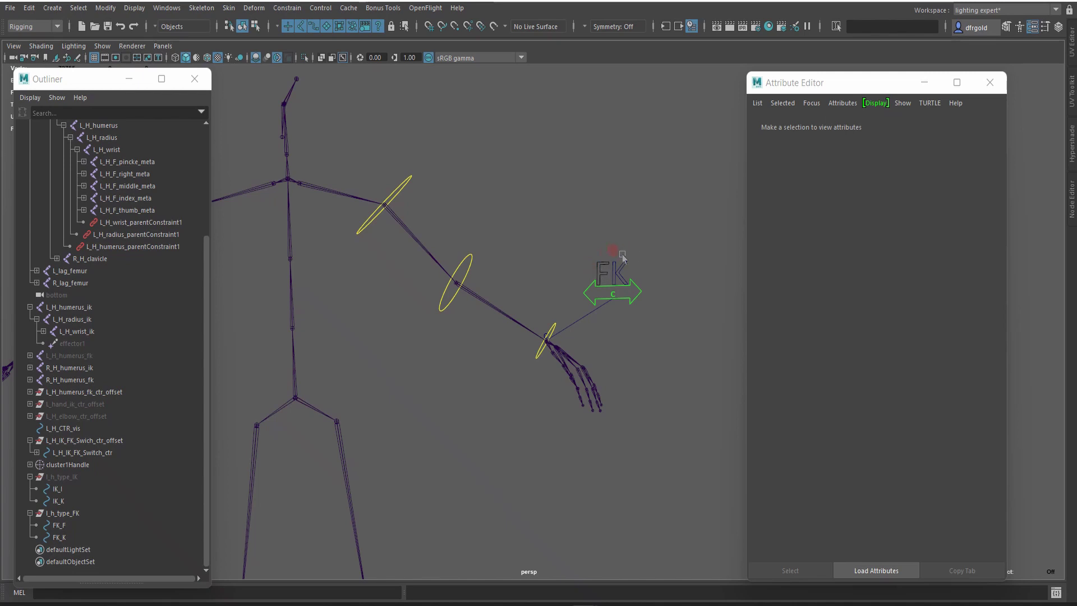
Step: Set the IK_I and IK_K letter curves to Reference display via Drawing Overrides
click(620, 258)
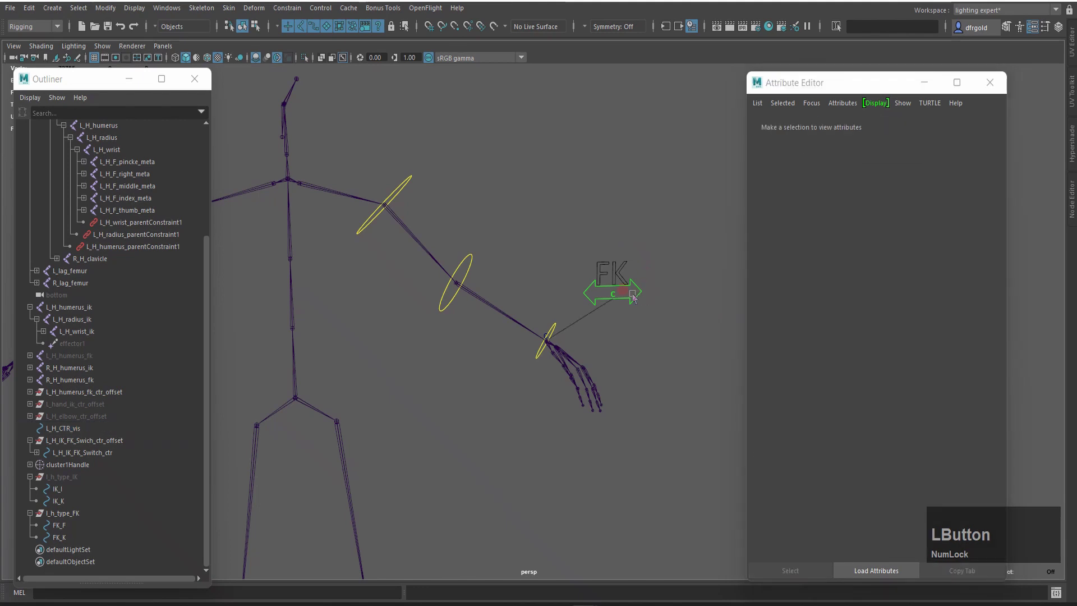
scroll(up, 3)
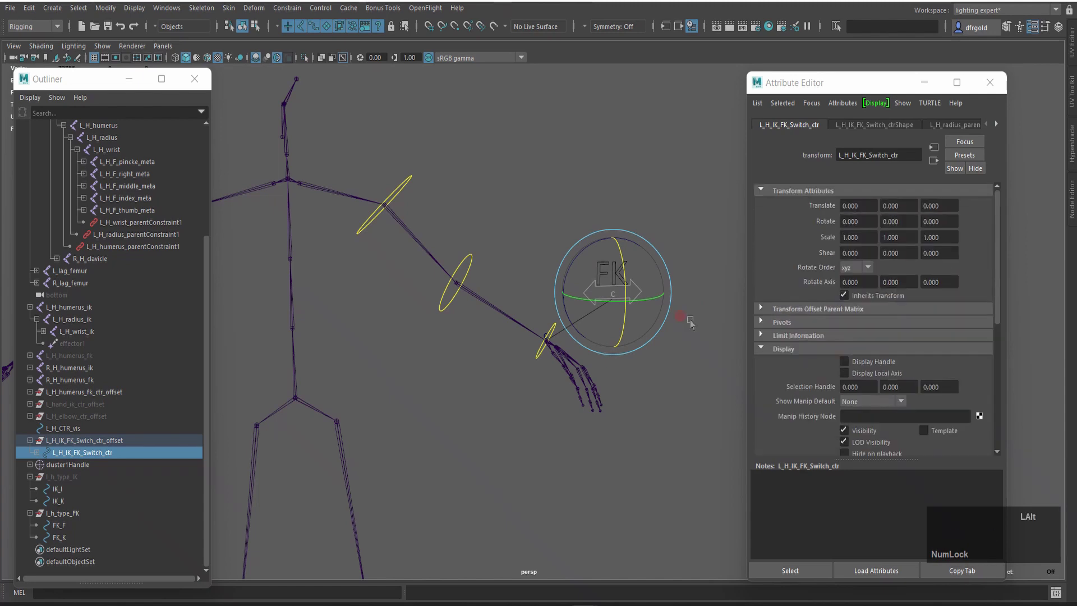
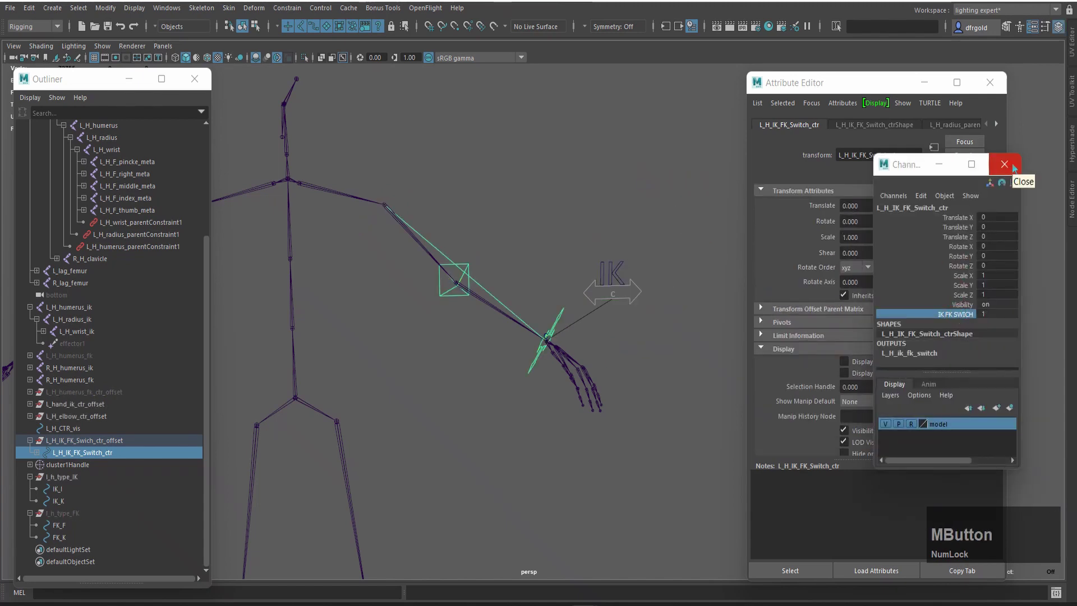
click(1017, 169)
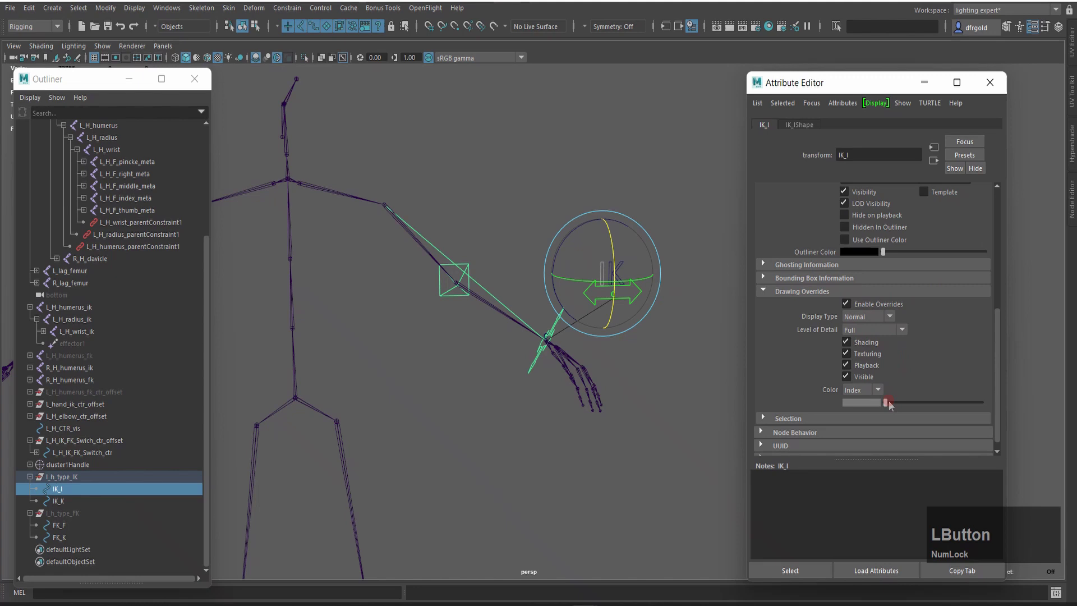
click(867, 322)
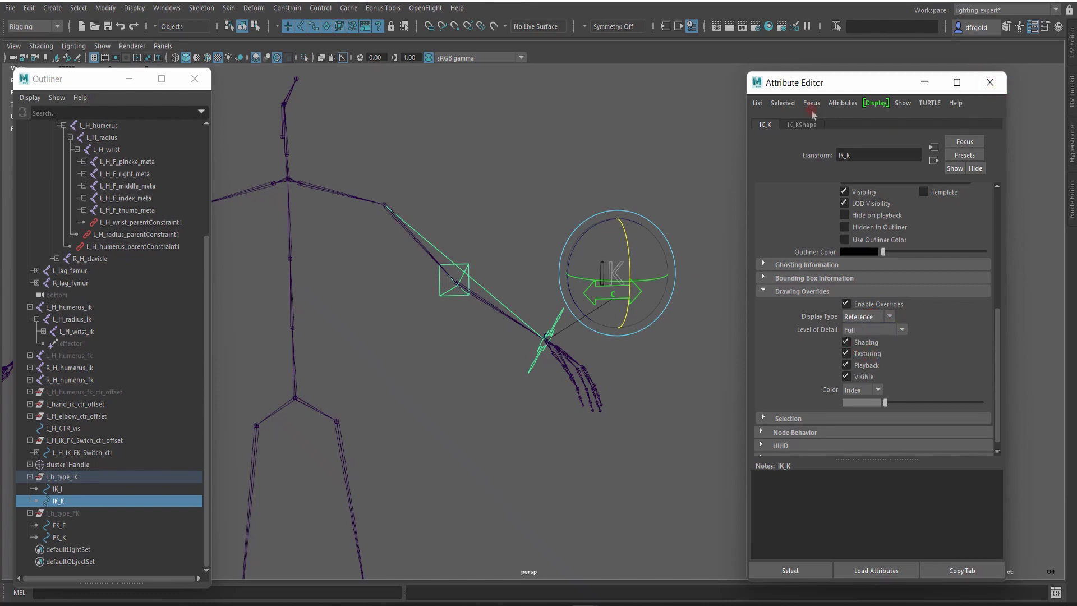
Step: Close the Attribute Editor and clear the selection
click(990, 88)
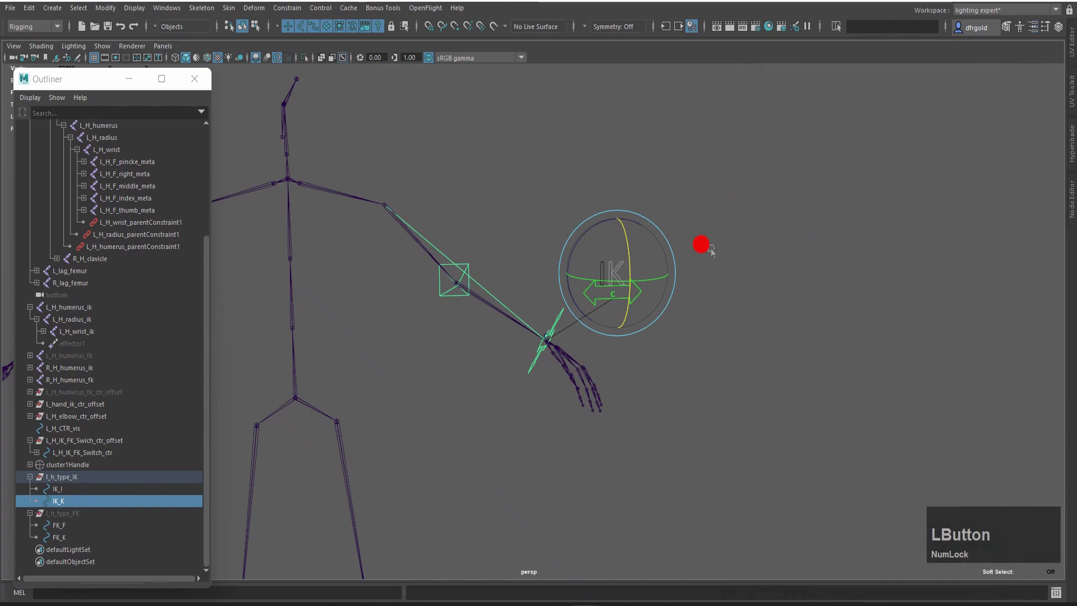
scroll(down, 3)
click(625, 312)
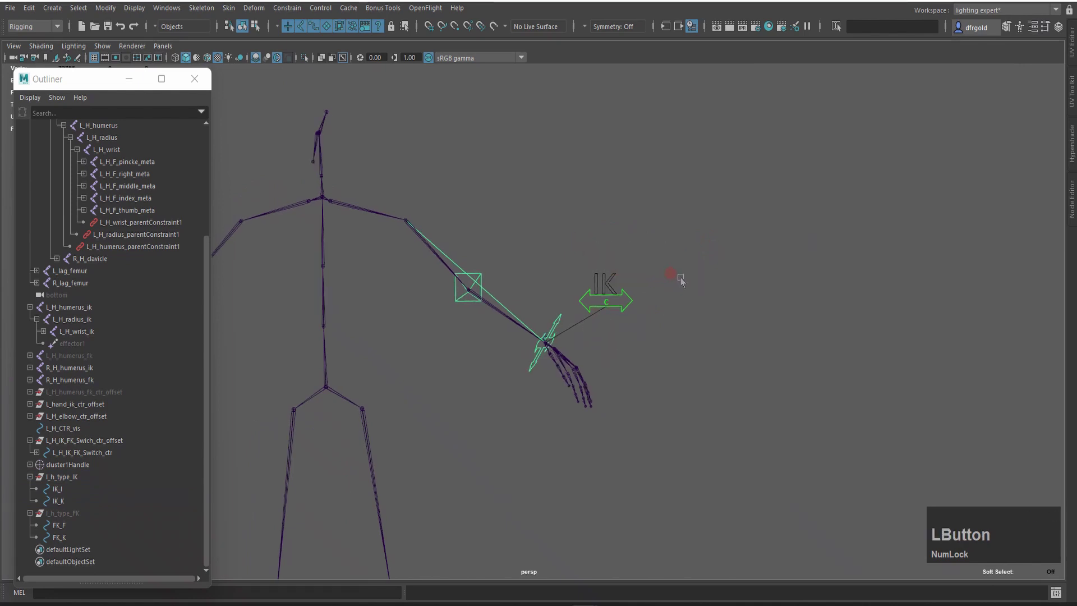
Step: Test-move the L_hand_ik_ctr to pull the arm
scroll(up, 3)
click(660, 312)
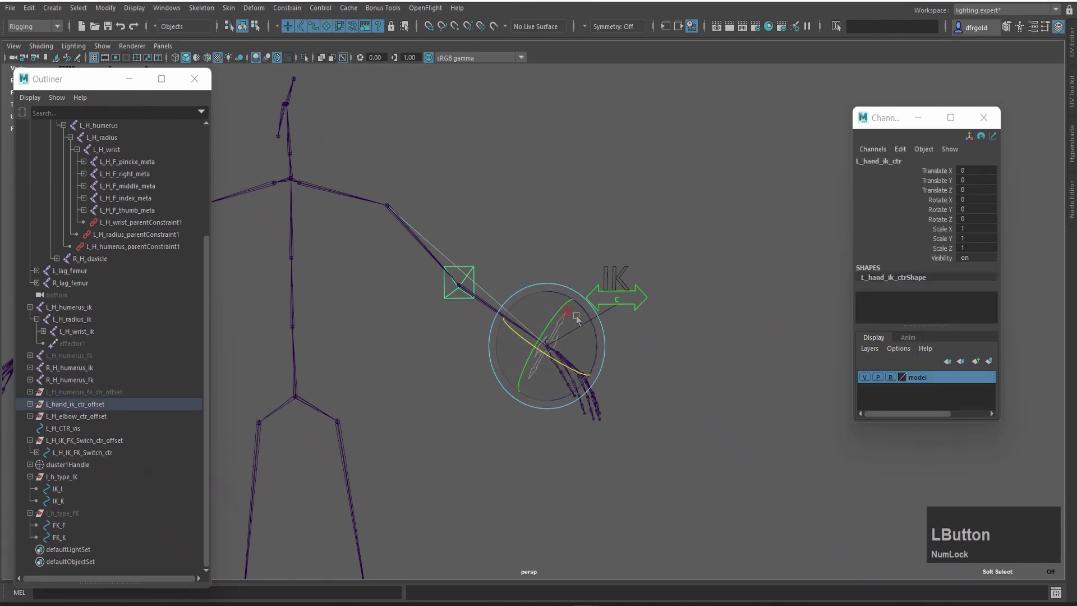
key(w)
click(555, 357)
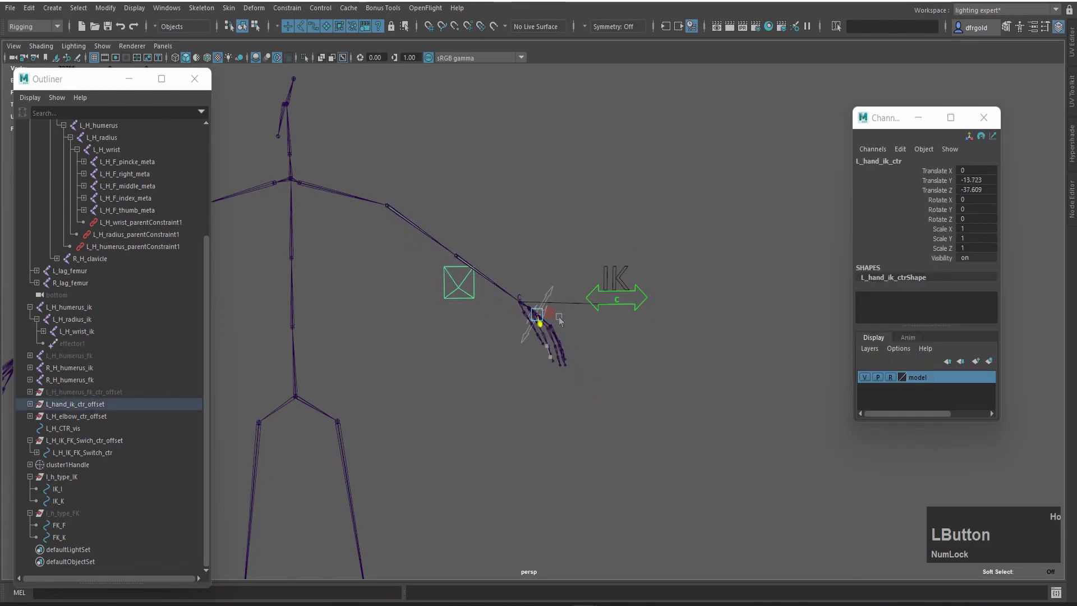
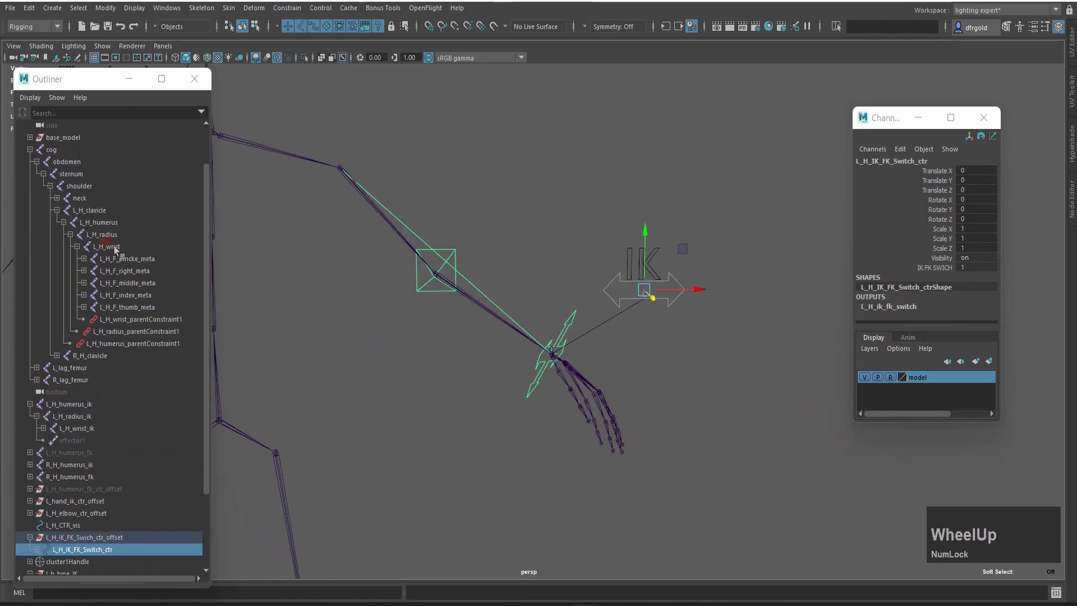
Step: Select L_H_wrist and add L_H_IK_FK_Switch_ctr to the selection in the Outliner
scroll(up, 3)
scroll(down, 3)
click(120, 457)
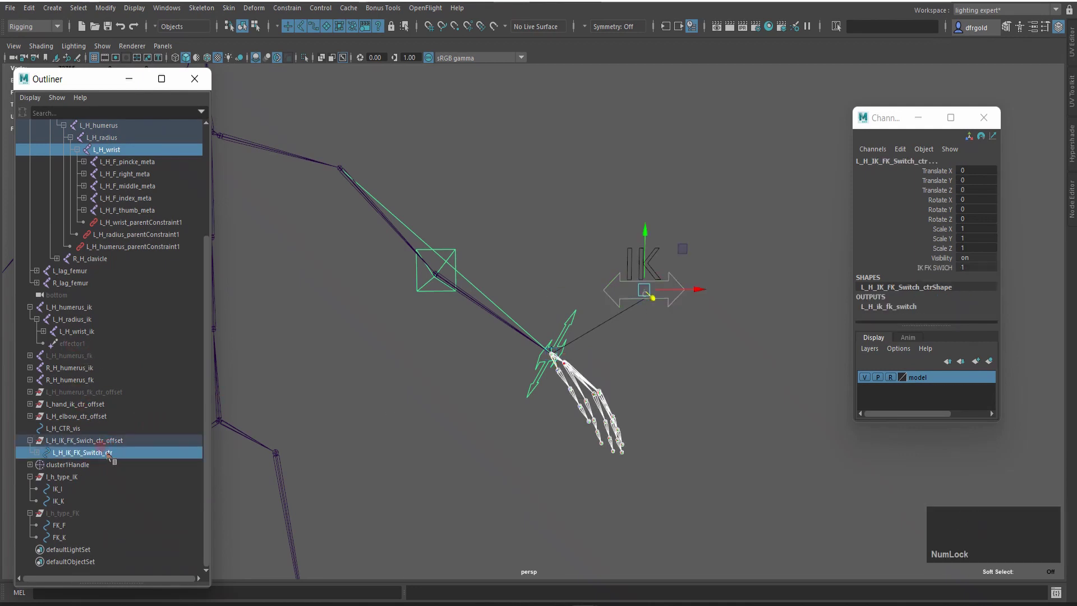
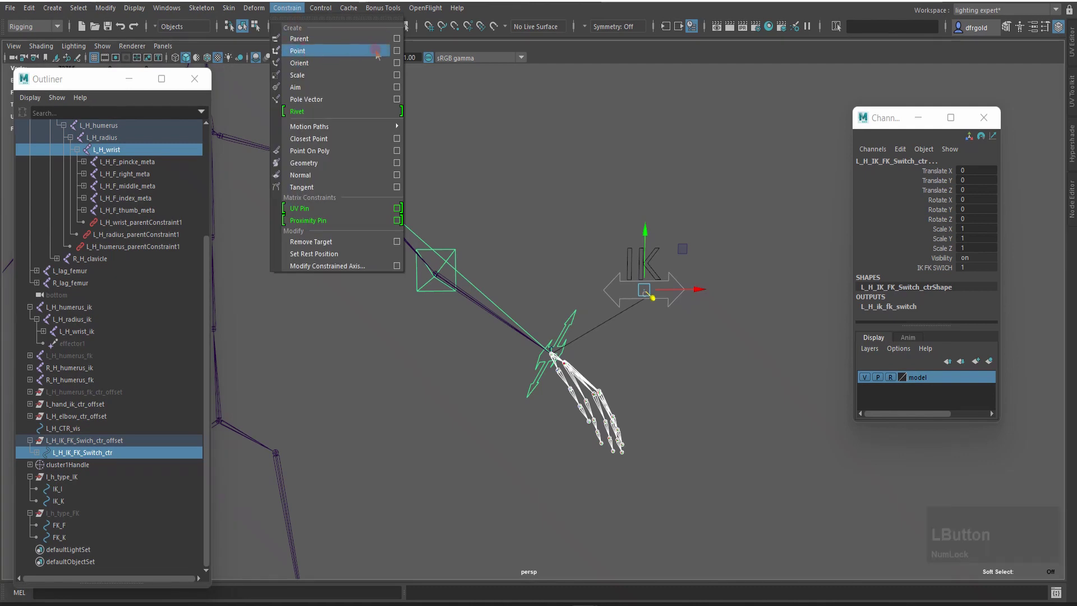
Step: Point-constrain the switch control to the wrist with Maintain Offset off, test and undo the hand move
click(555, 123)
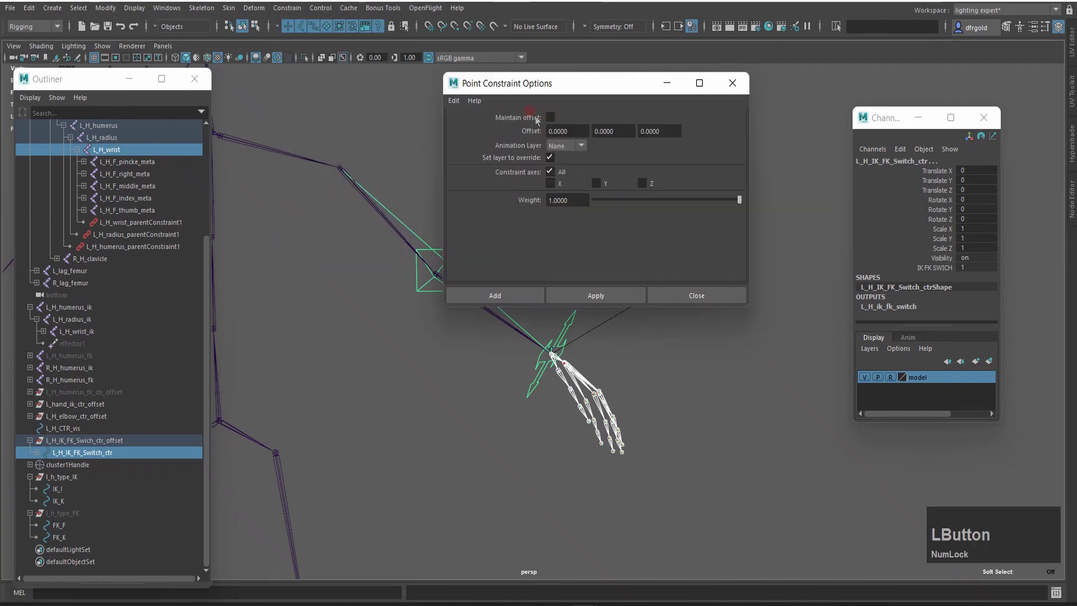
click(556, 120)
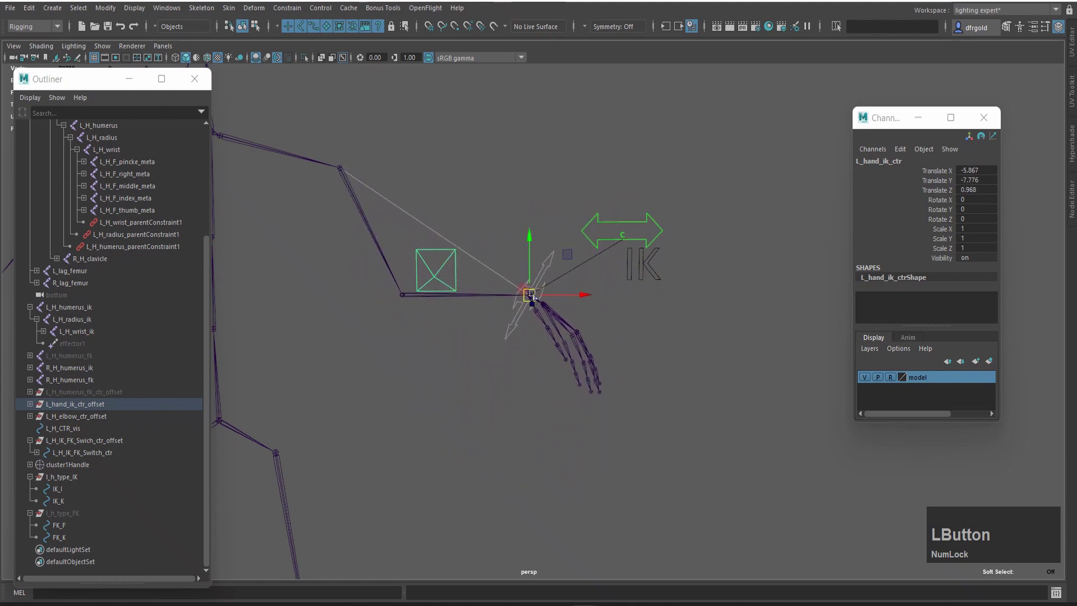
key(z)
key(z)
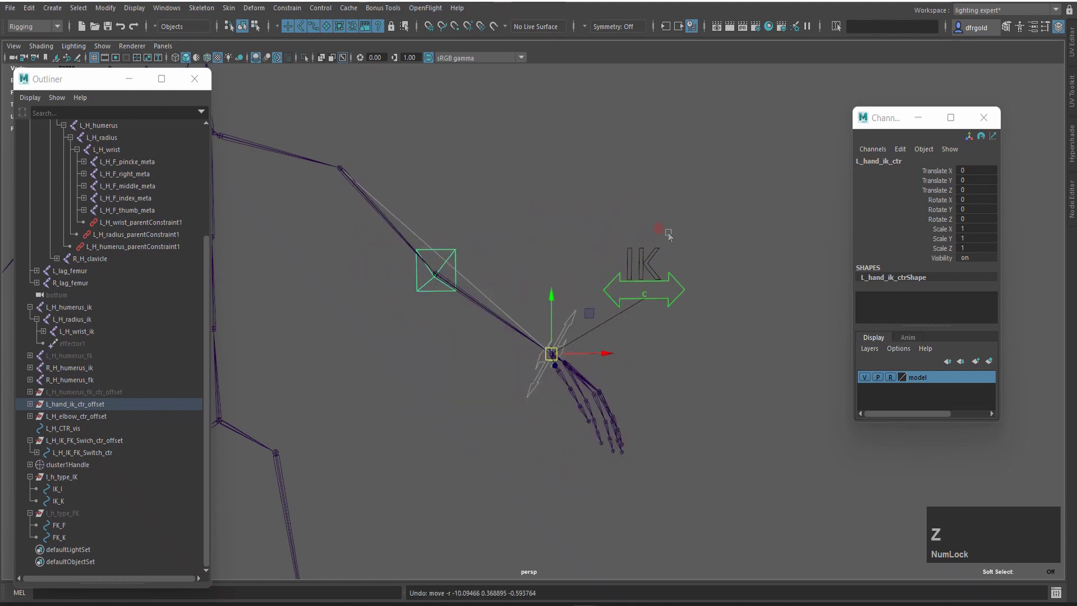
Step: Select the FK and IK text label groups in the Outliner
click(660, 246)
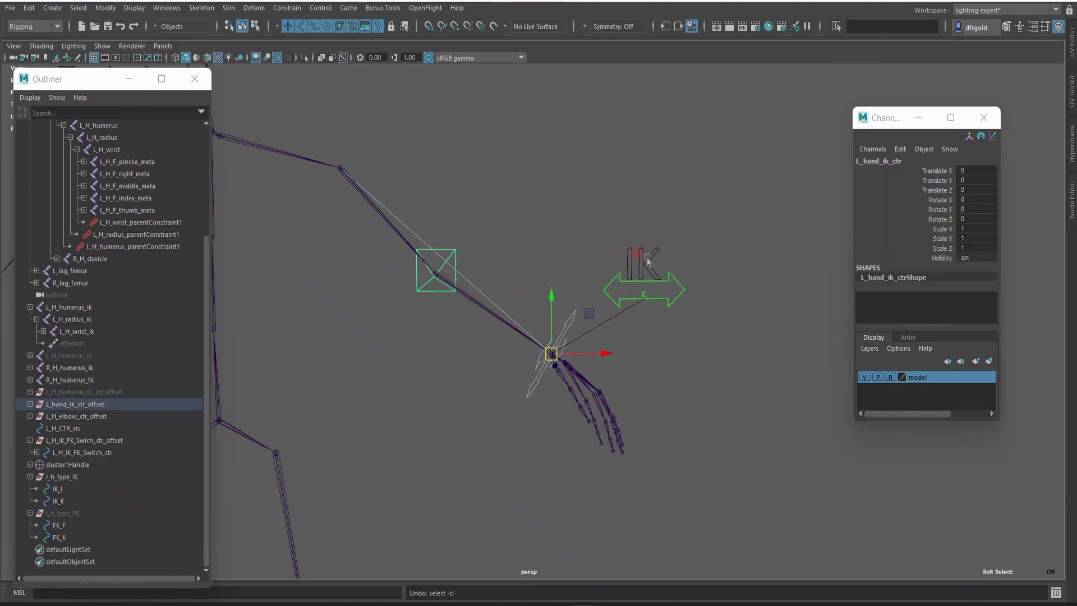
click(74, 484)
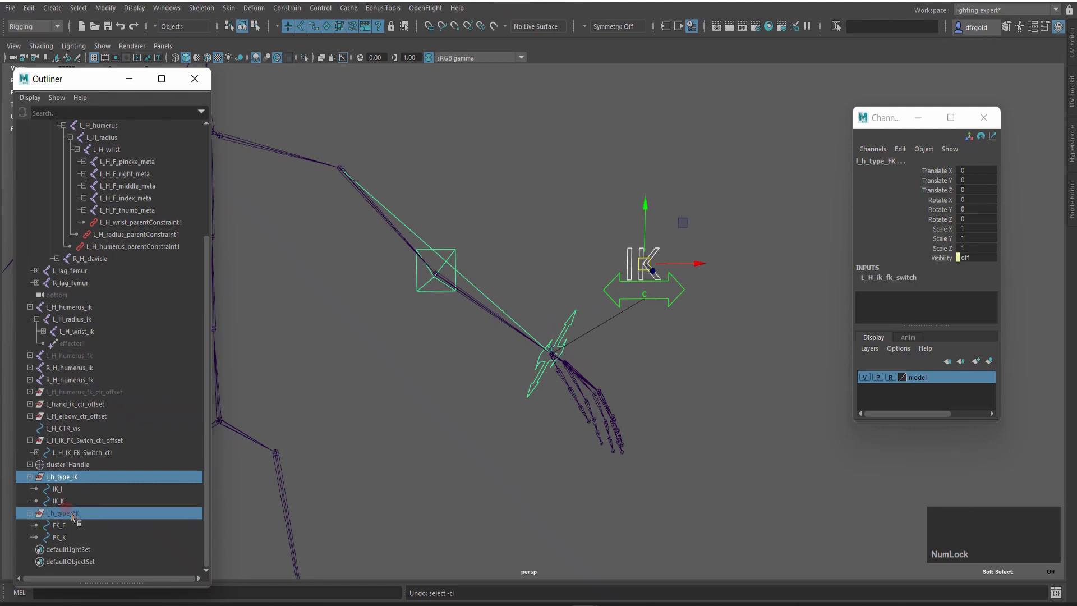
Step: Lock and Hide the Translate, Rotate and Scale channels of L_H_IK_FK_Switch_ctr
middle_click(109, 482)
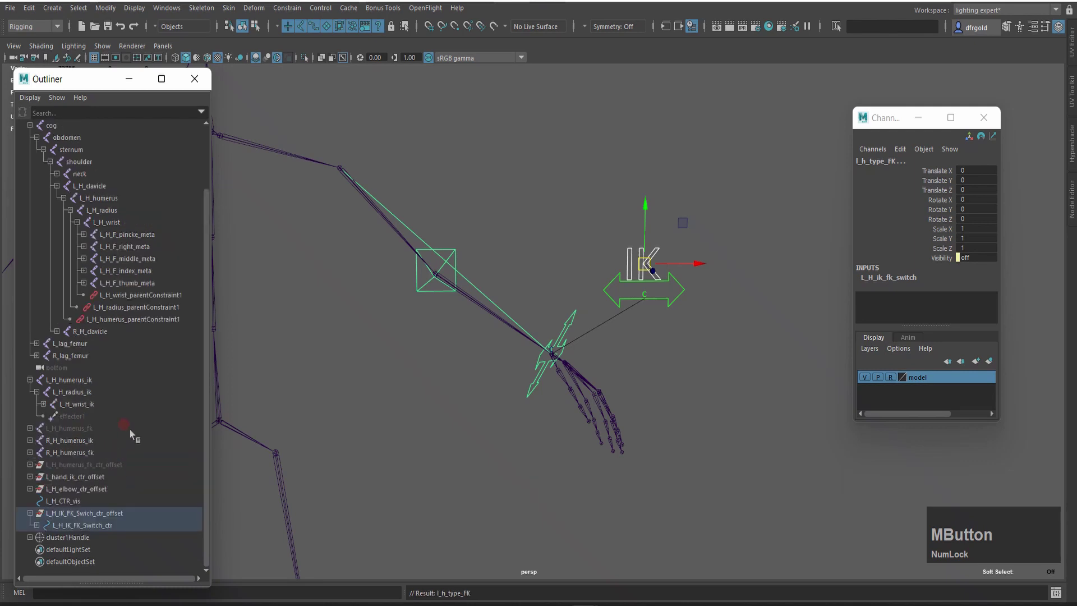
click(597, 249)
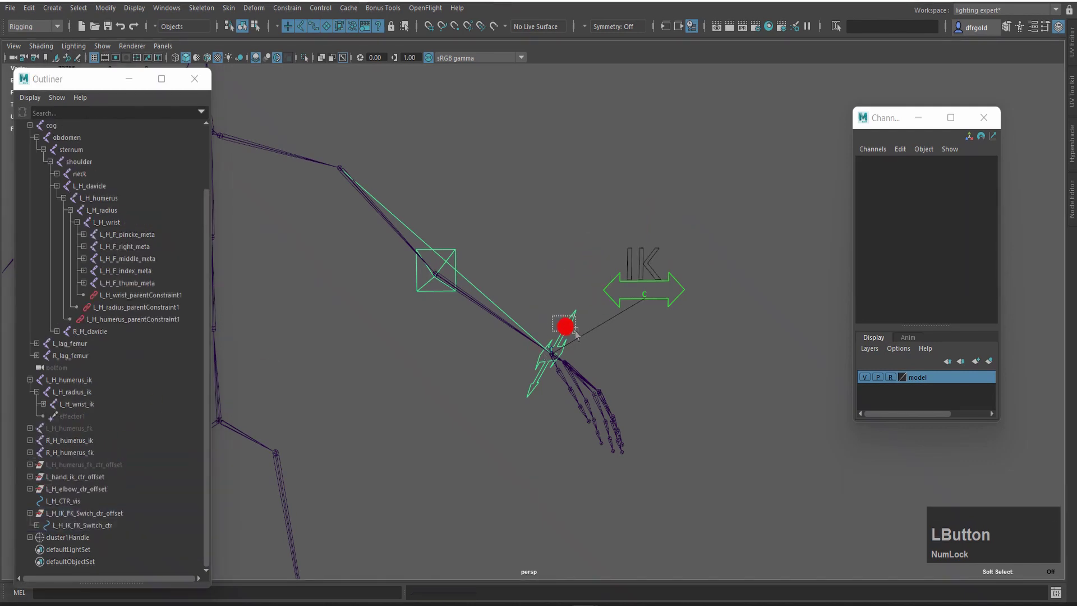
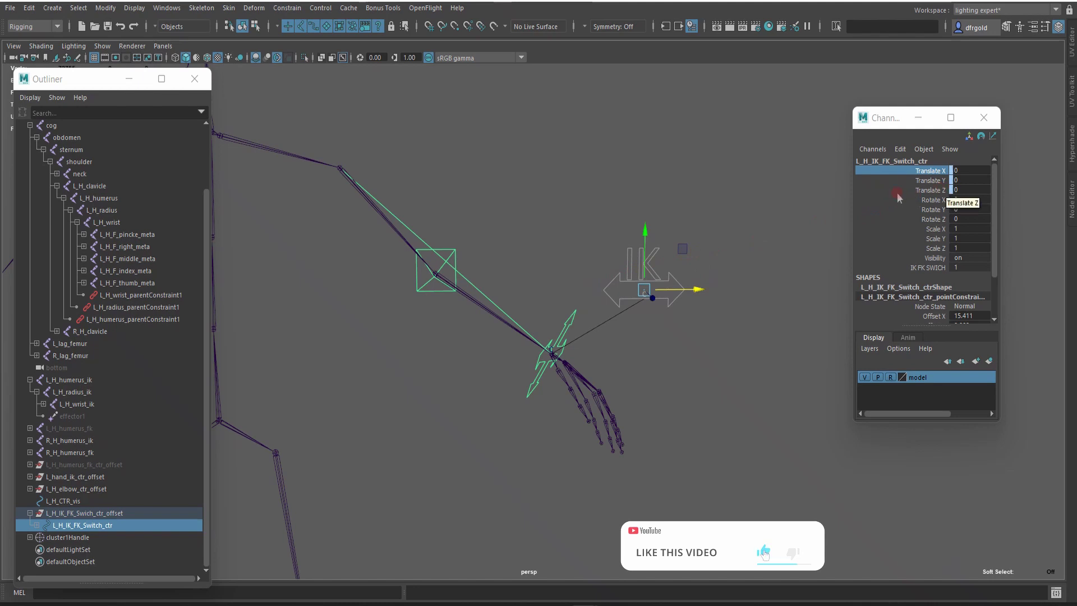
click(900, 191)
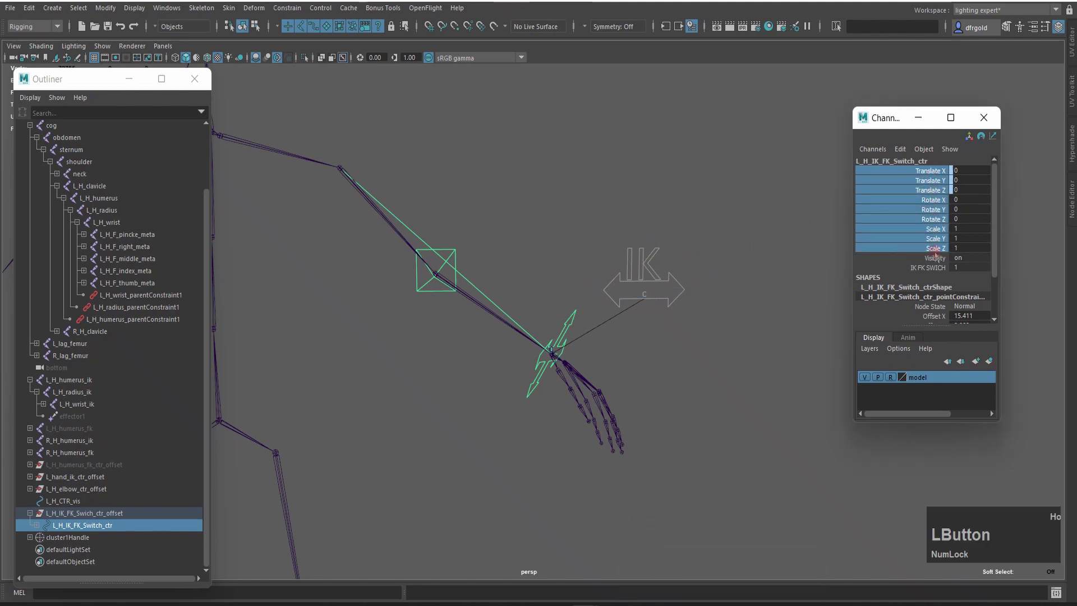
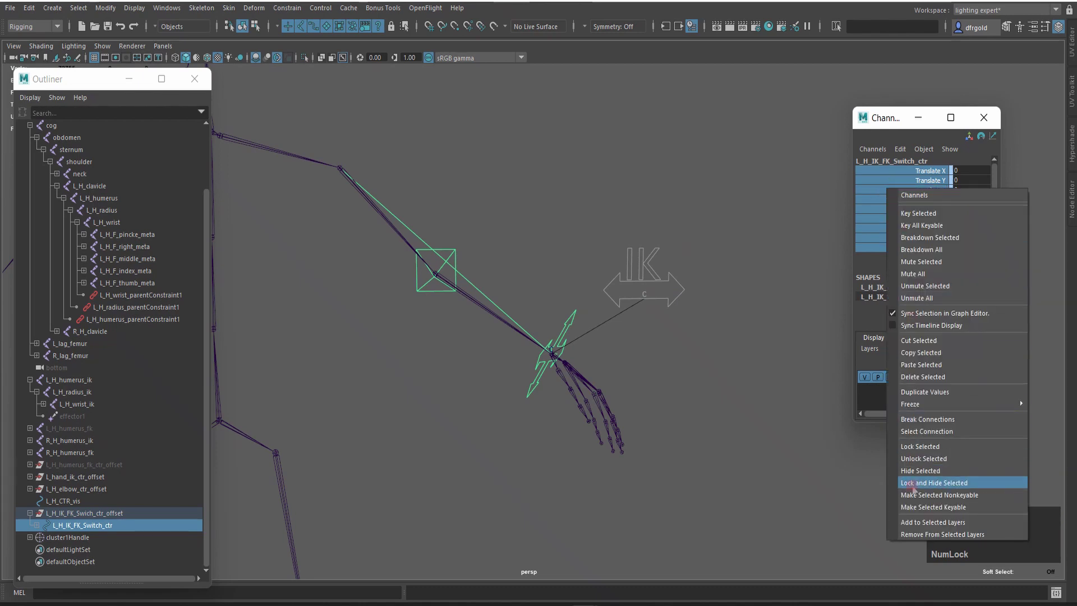
click(942, 487)
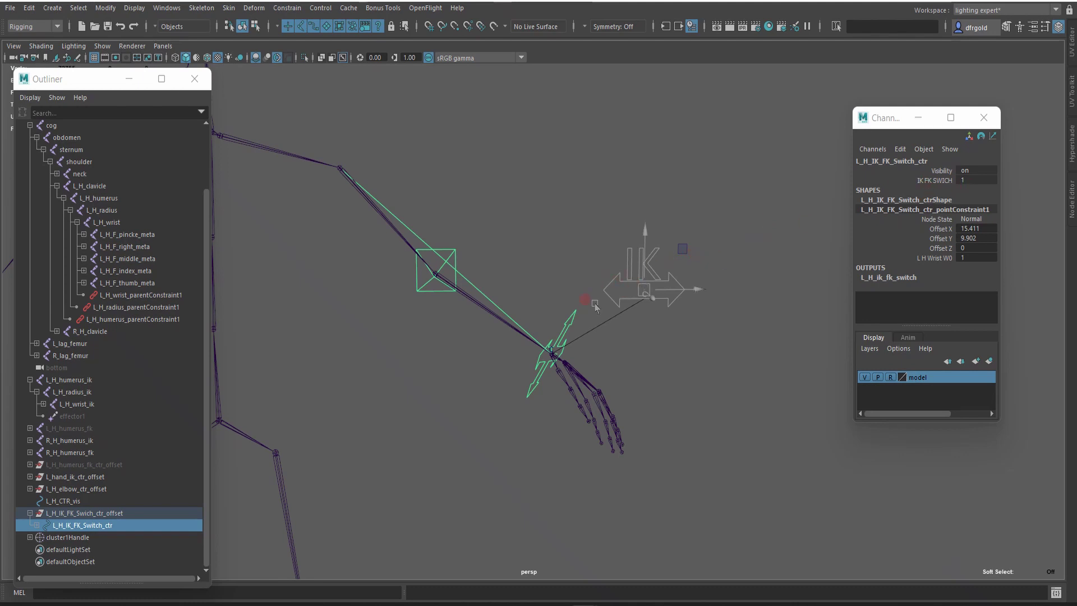
click(101, 518)
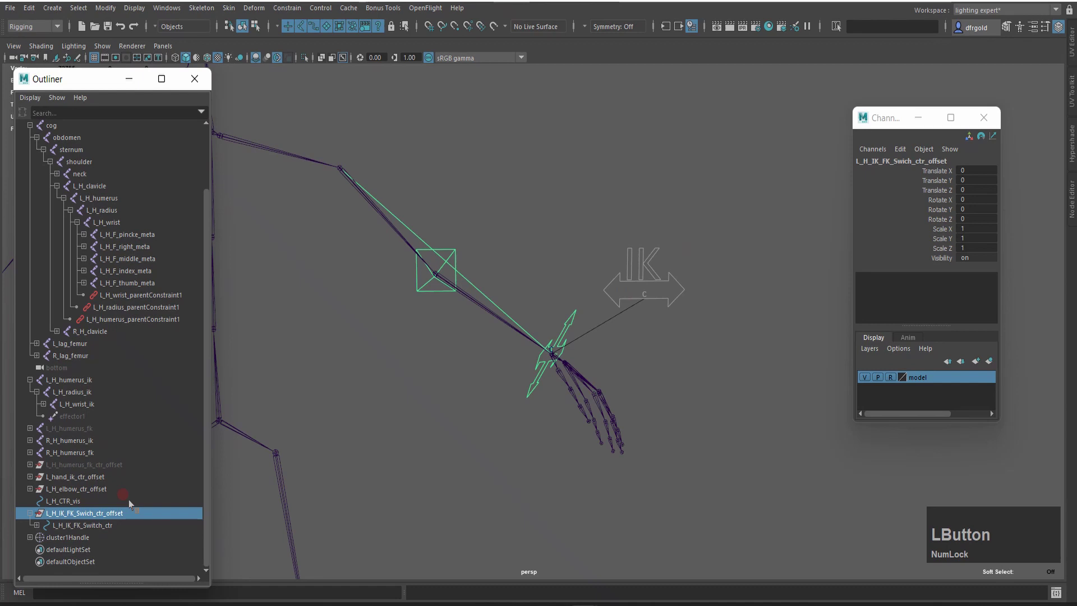
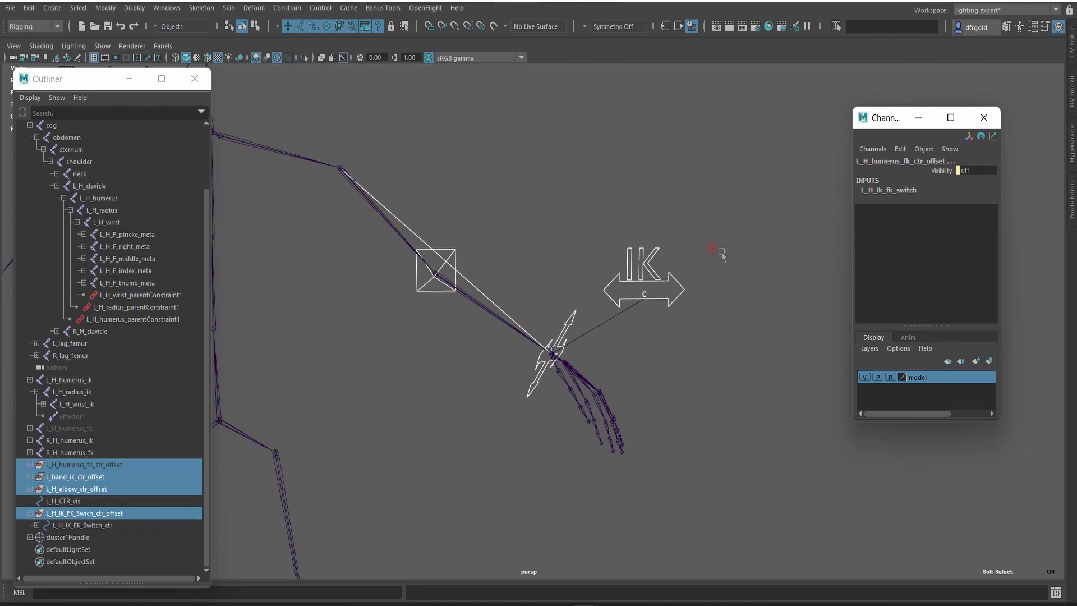
click(735, 215)
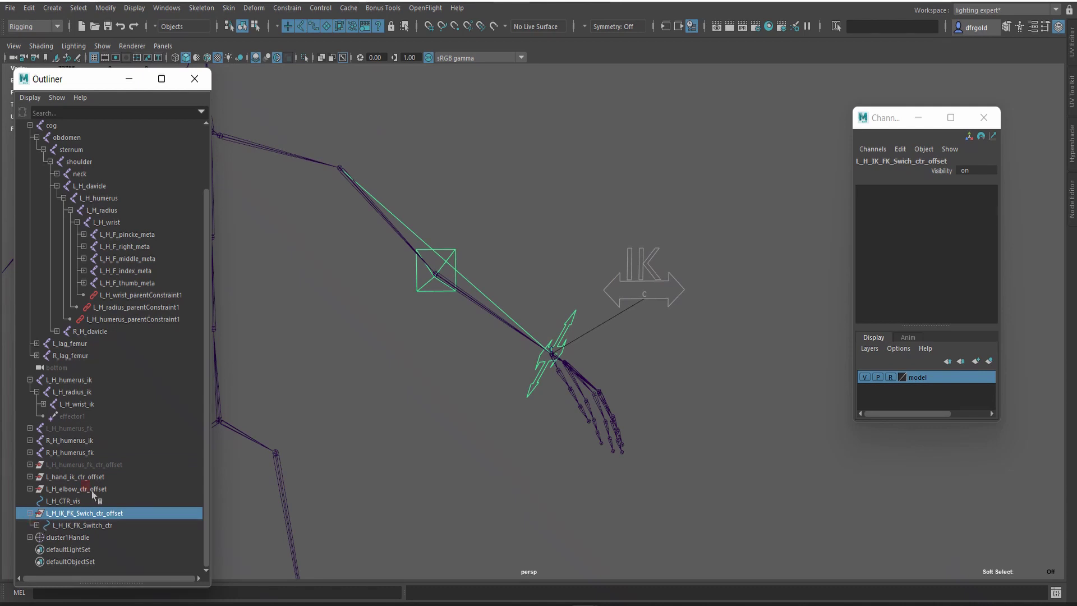
click(529, 388)
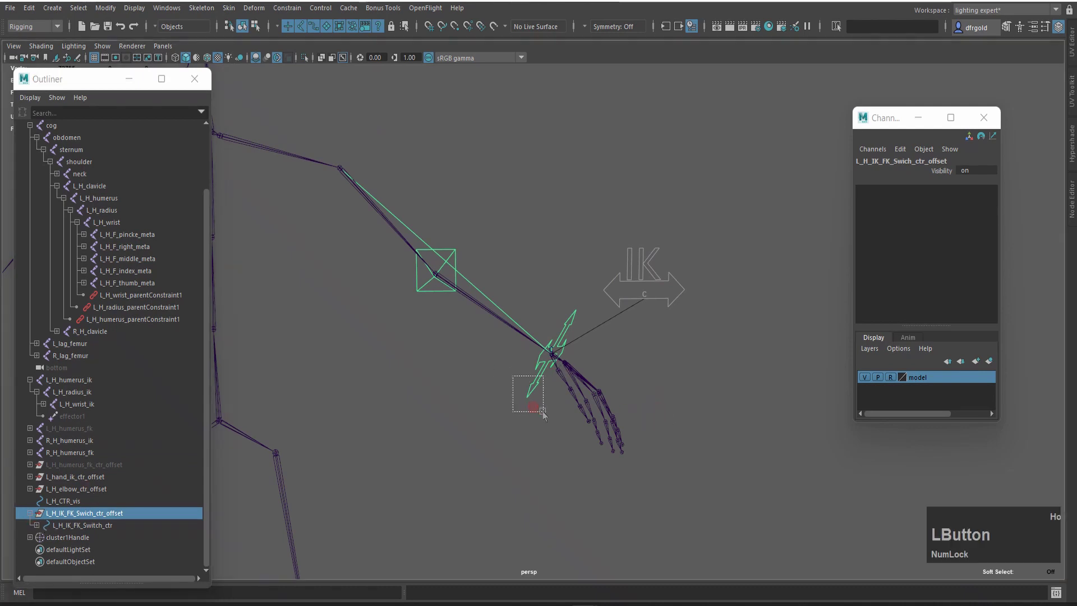